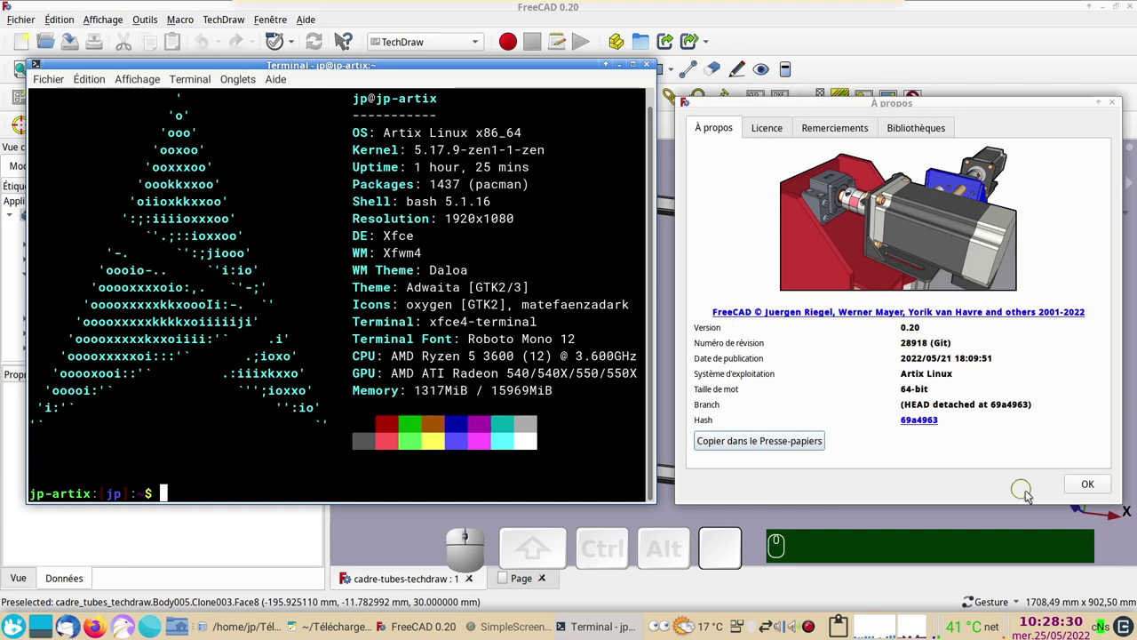
Dismiss the About FreeCAD dialog so the tube frame model is visible.
left_click(1096, 485)
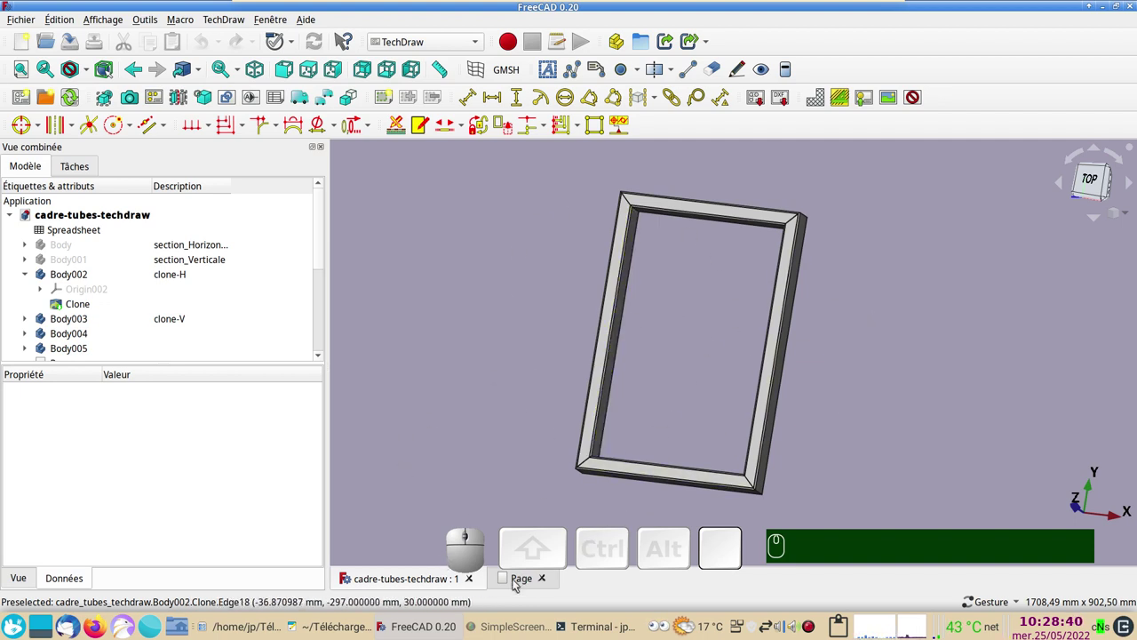
Show the finished TechDraw page with the dimensioned frame, 1836 cm² area balloon and tube section.
left_click(517, 583)
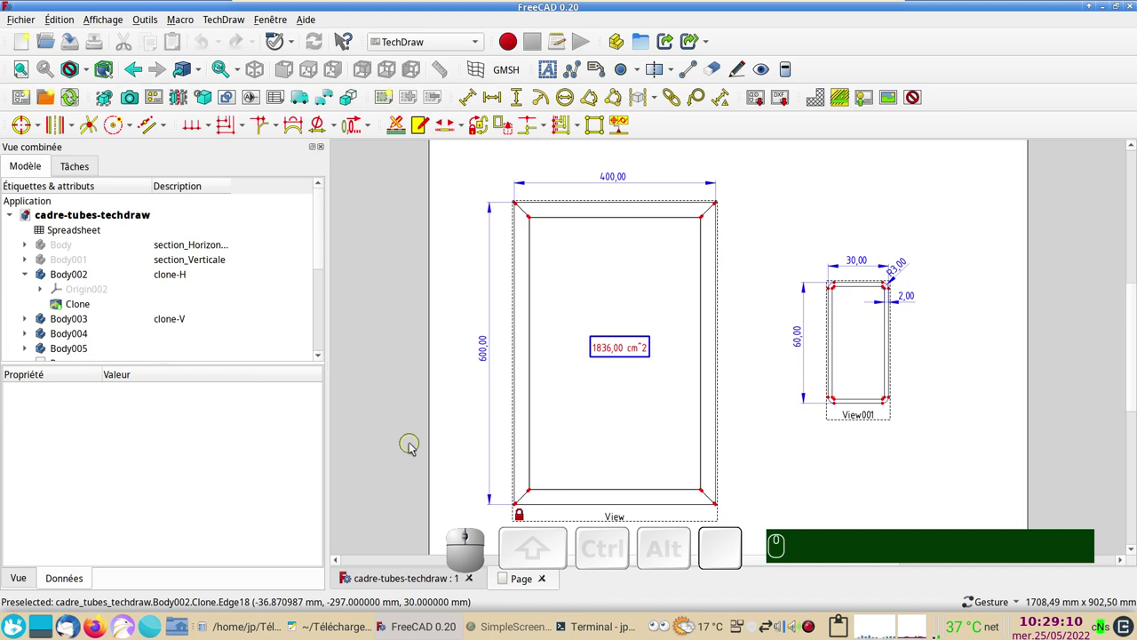
left_click(820, 526)
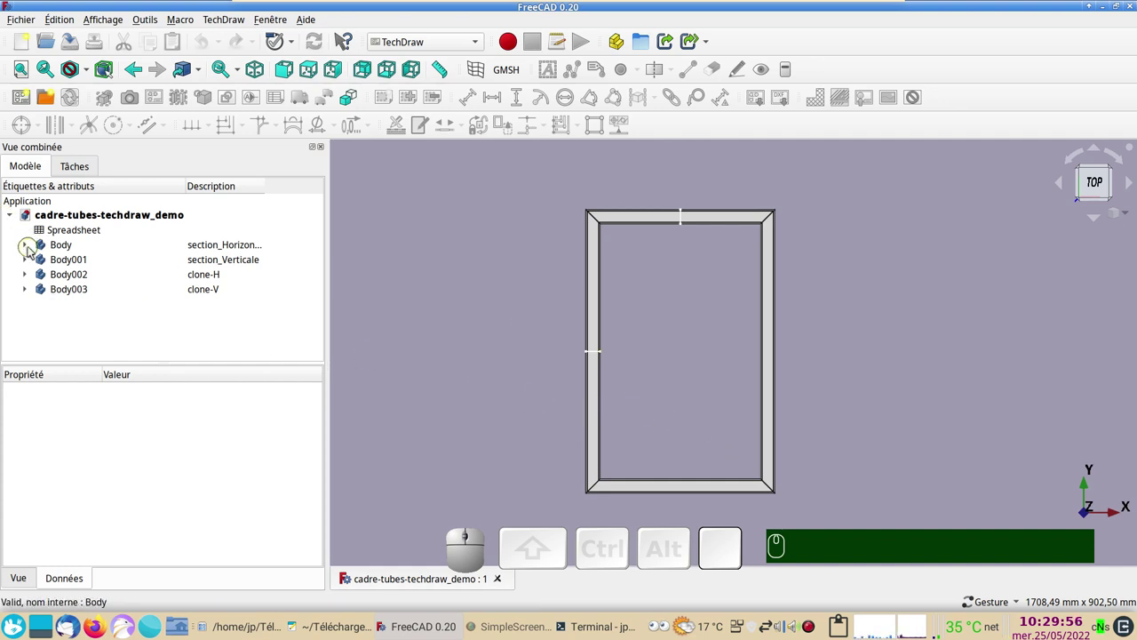
left_click(29, 245)
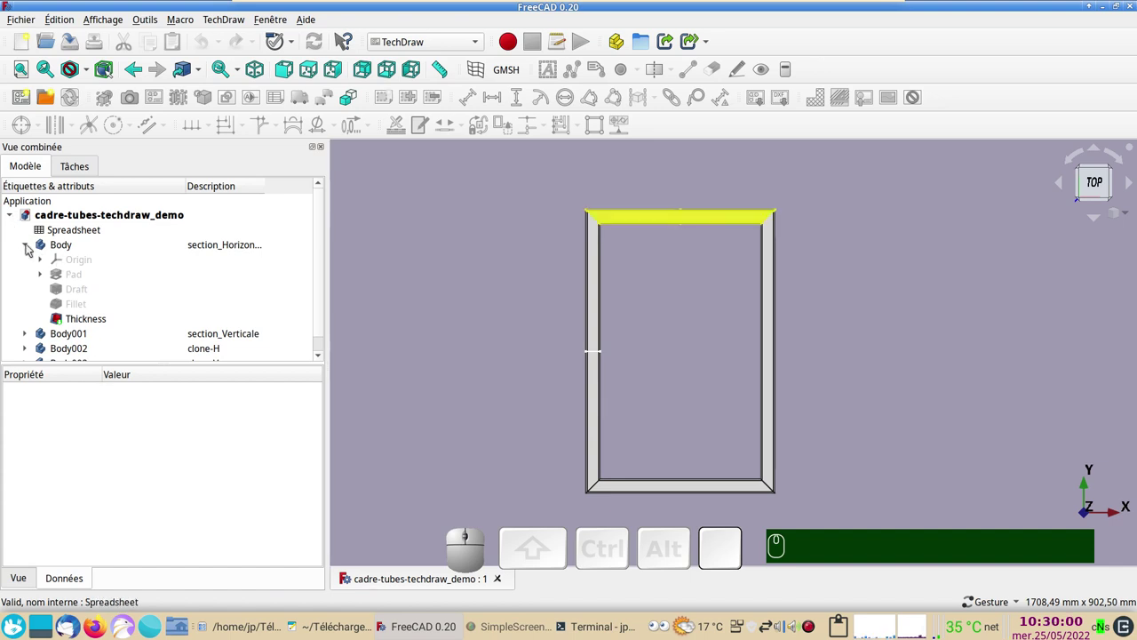
left_click(30, 245)
left_click(31, 259)
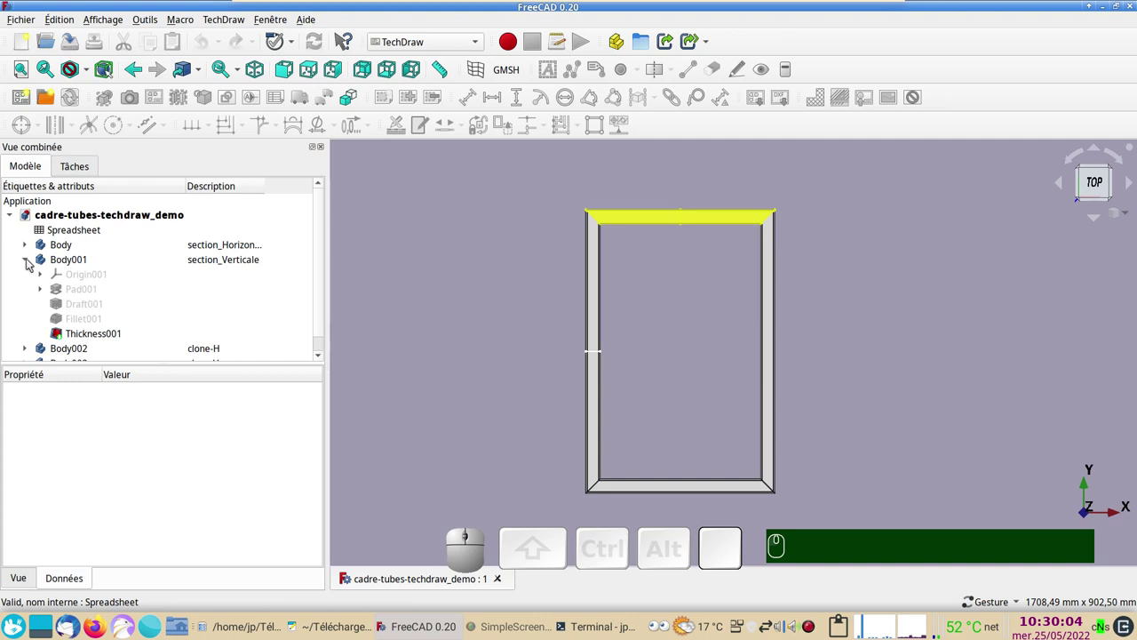
left_click(30, 260)
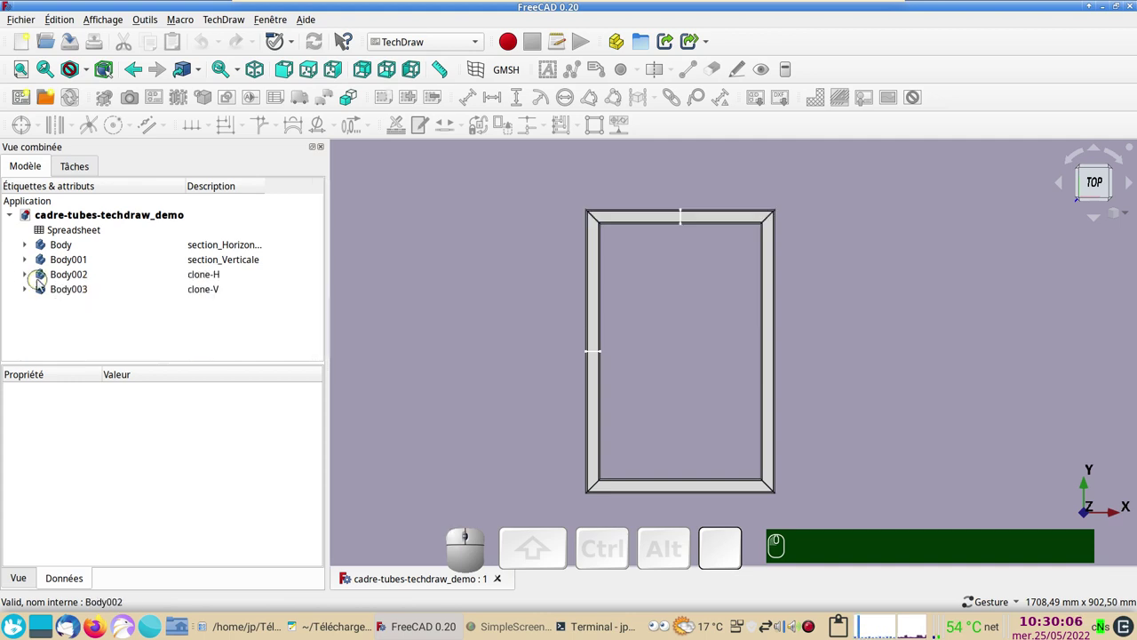
left_click(35, 275)
left_click(35, 276)
left_click(35, 292)
left_click(35, 292)
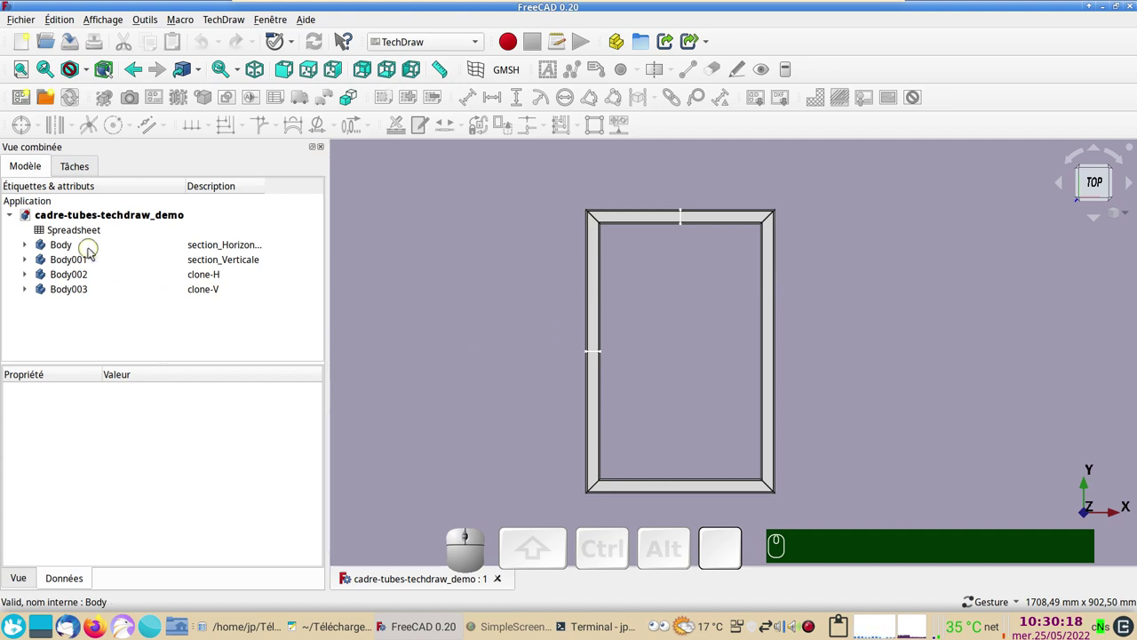
left_click(94, 250)
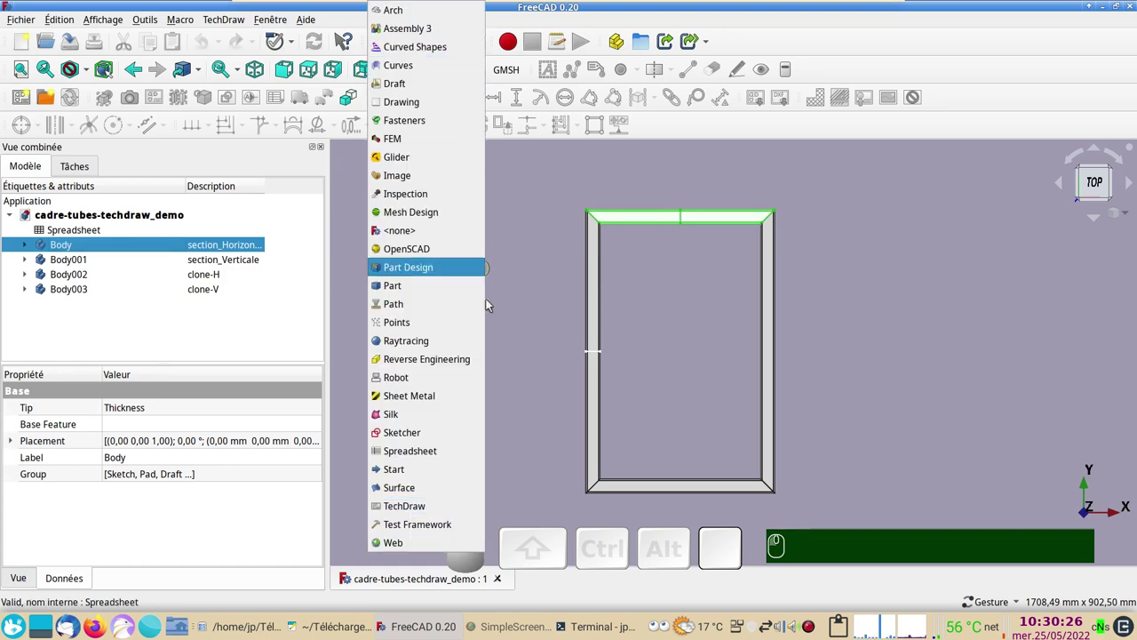
In Part Design, clone the horizontal tube section Body and hide the original.
left_click(453, 264)
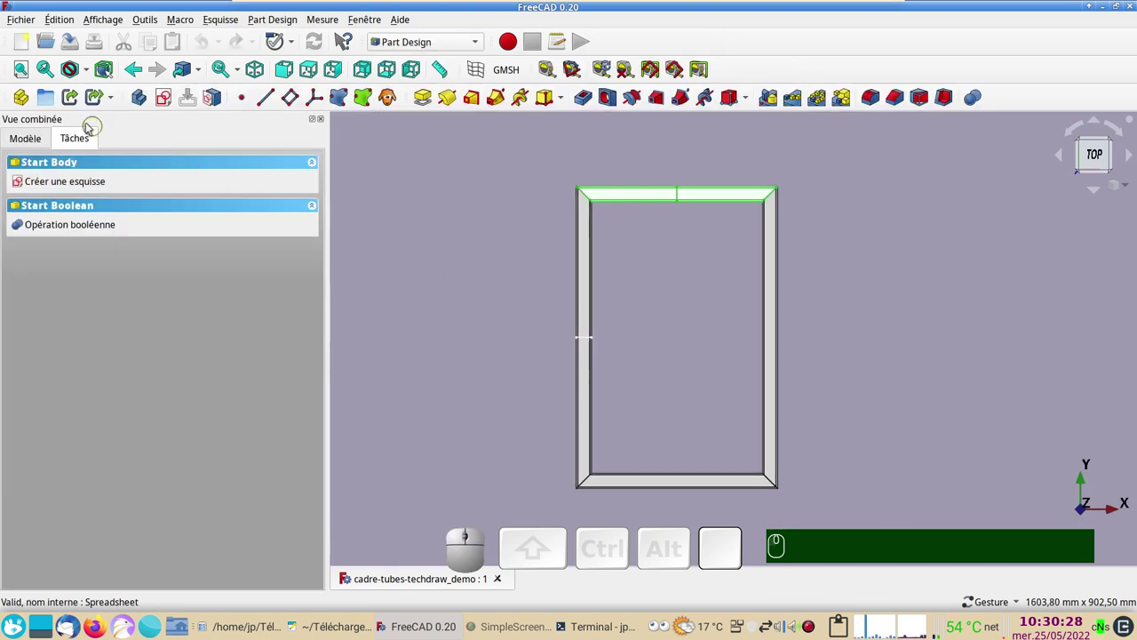
left_click(36, 137)
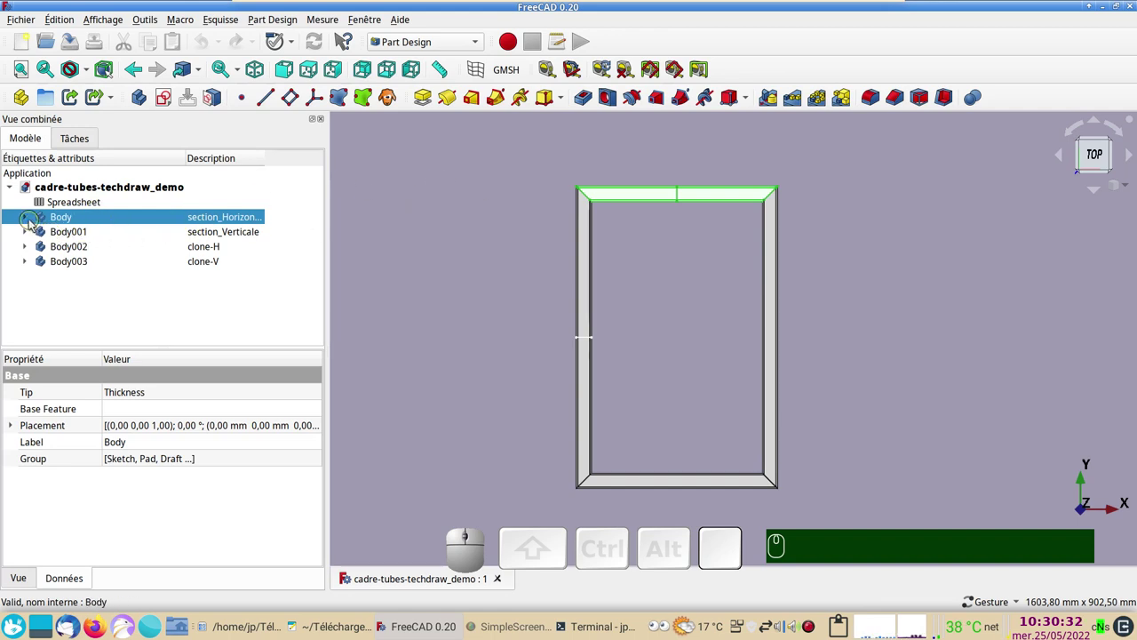
left_click(33, 221)
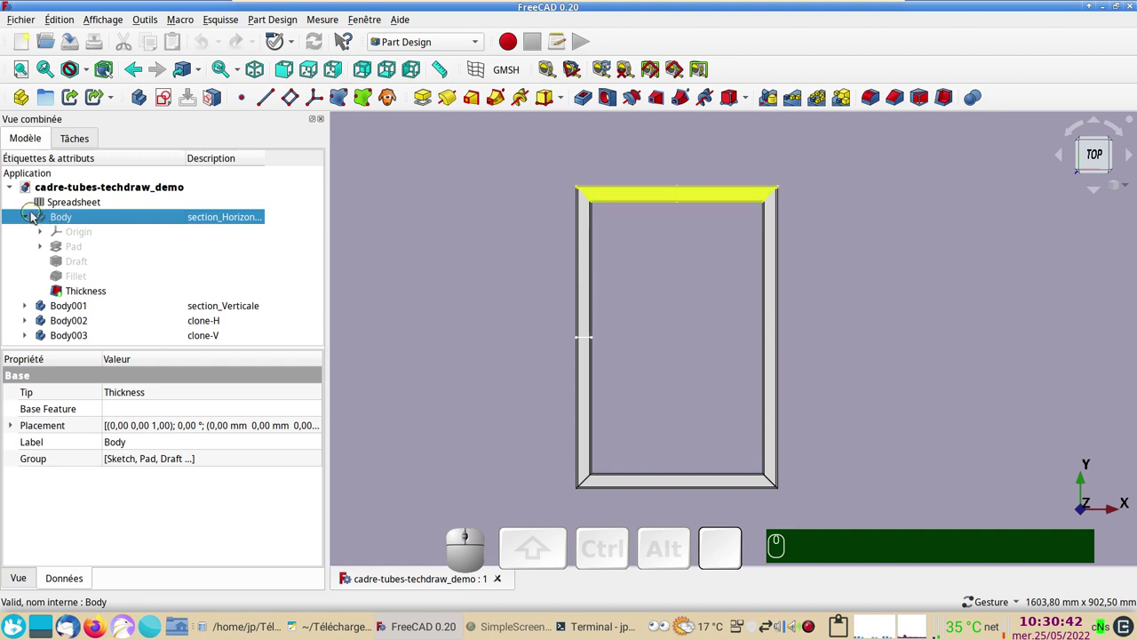
left_click(26, 218)
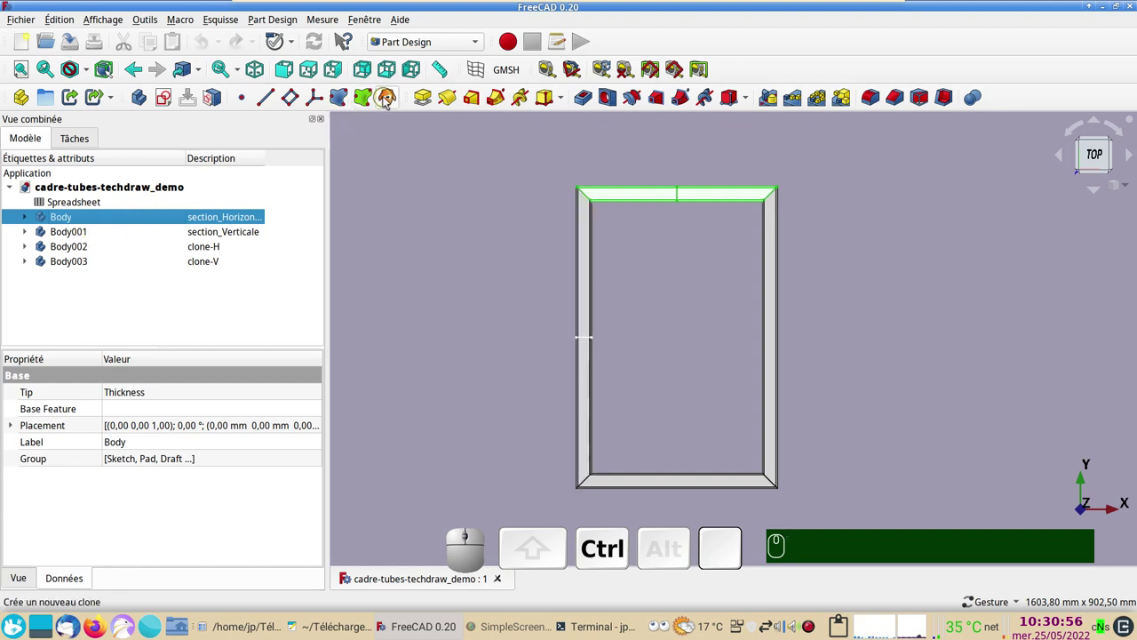
left_click(387, 97)
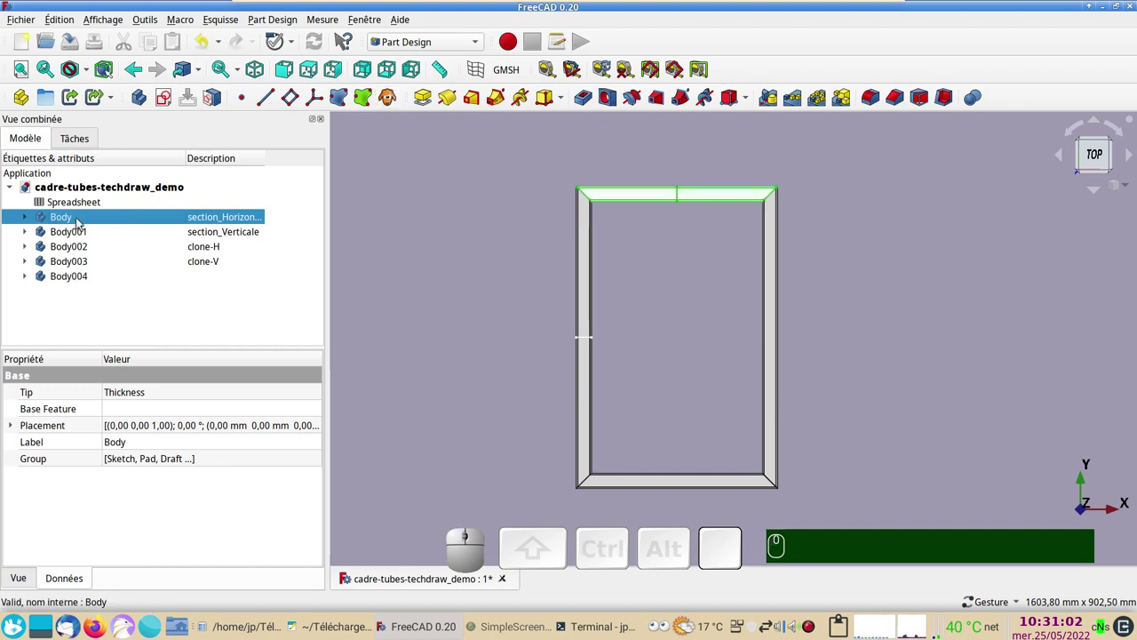
key("space")
Clone the vertical tube section Body001, hide the original and inspect the new body in the tree.
left_click(78, 234)
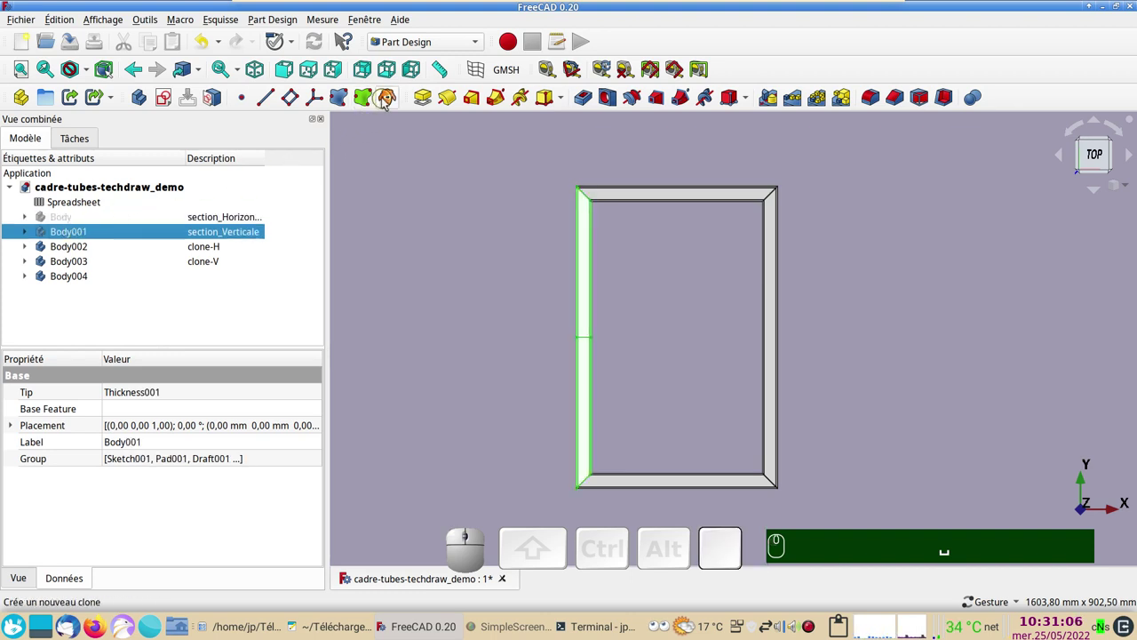
left_click(386, 102)
key("space")
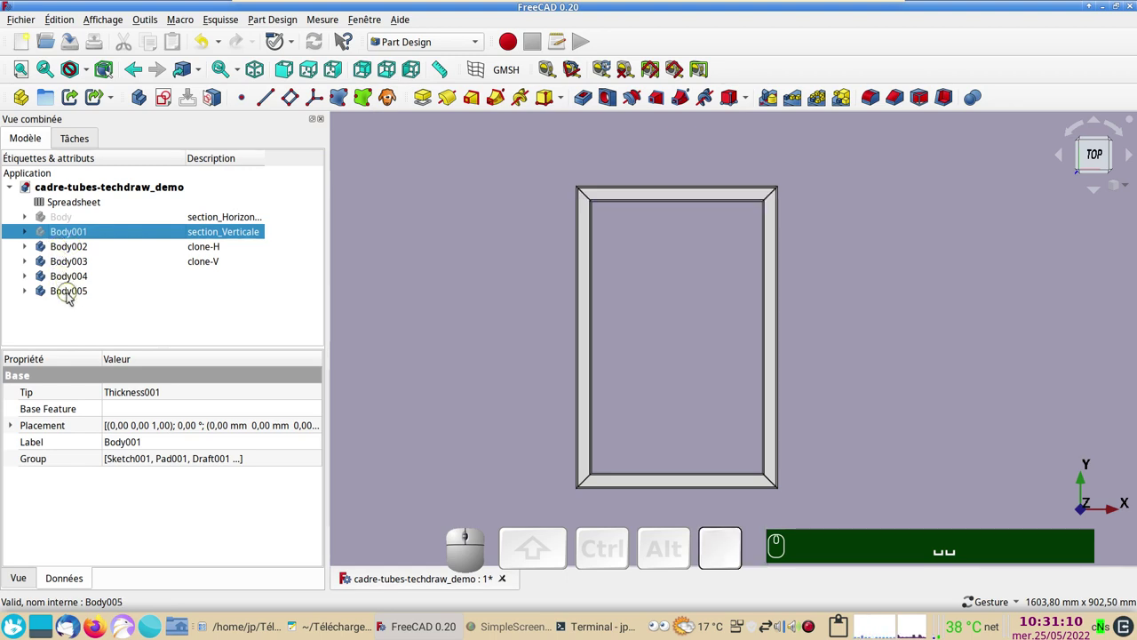
left_click(29, 293)
left_click(29, 293)
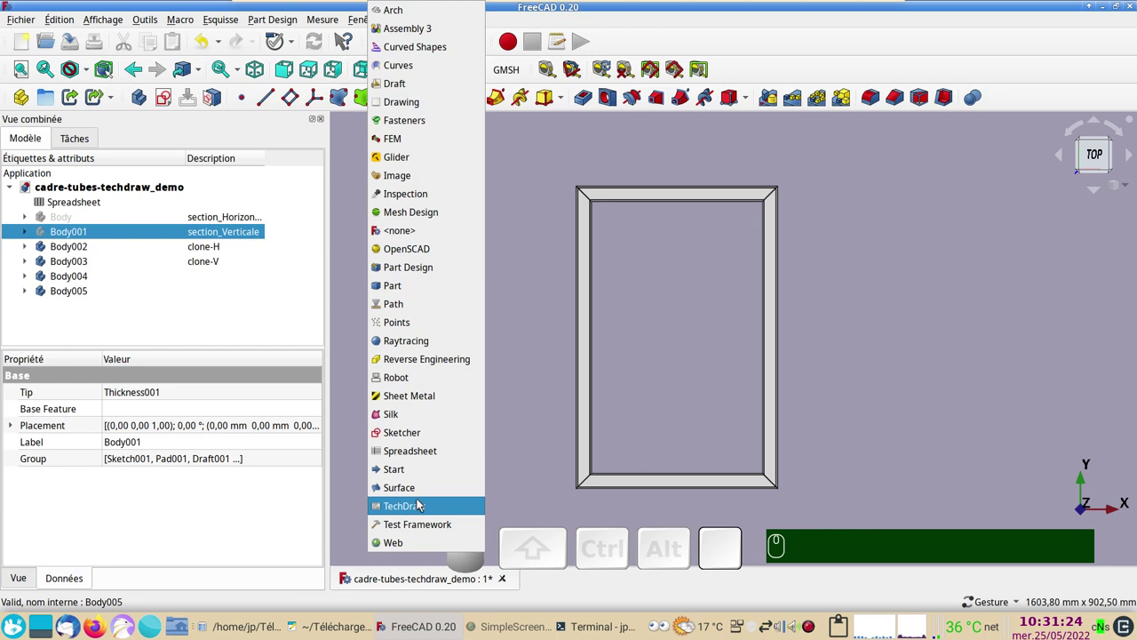
In TechDraw, insert a default page for a look and then delete it again.
left_click(422, 506)
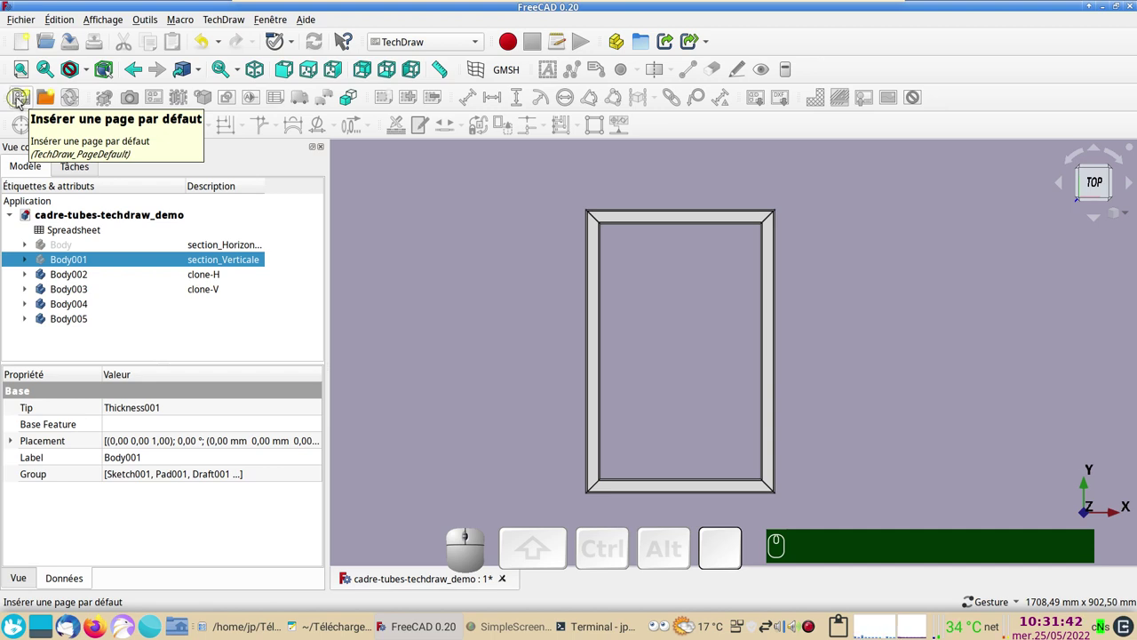
left_click(22, 100)
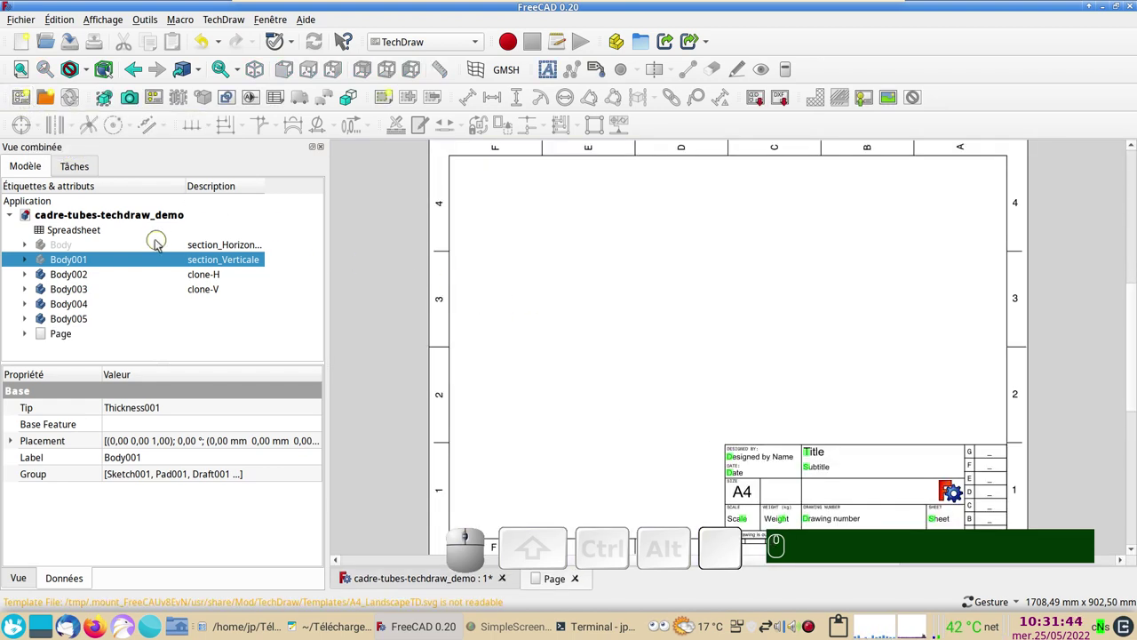
left_click(205, 40)
left_click(240, 39)
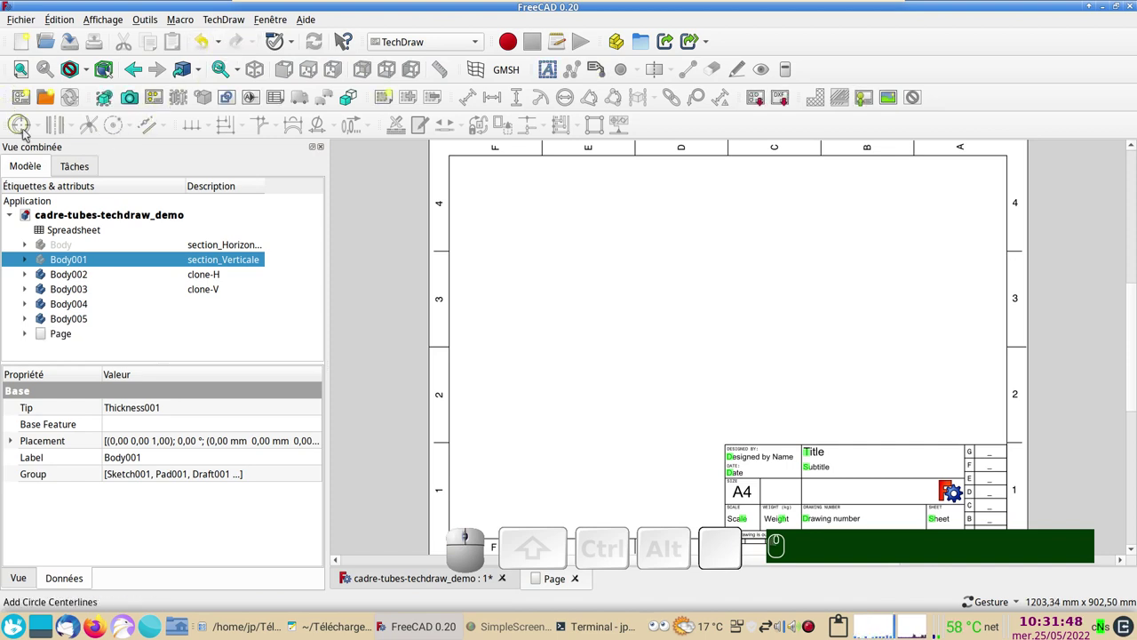
left_click(16, 584)
left_click(58, 337)
key("Delete")
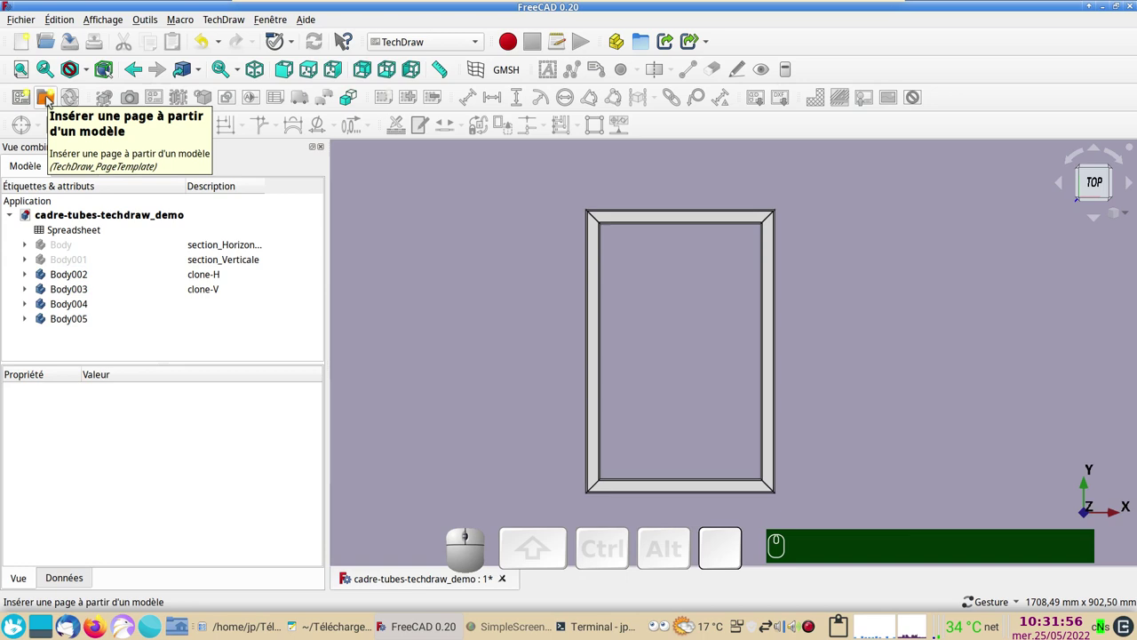
Insert a new page from the A4_Landscape_blank.svg template.
left_click(46, 99)
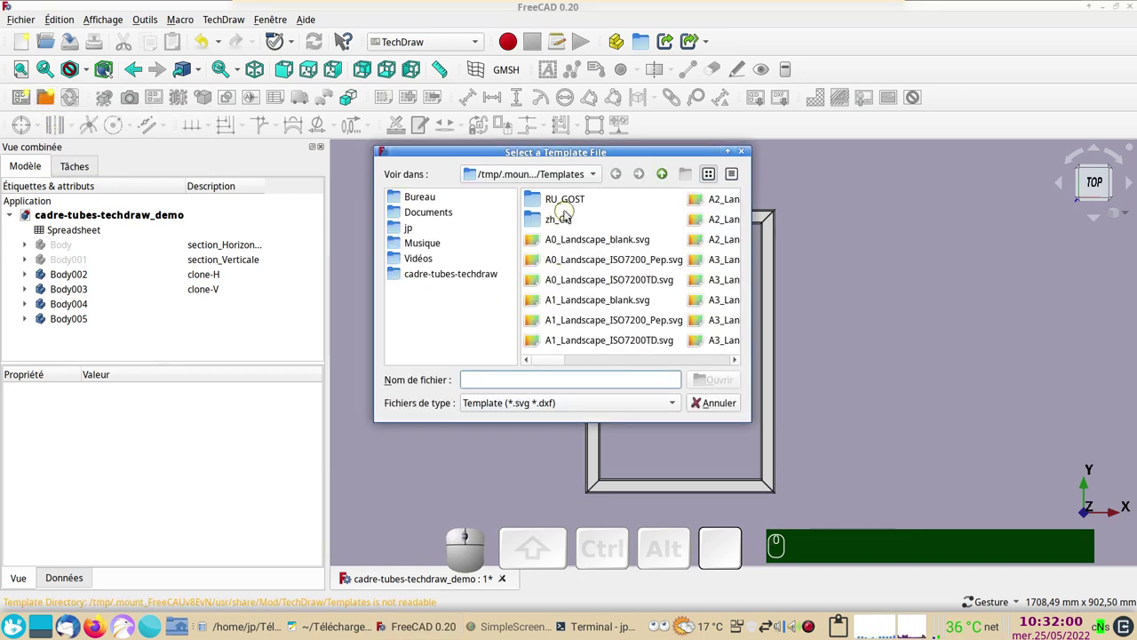
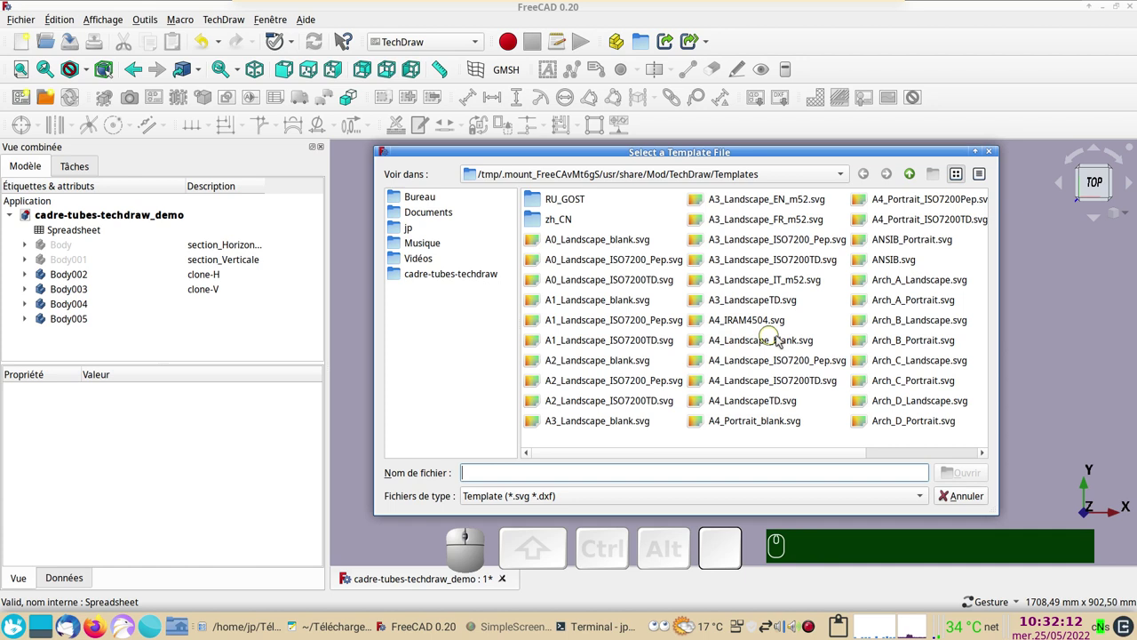
left_click(791, 343)
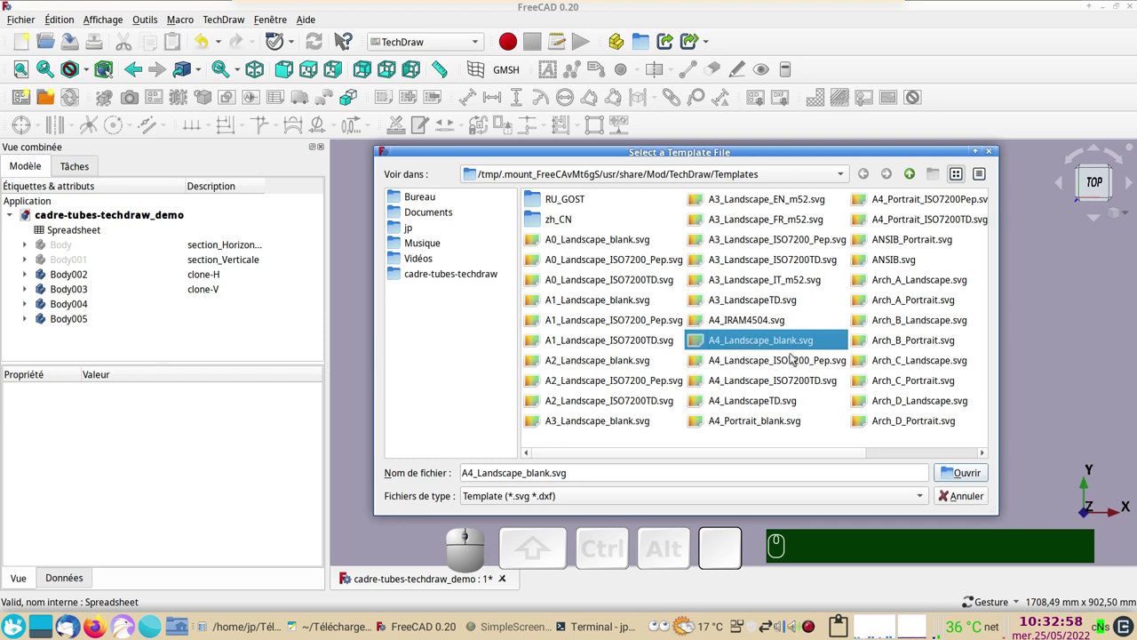
left_click(964, 472)
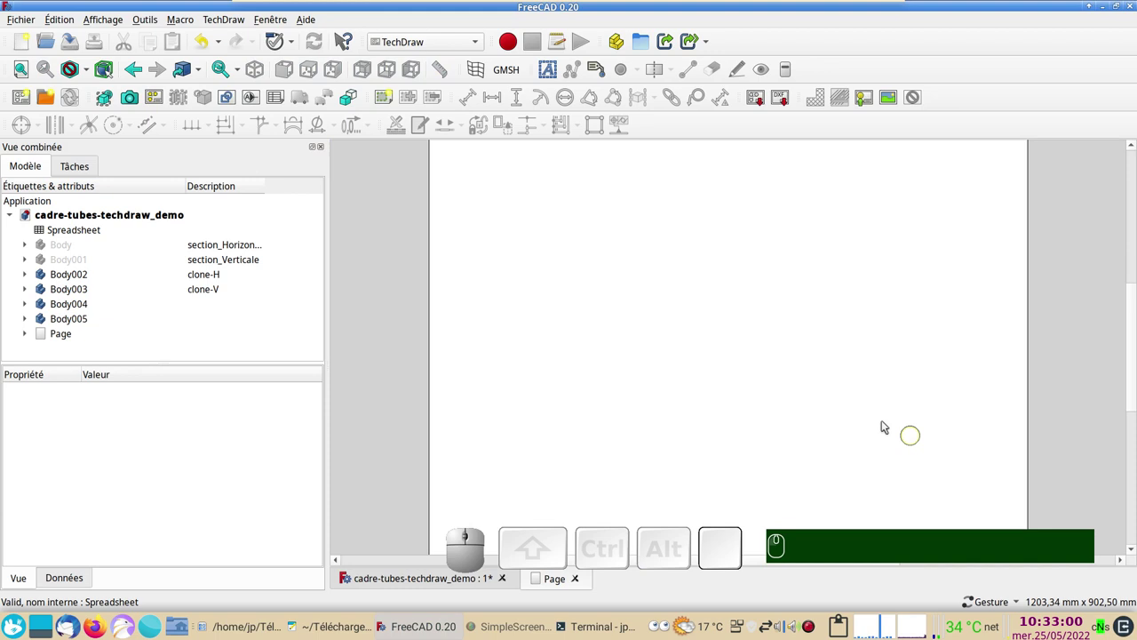
Select the new Page and set its Show Grid property to true to try it.
scroll("down", 3)
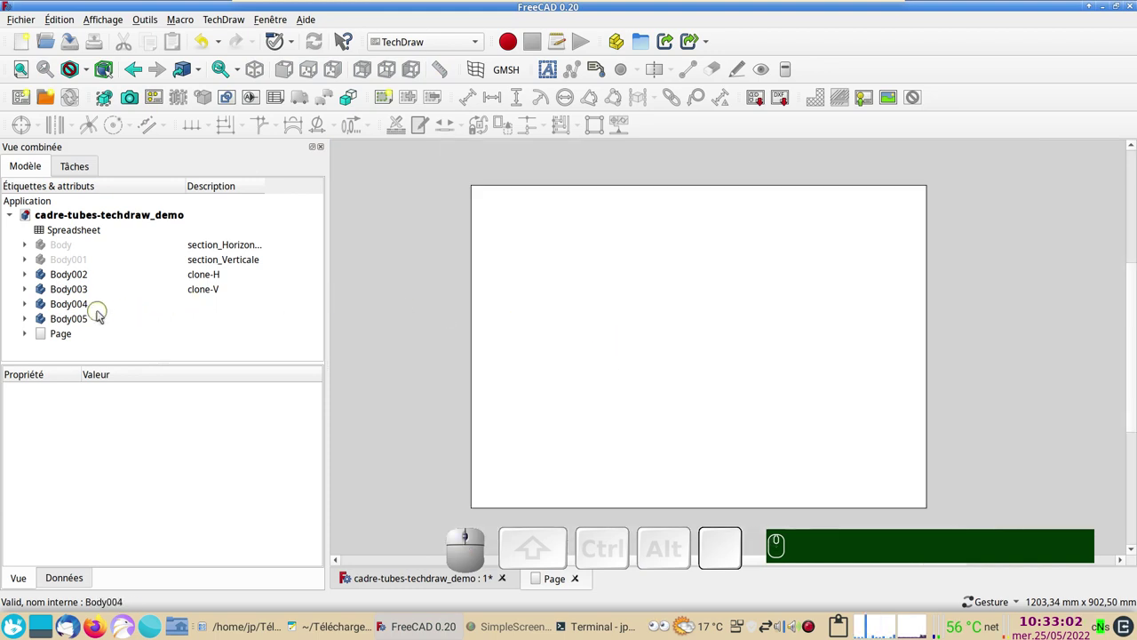
left_click(72, 338)
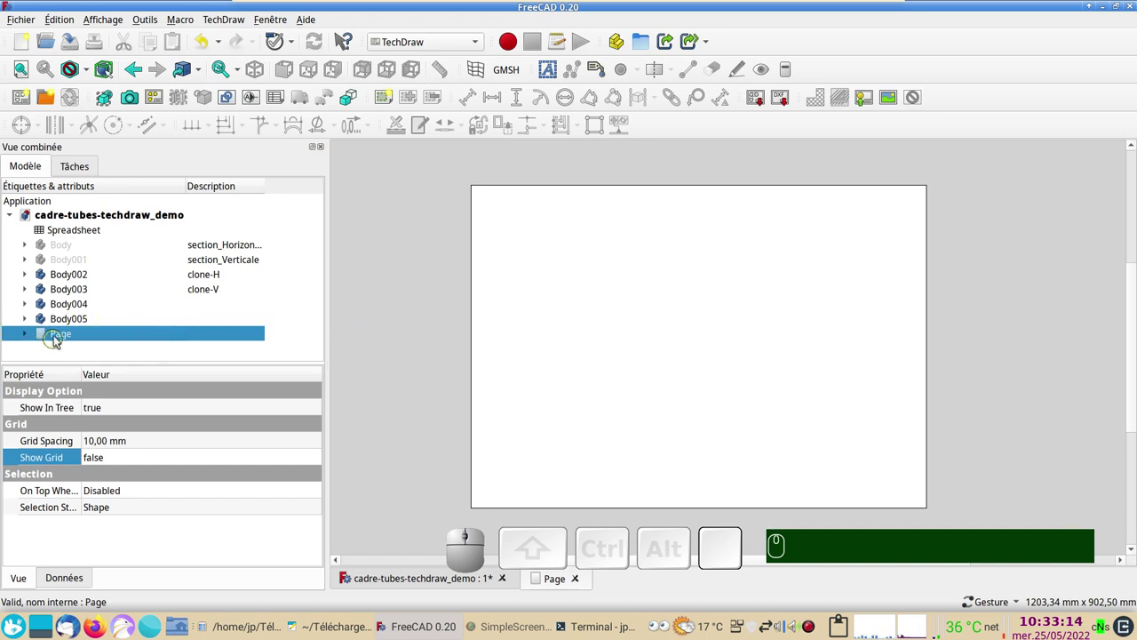
left_click(14, 579)
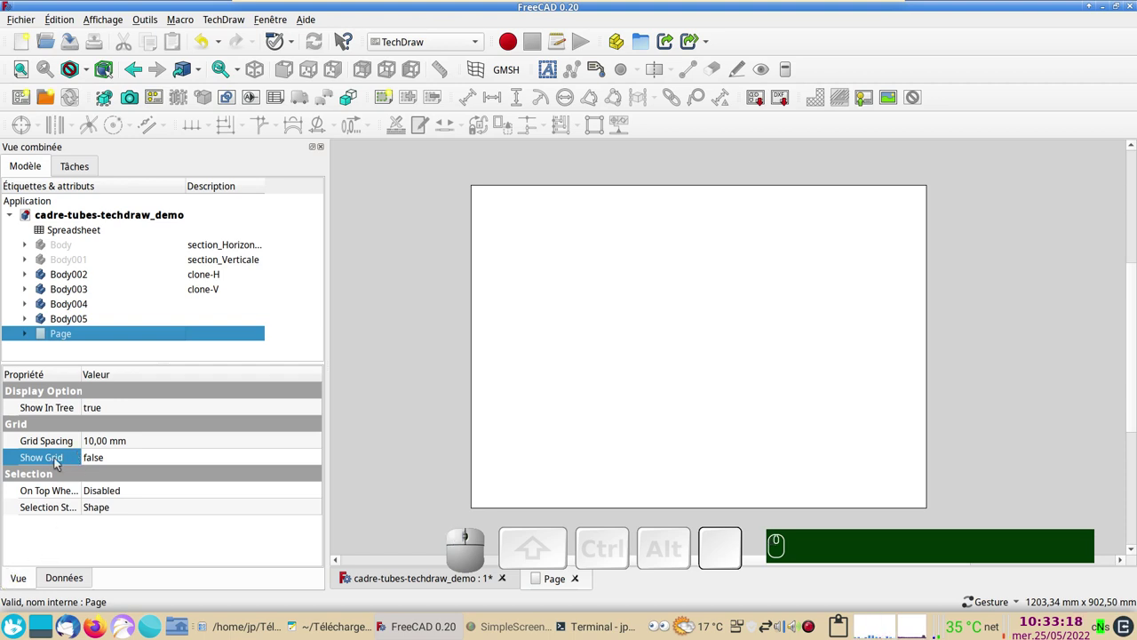
left_click(100, 458)
left_click(102, 458)
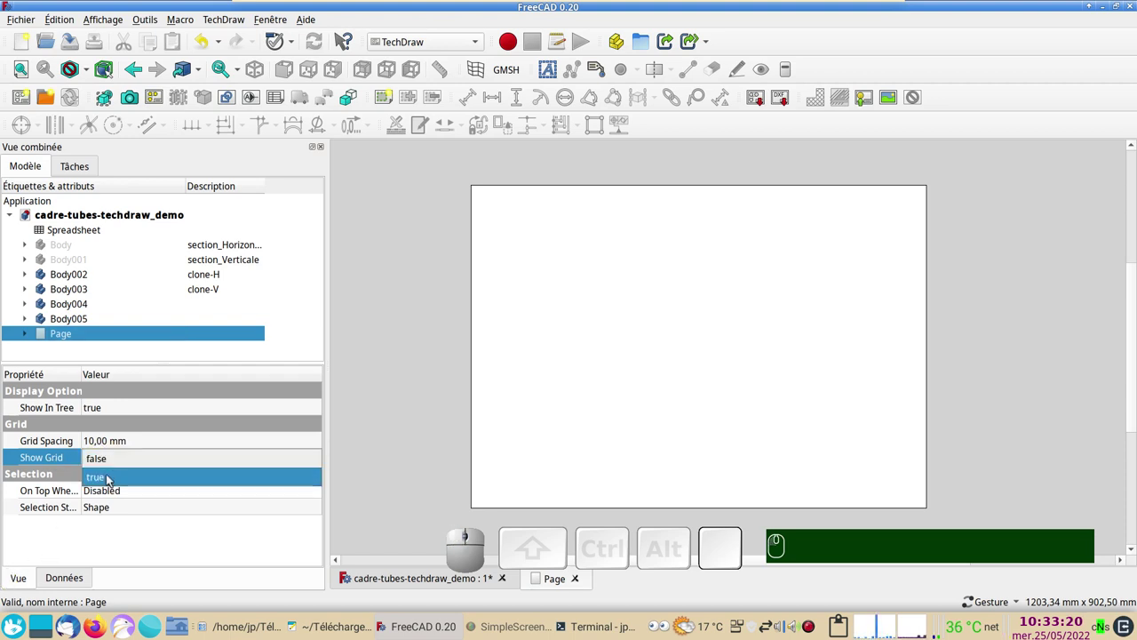
left_click(111, 479)
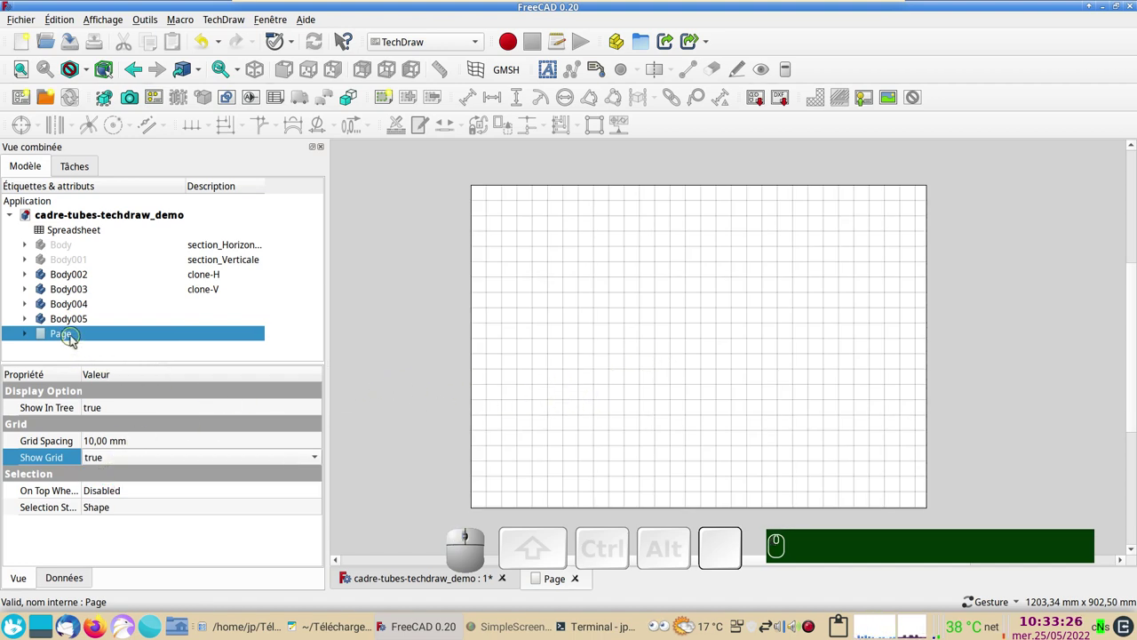
Set the Page's Show Grid property back to false, leaving a plain blank sheet.
left_click(74, 336)
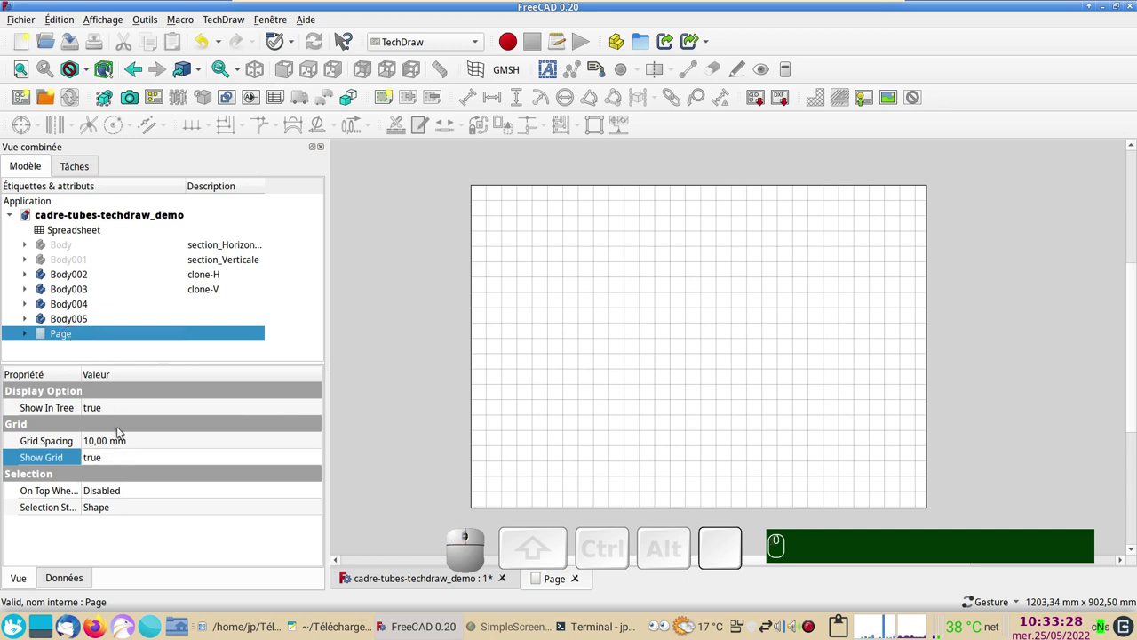
left_click(20, 577)
left_click(118, 460)
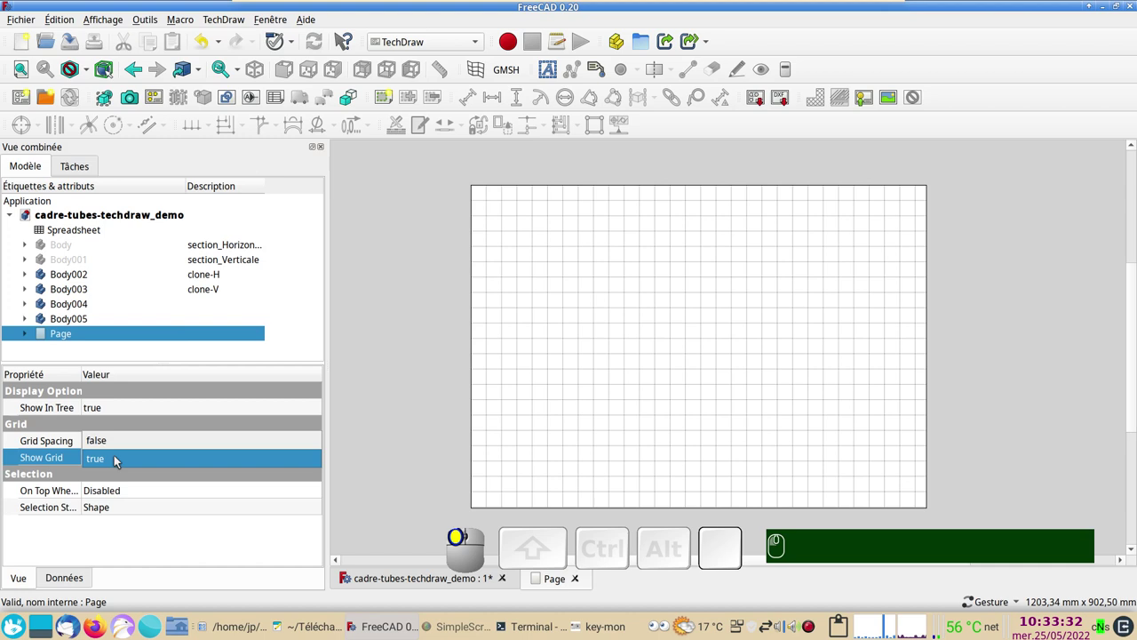
left_click(120, 445)
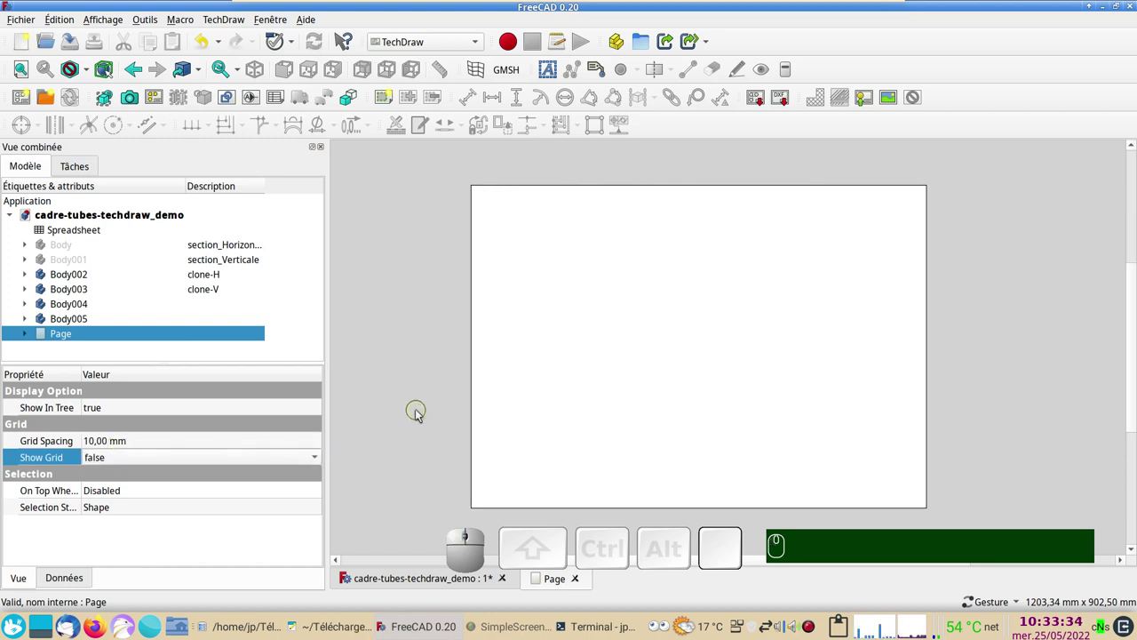
left_click(421, 414)
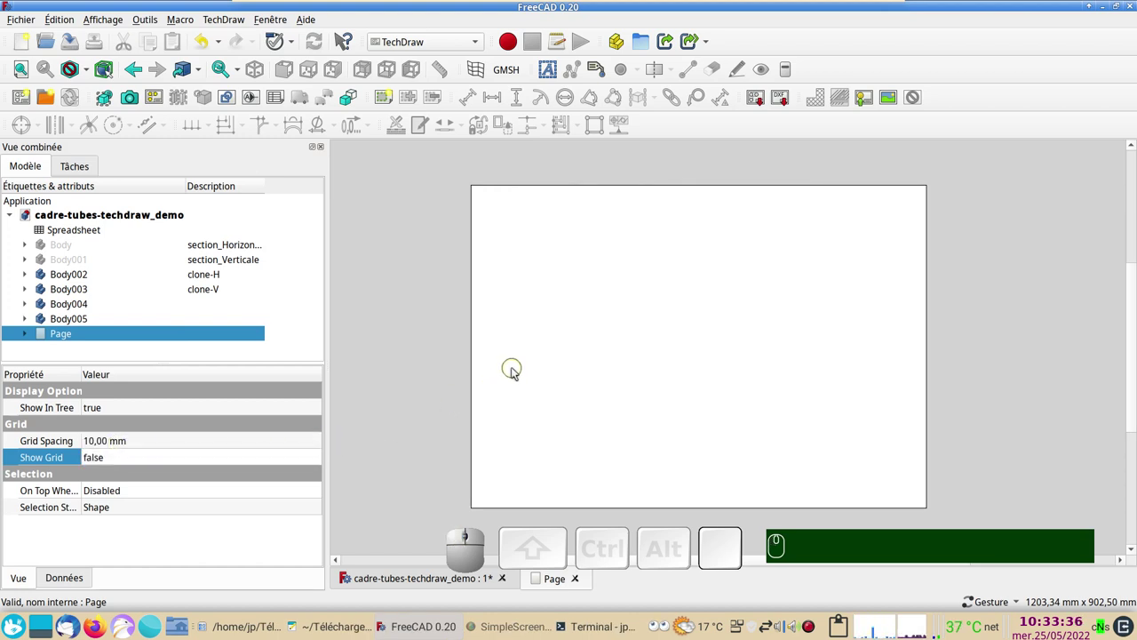
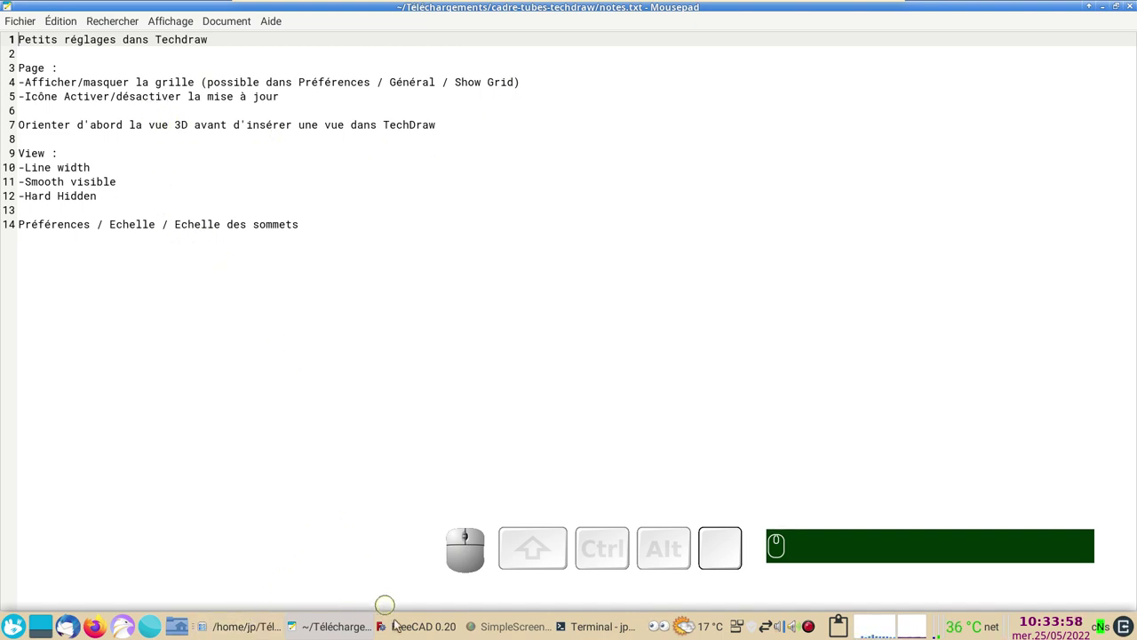
Return from the Mousepad notes to the FreeCAD drawing page.
left_click(405, 626)
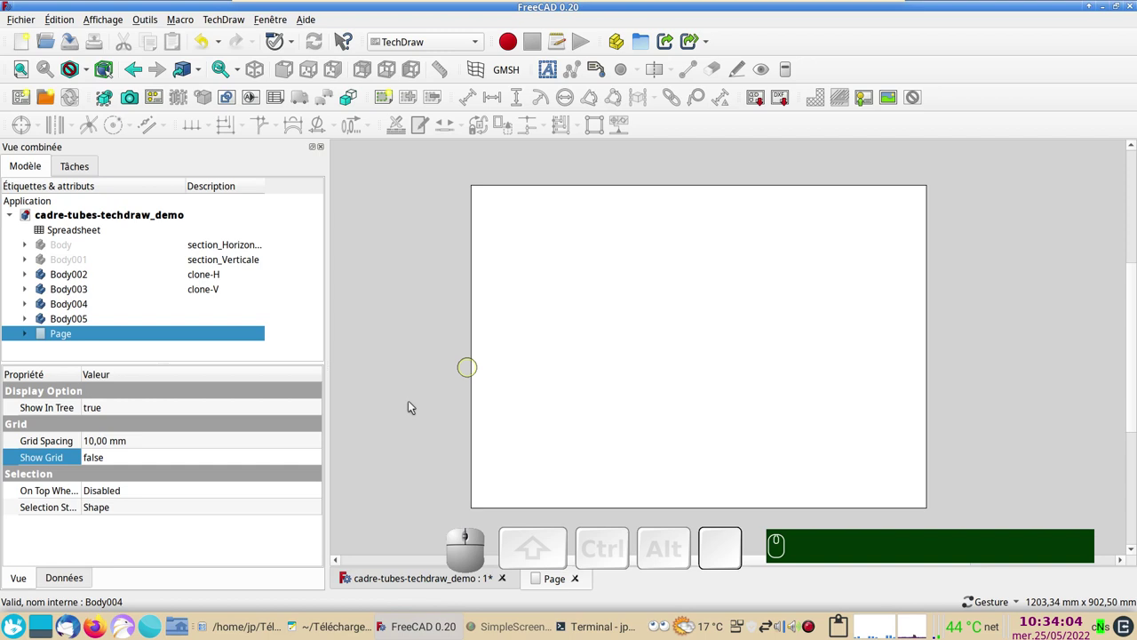
left_click(378, 581)
key("KP_0")
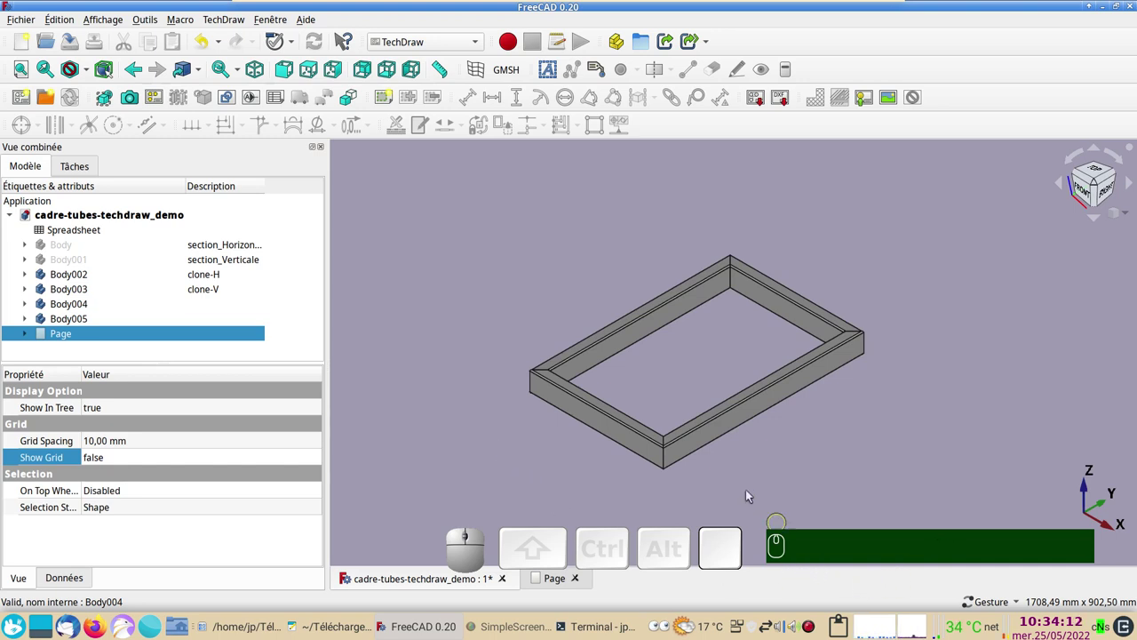
left_click(104, 21)
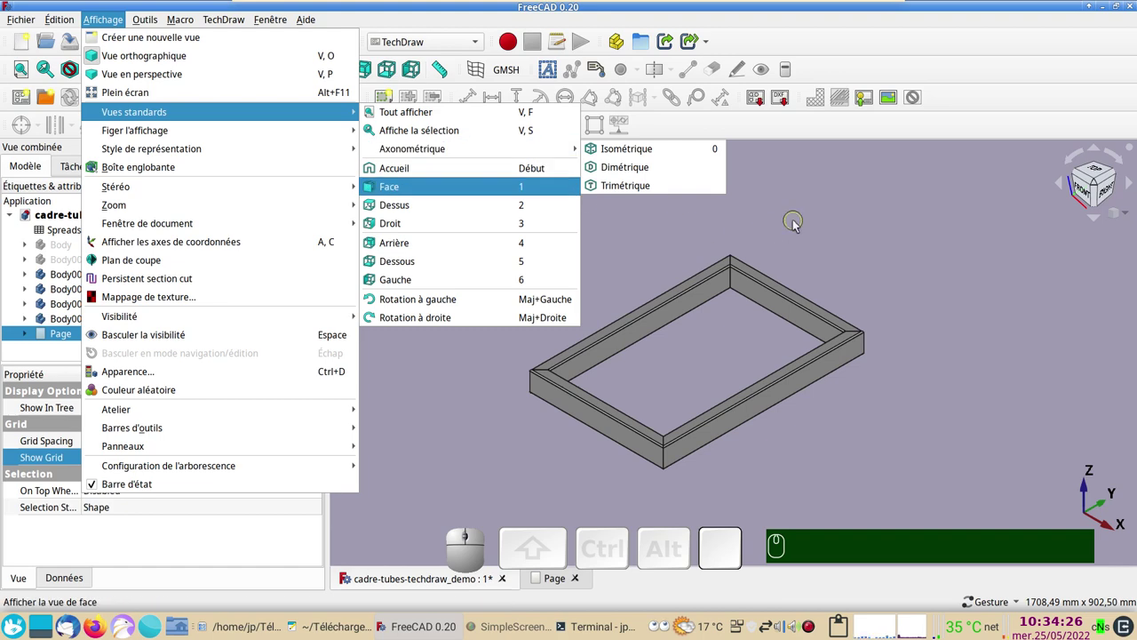
left_click(798, 224)
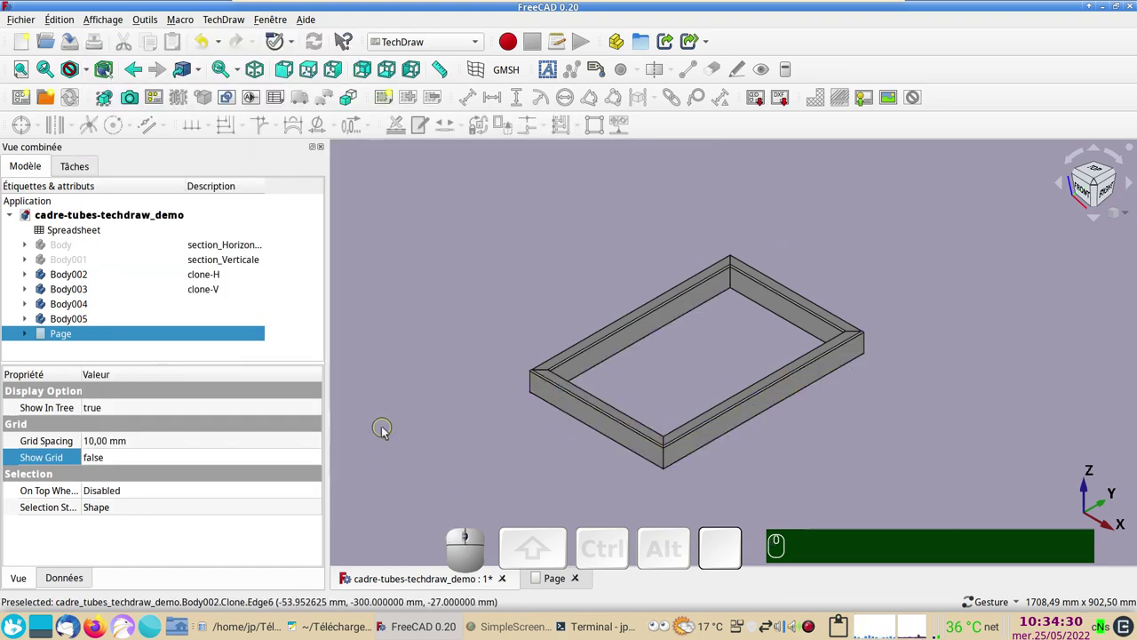
left_click(569, 582)
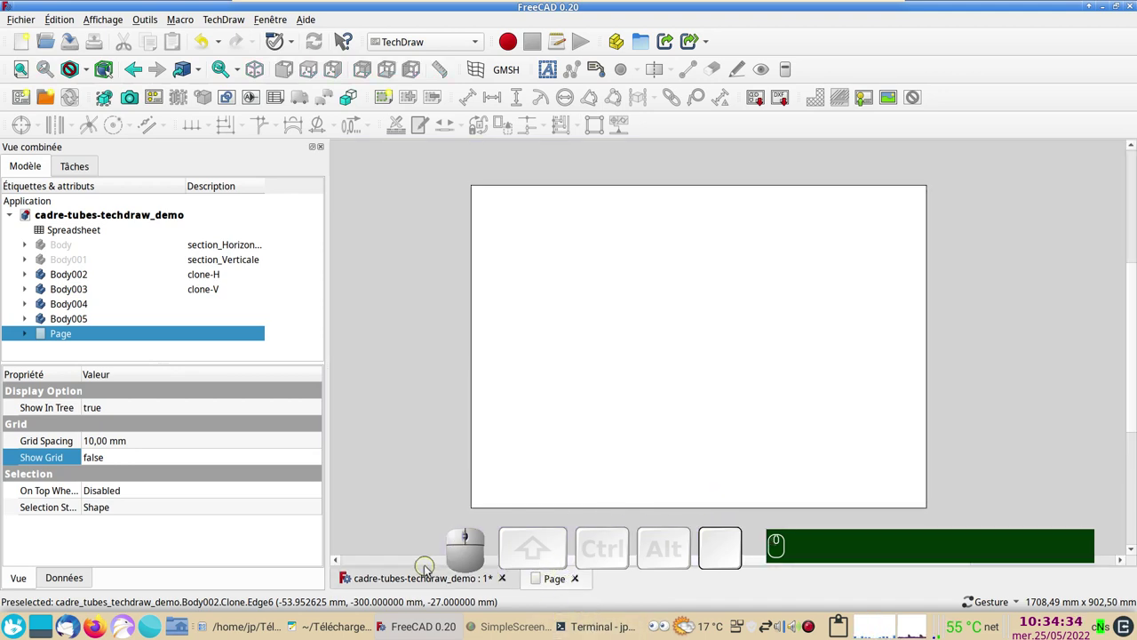
left_click(431, 576)
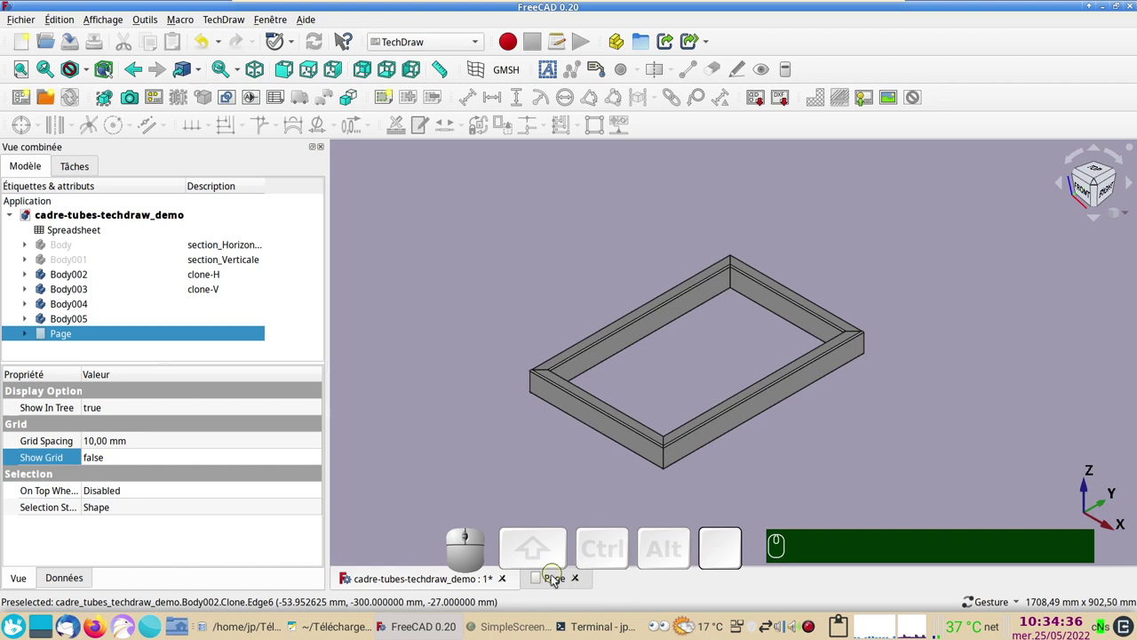
left_click(554, 583)
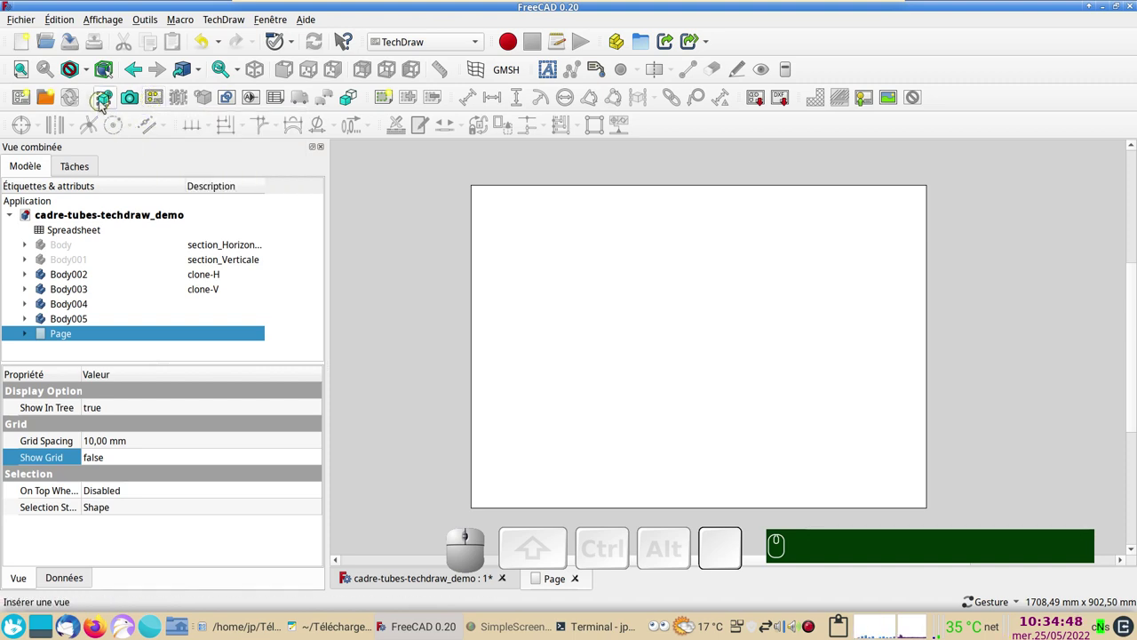
After an invalid-selection warning, select Body002 through Body005 and insert a view of the four tubes.
left_click(103, 102)
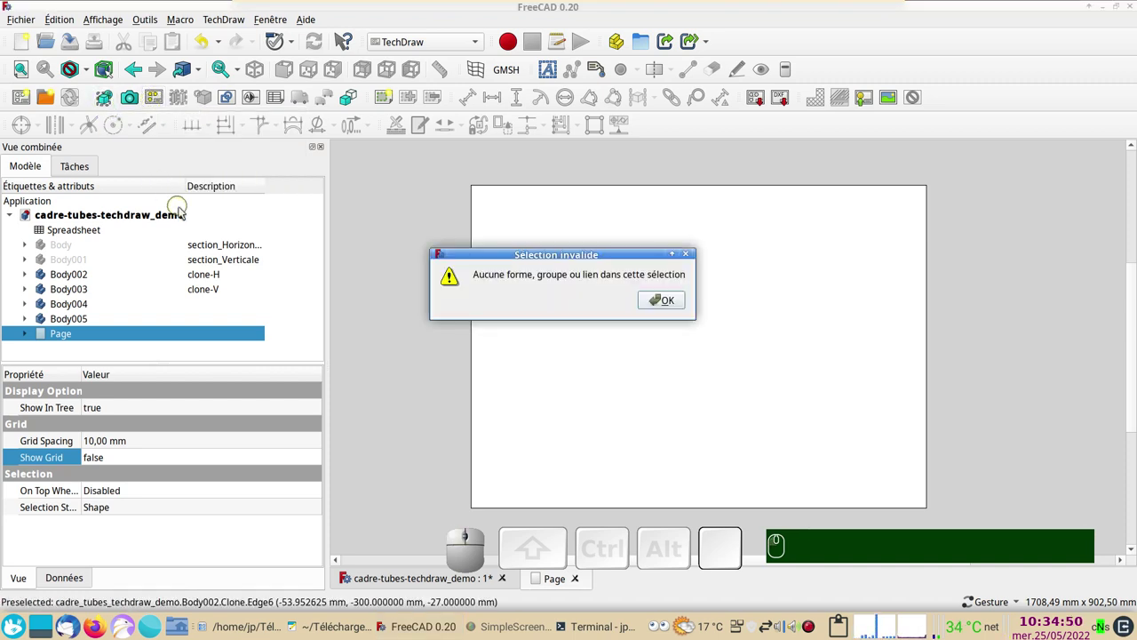
left_click(665, 303)
left_click(85, 276)
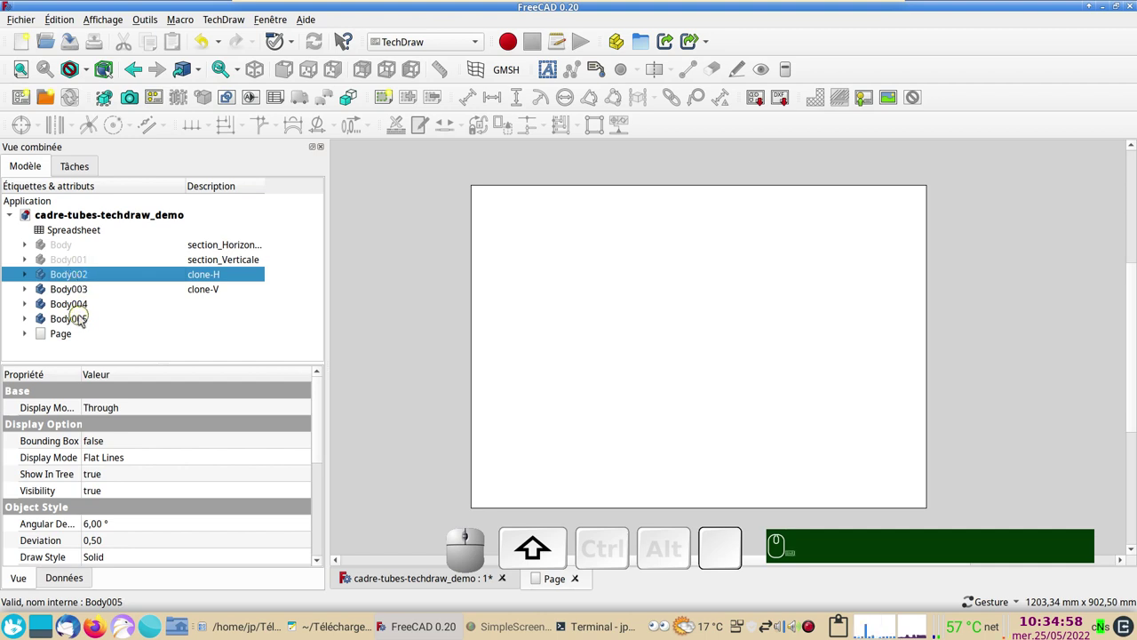
left_click(84, 319)
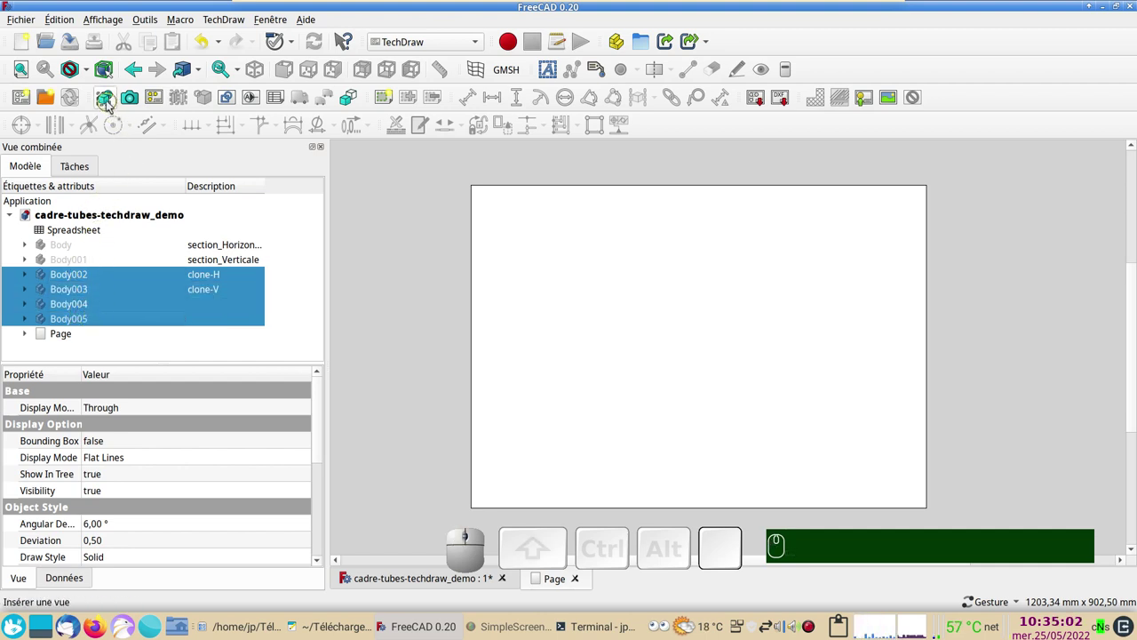
left_click(110, 101)
scroll("down", 3)
scroll("down", 3)
Delete the slanted frame View from the page and return to the 3D model window.
left_click_drag(736, 454, 436, 547)
left_click(423, 579)
left_click(558, 580)
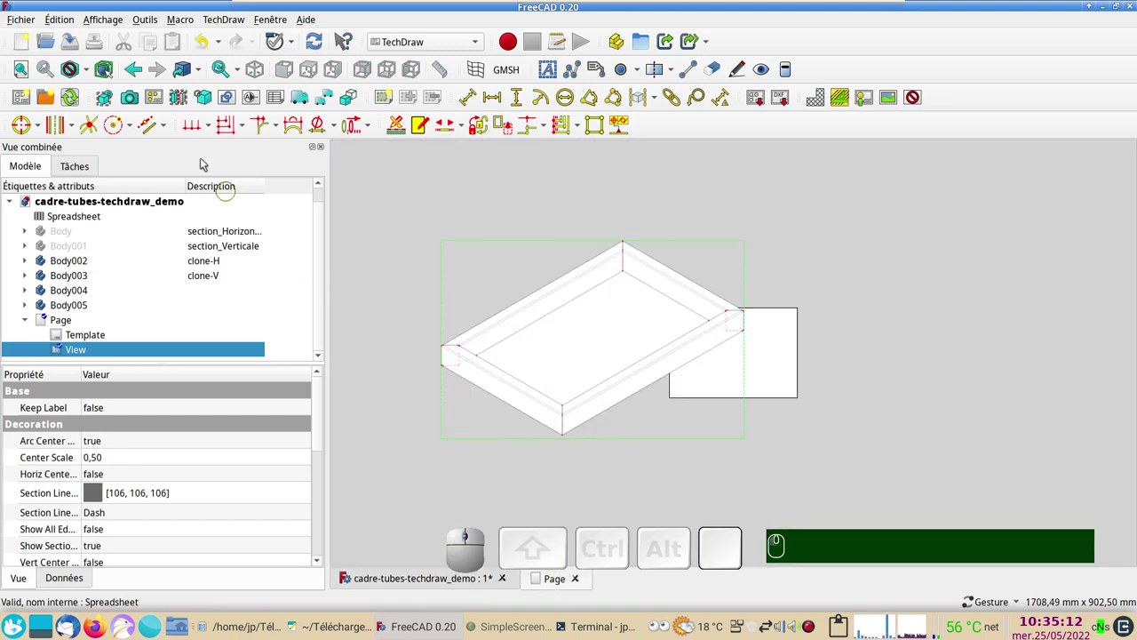
left_click(206, 52)
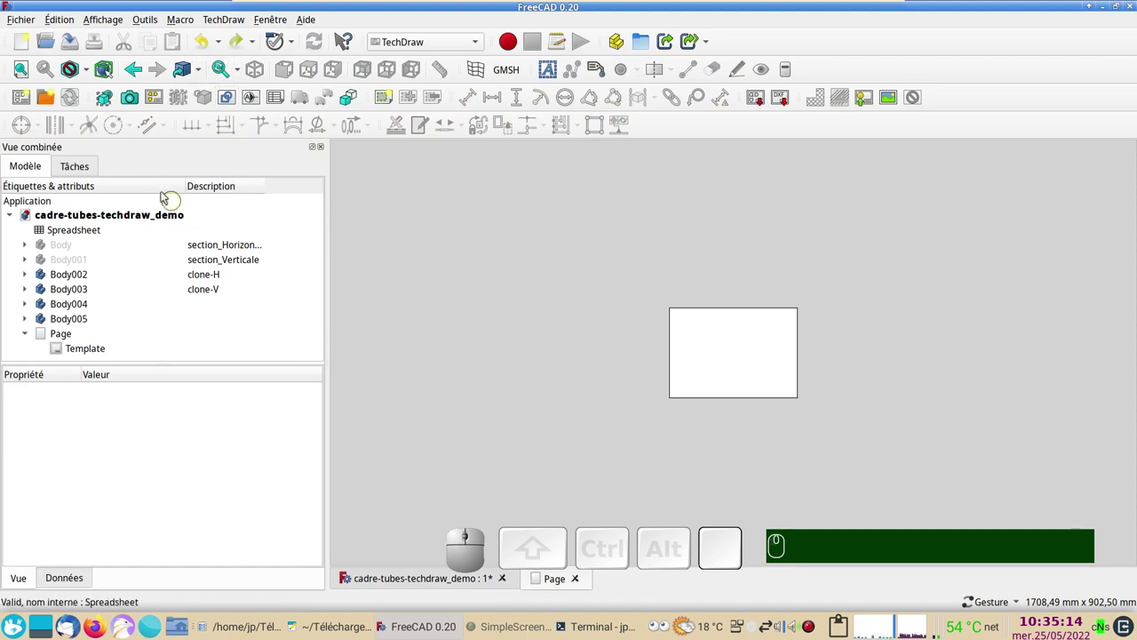
left_click(406, 578)
Set the 3D view to Top and select the four tube bodies Body002 through Body005.
key("KP_2")
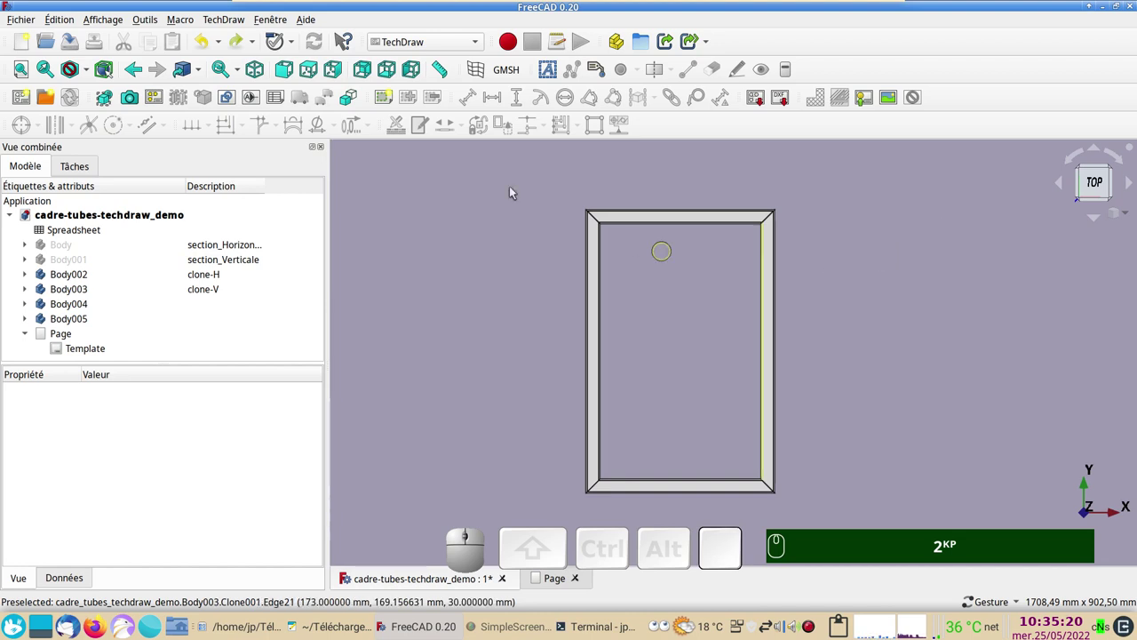
left_click(312, 69)
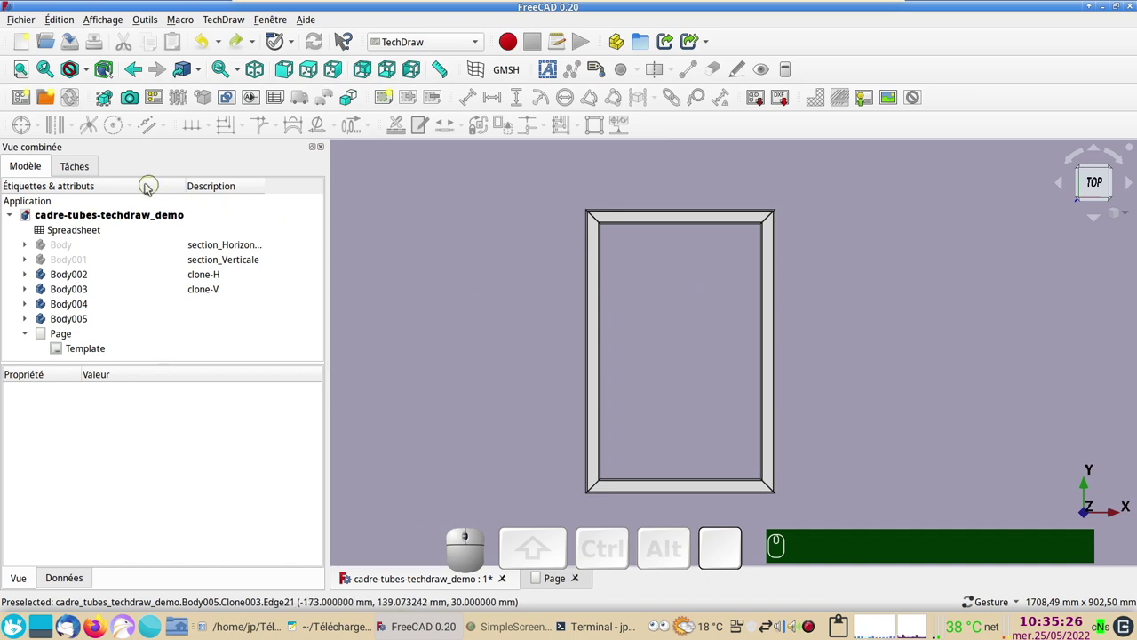
left_click(84, 273)
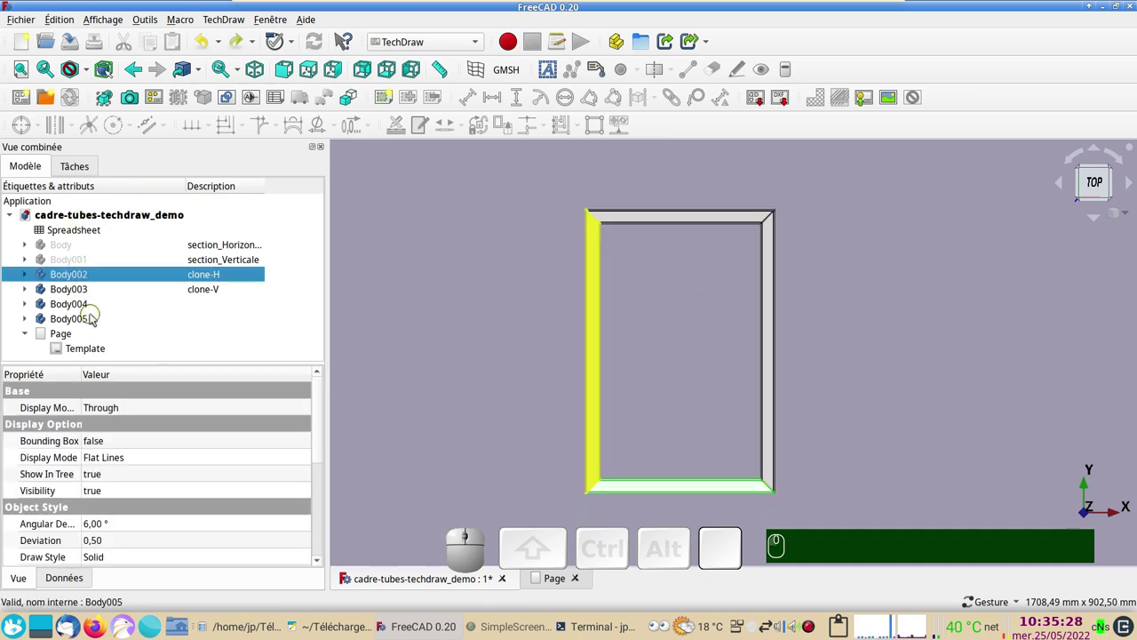
left_click(93, 320)
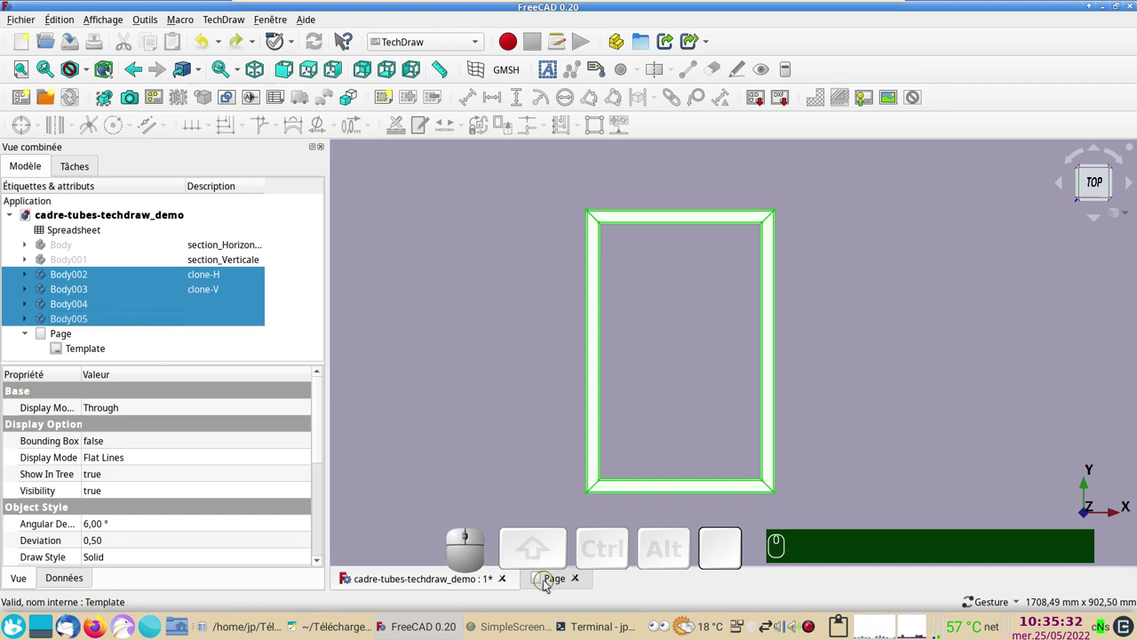
Insert a TechDraw view of the selected tube bodies and drag it left of the sheet.
left_click(549, 581)
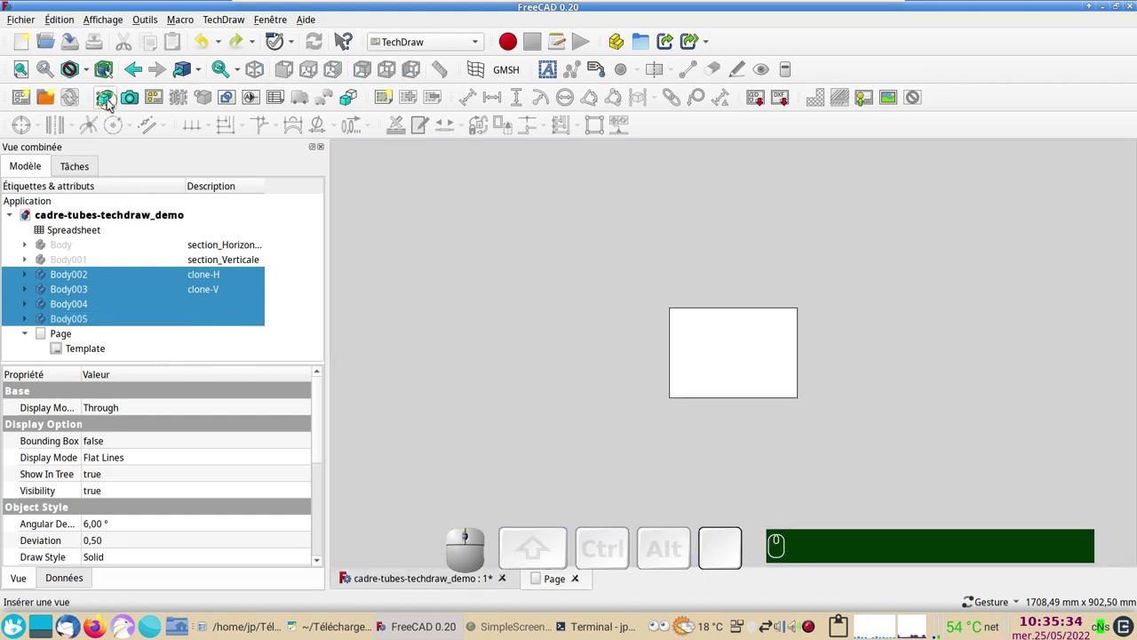
left_click(111, 100)
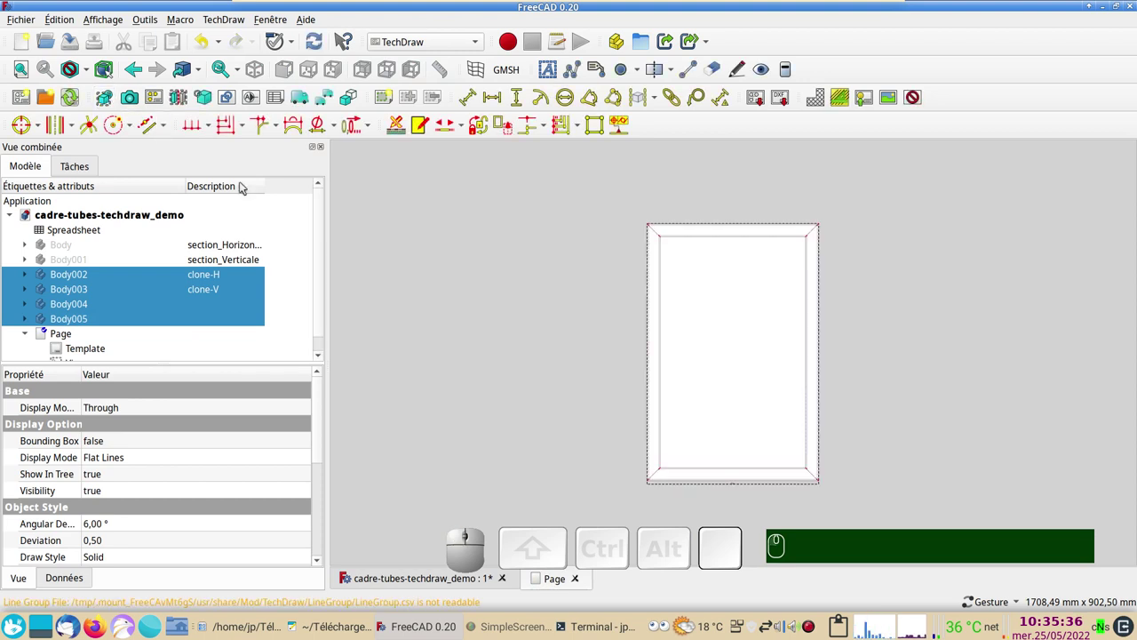
scroll("down", 3)
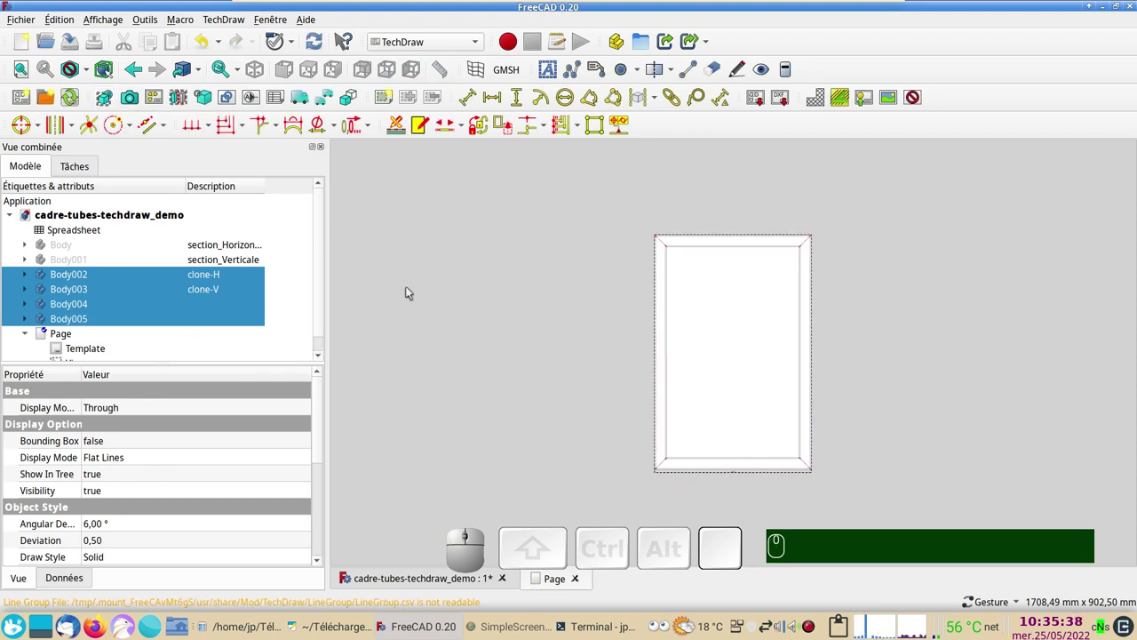
scroll("up", 3)
scroll("down", 3)
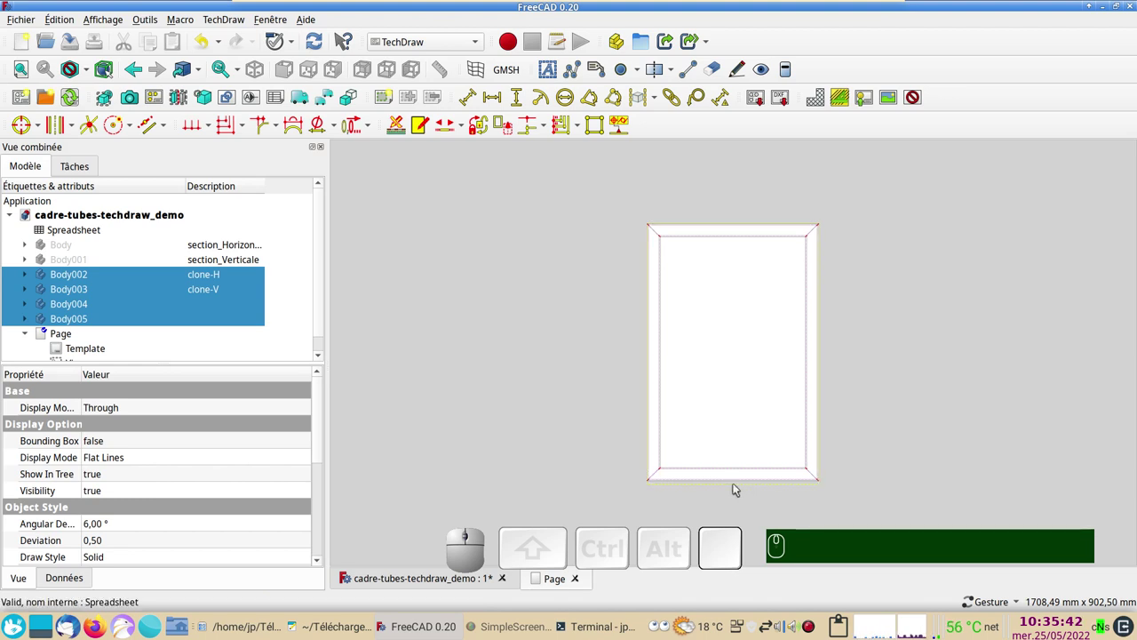
left_click_drag(738, 487, 540, 452)
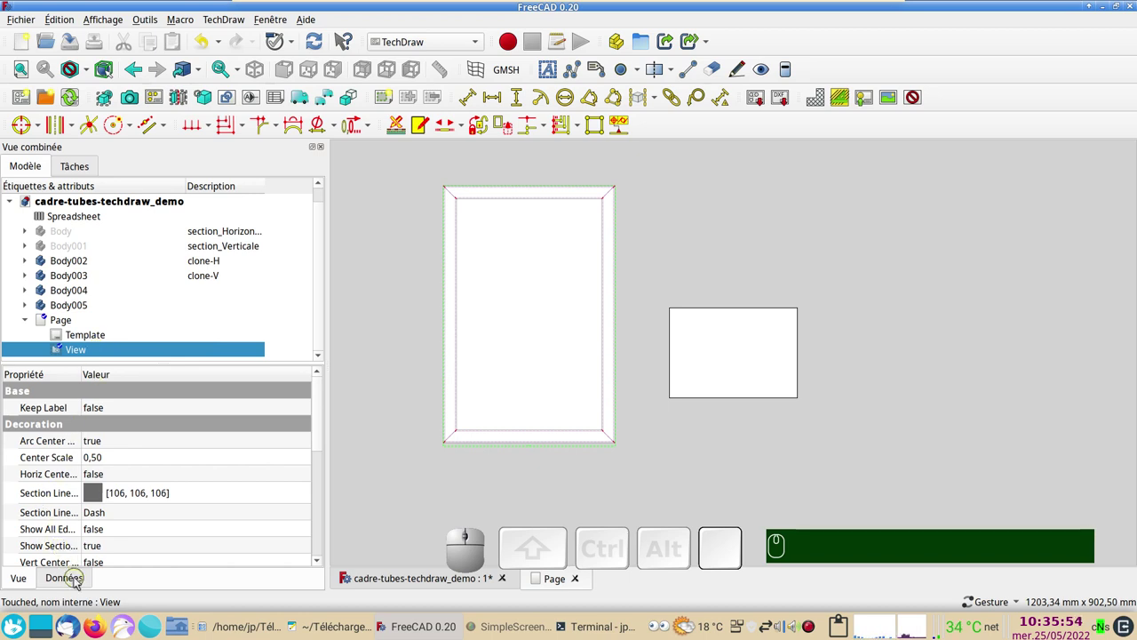
Set the frame view's Scale Type to Automatic and recompute the document.
left_click(80, 579)
scroll("up", 3)
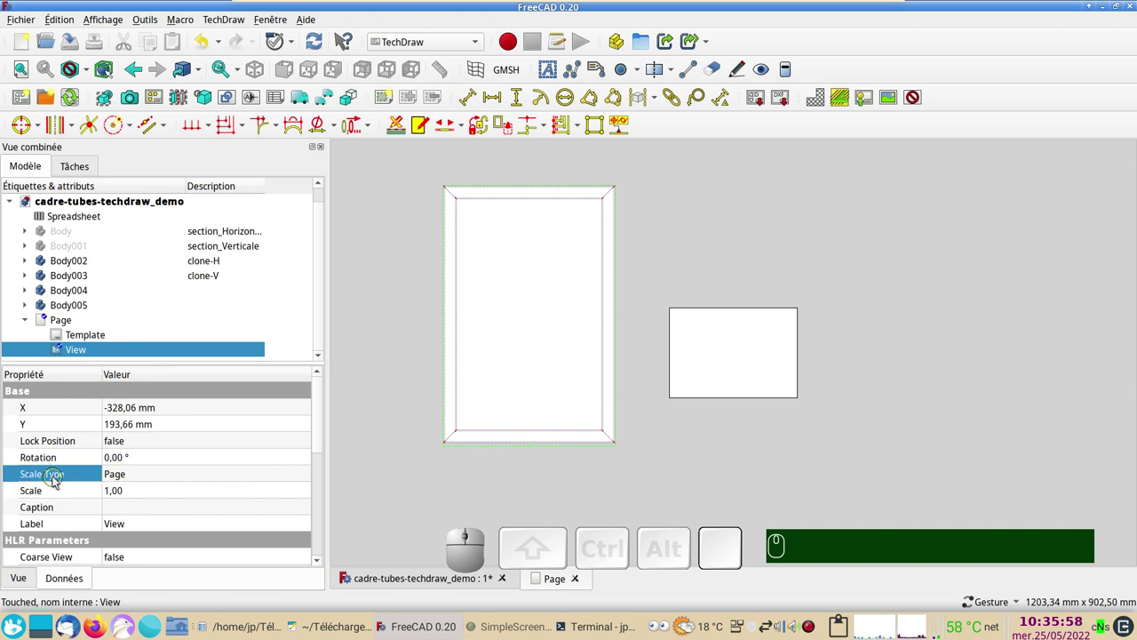
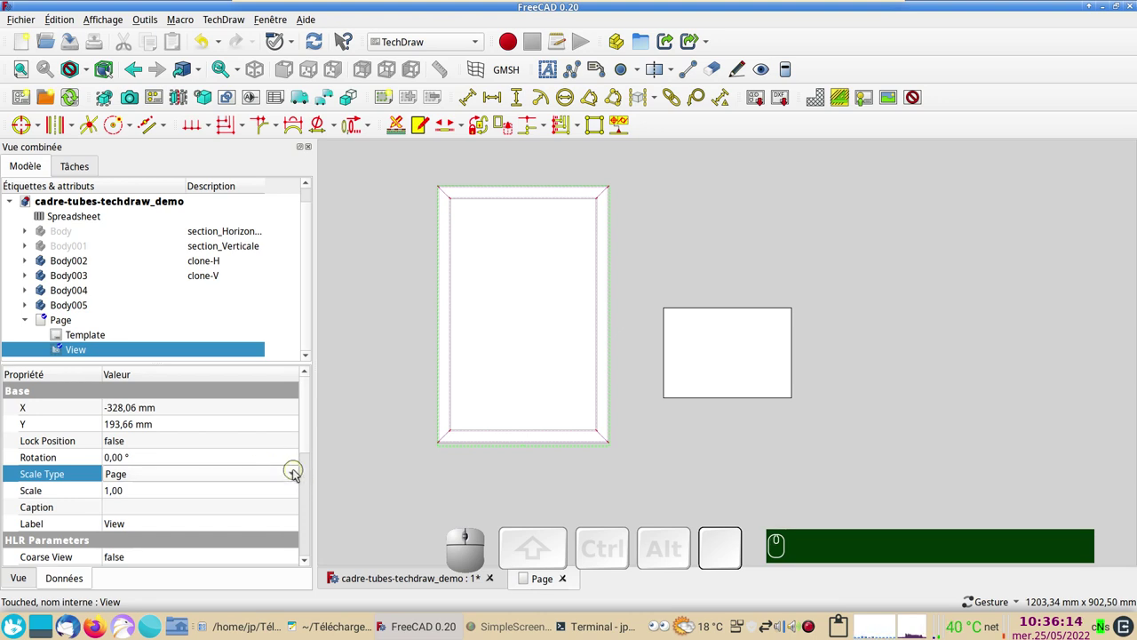
left_click(298, 474)
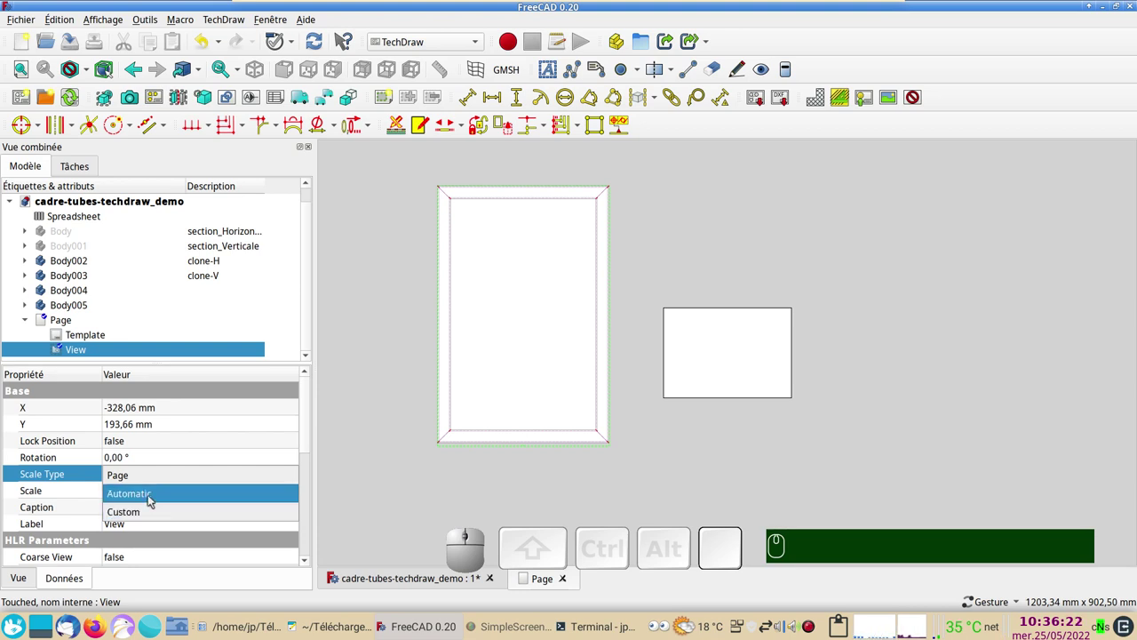
left_click(154, 497)
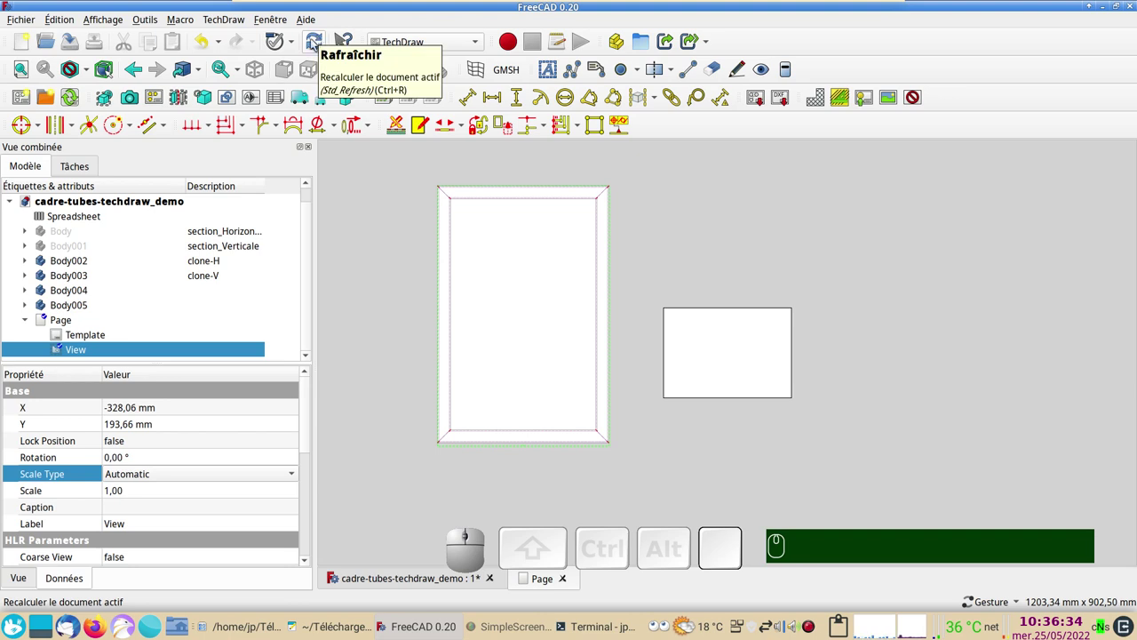
left_click(72, 98)
Drag the shrunken frame view onto the A4 sheet inside the page border.
scroll("up", 3)
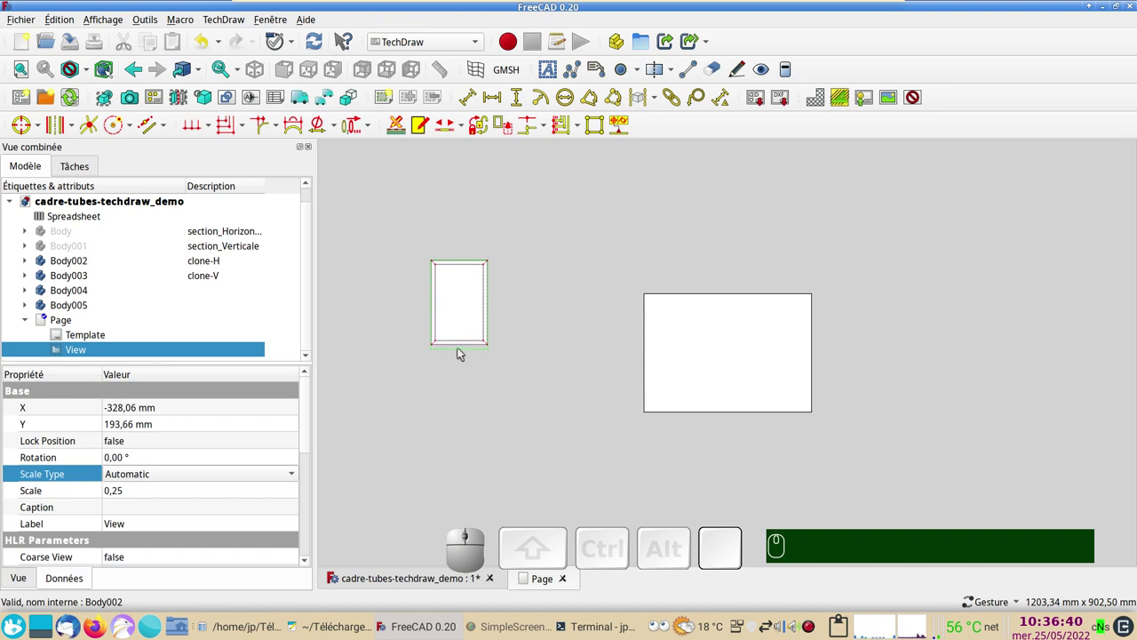
left_click_drag(464, 351, 349, 368)
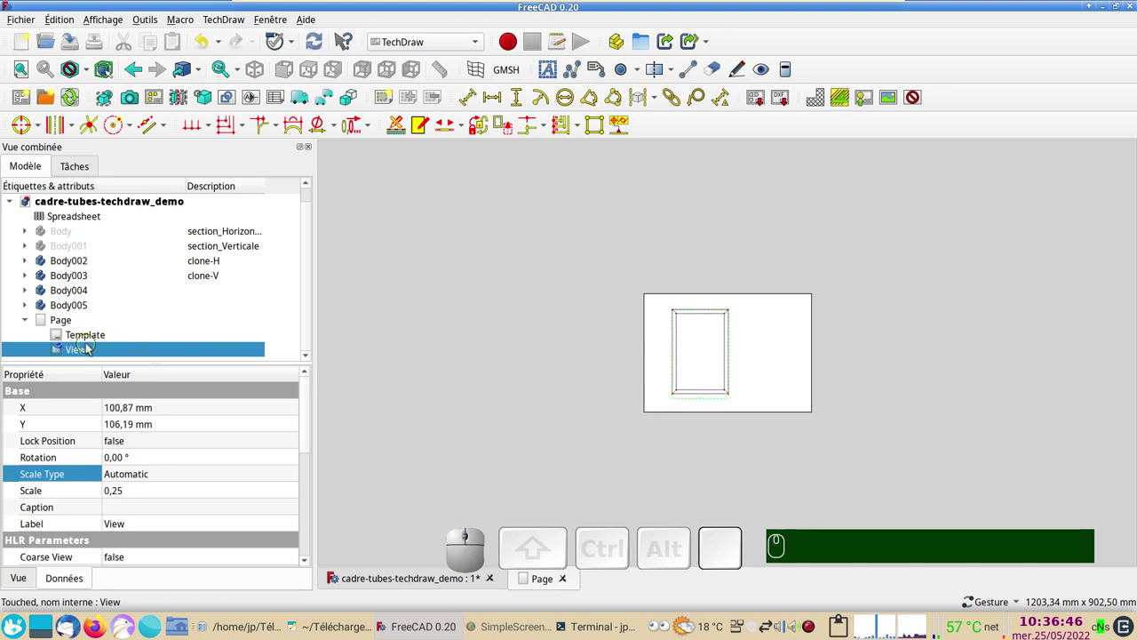
scroll("up", 3)
scroll("down", 3)
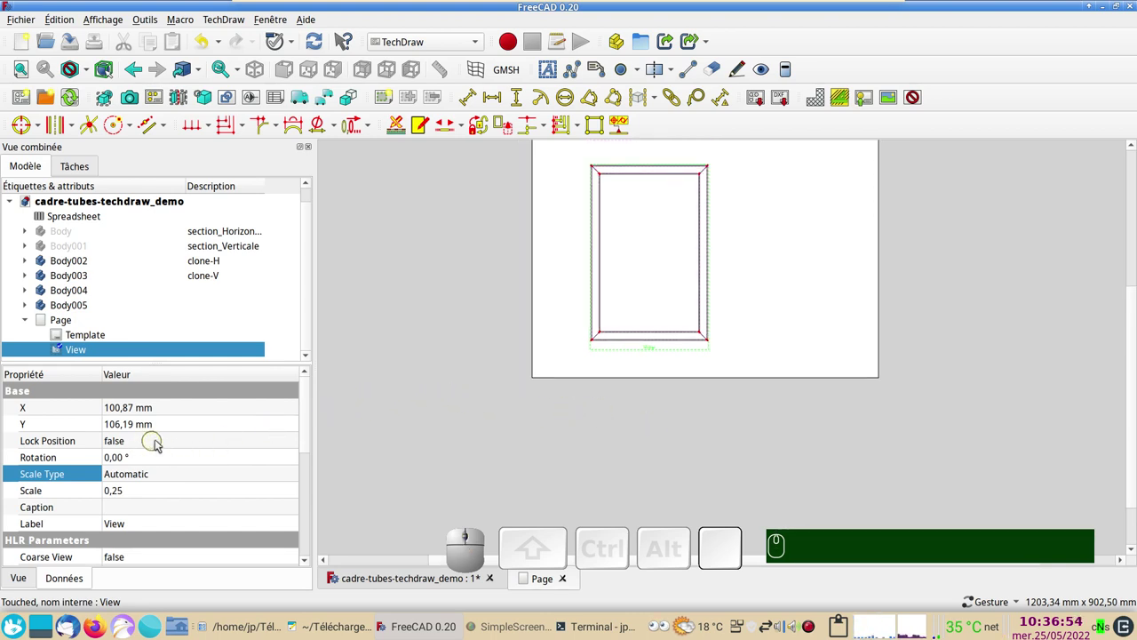
Set the view's Lock Position to true so it can no longer be dragged.
left_click(160, 442)
left_click(161, 442)
left_click(149, 460)
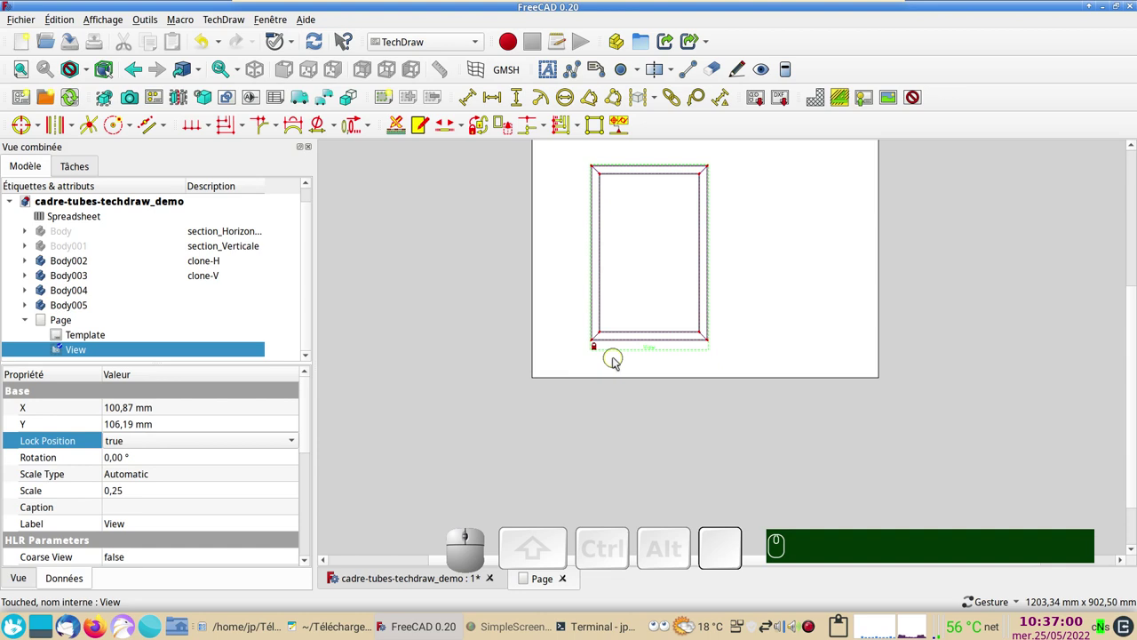
scroll("up", 3)
left_click_drag(630, 405, 604, 482)
scroll("up", 3)
left_click_drag(643, 430, 768, 477)
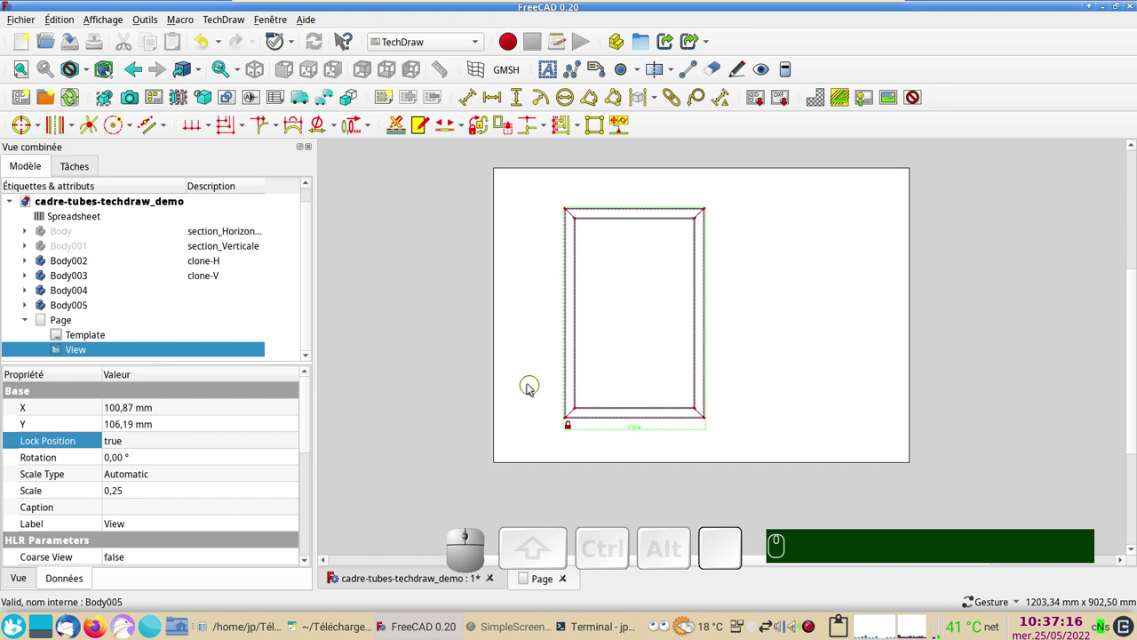
Zoom into the frame's corners and toggle the view frames off and back on.
scroll("up", 3)
right_click(464, 334)
right_click(414, 349)
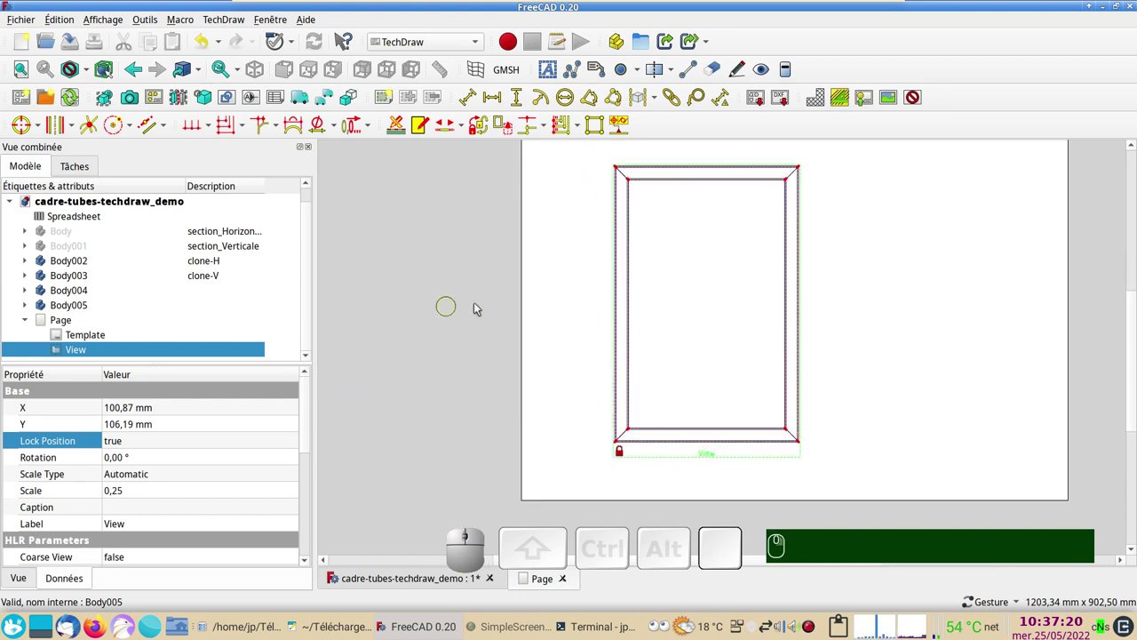
scroll("up", 3)
left_click_drag(591, 297, 392, 363)
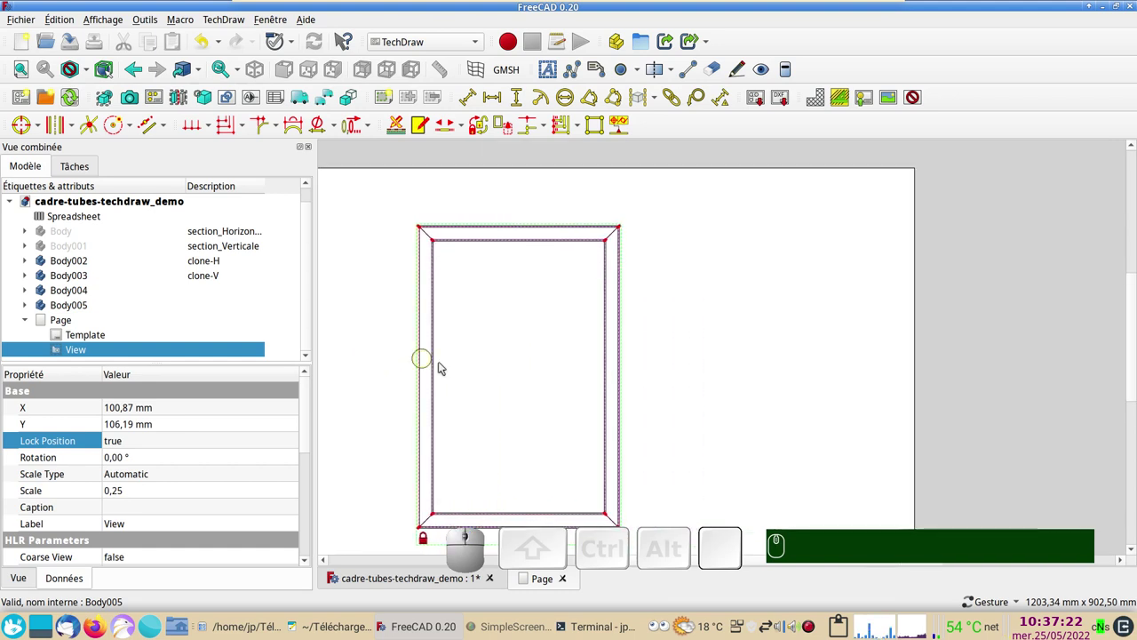
scroll("up", 3)
scroll("up", 3)
scroll("up", 3)
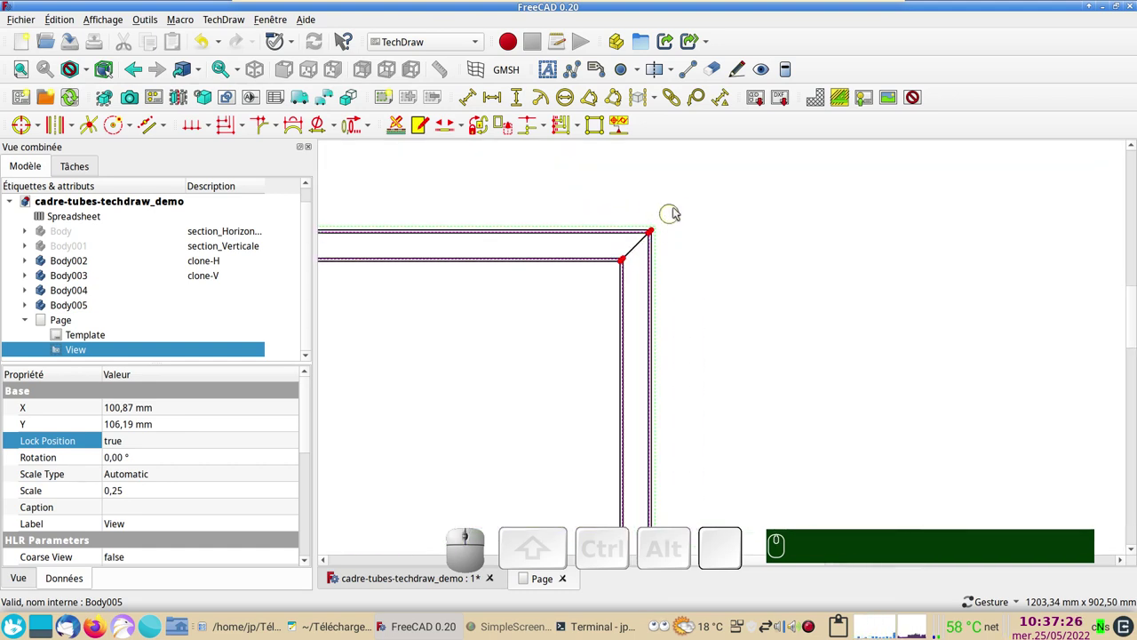
left_click(919, 97)
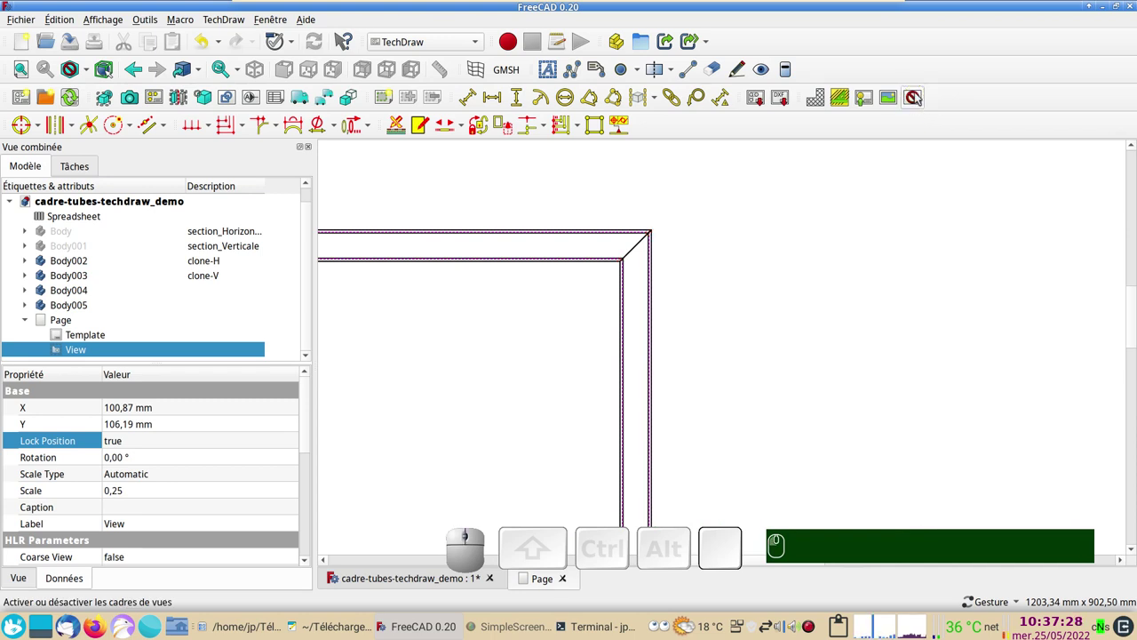
left_click(920, 97)
scroll("down", 3)
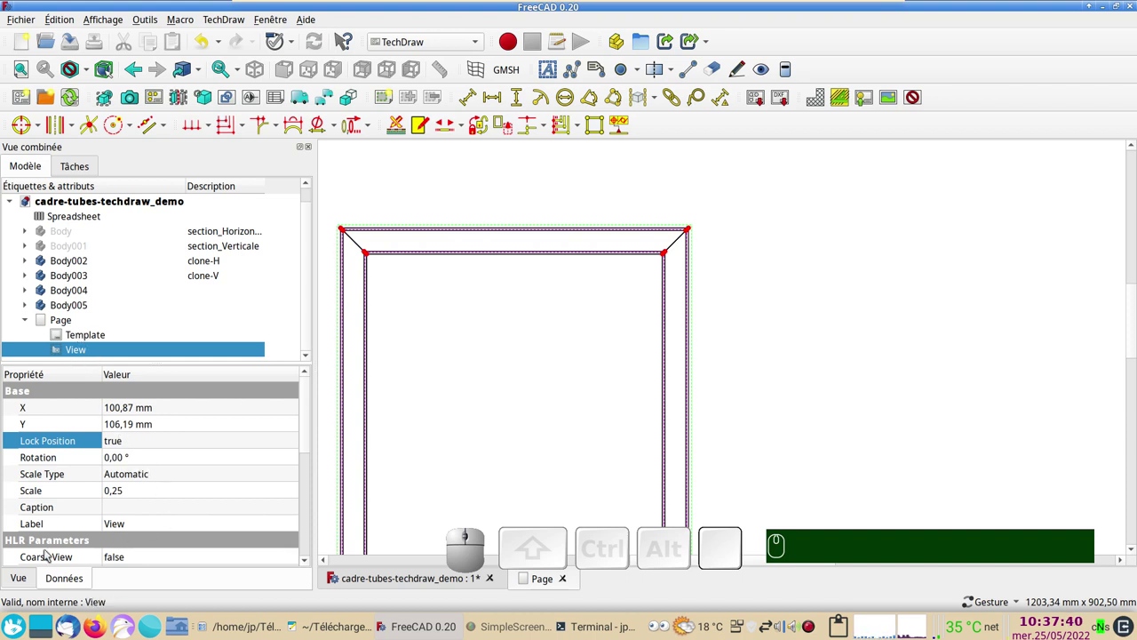
left_click(30, 577)
left_click(73, 574)
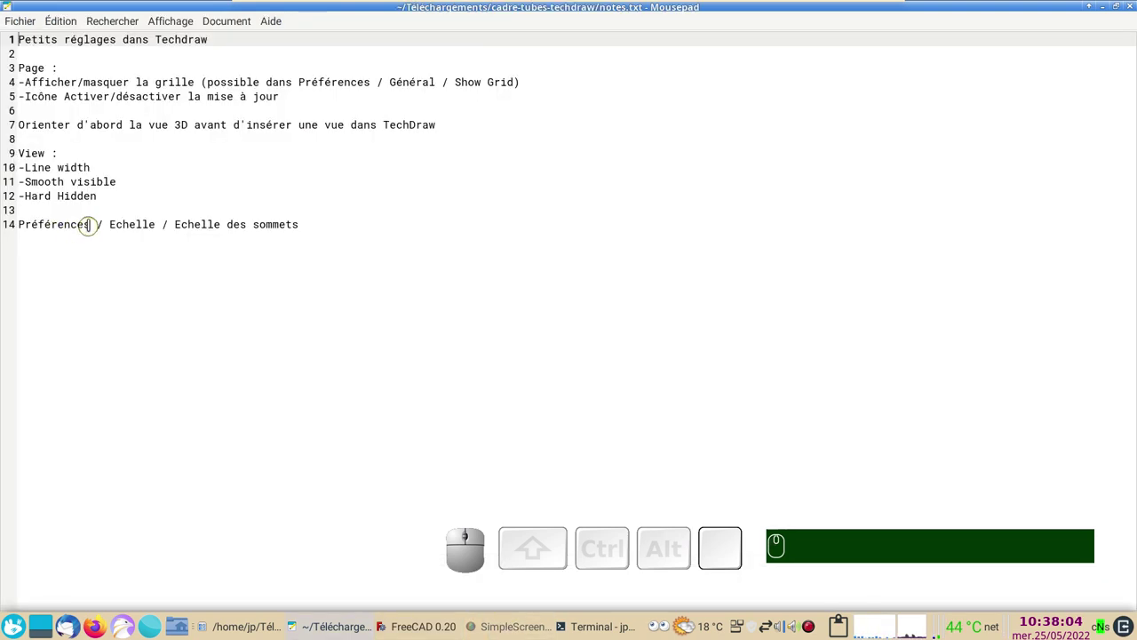
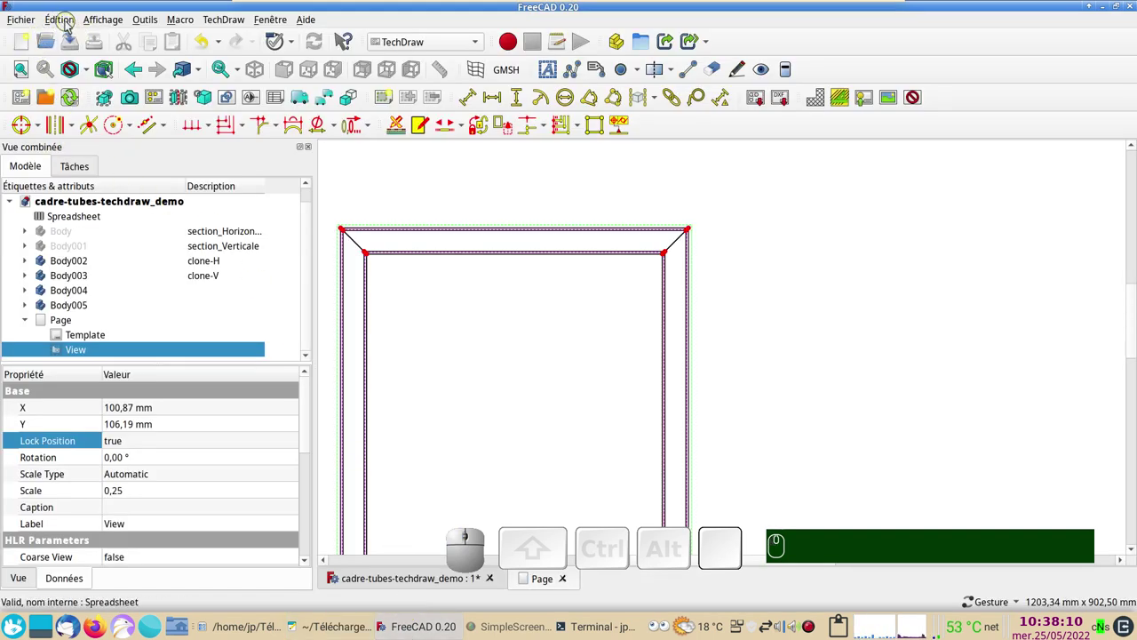
In Préférences > TechDraw > Échelle, raise Échelle des sommets from 5 to 7 and apply.
left_click(70, 22)
left_click(139, 353)
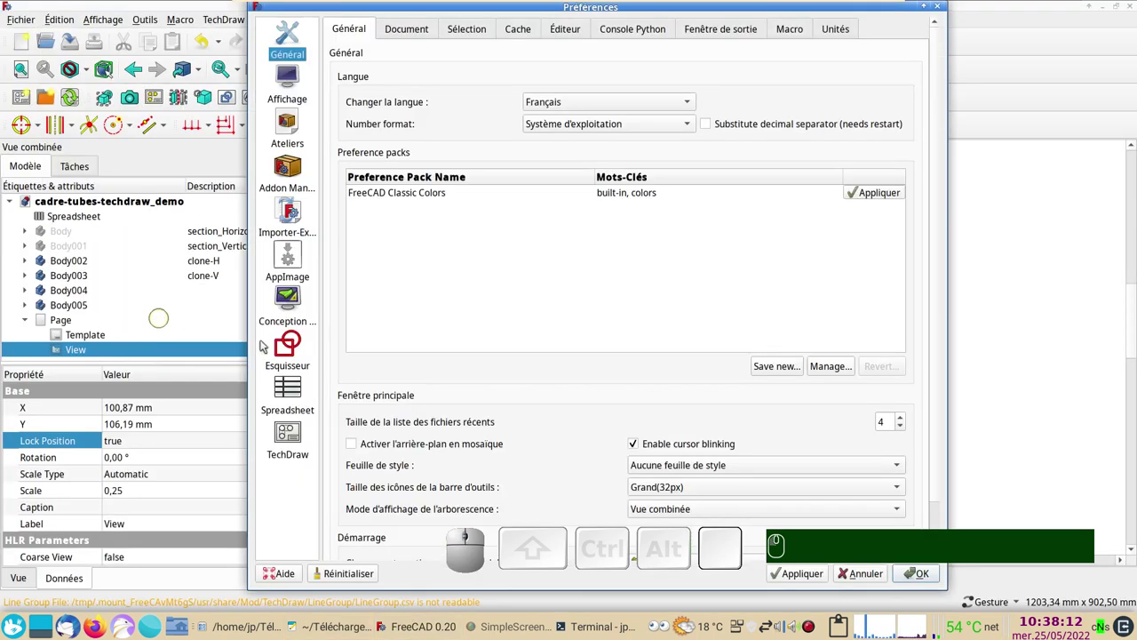
left_click(297, 439)
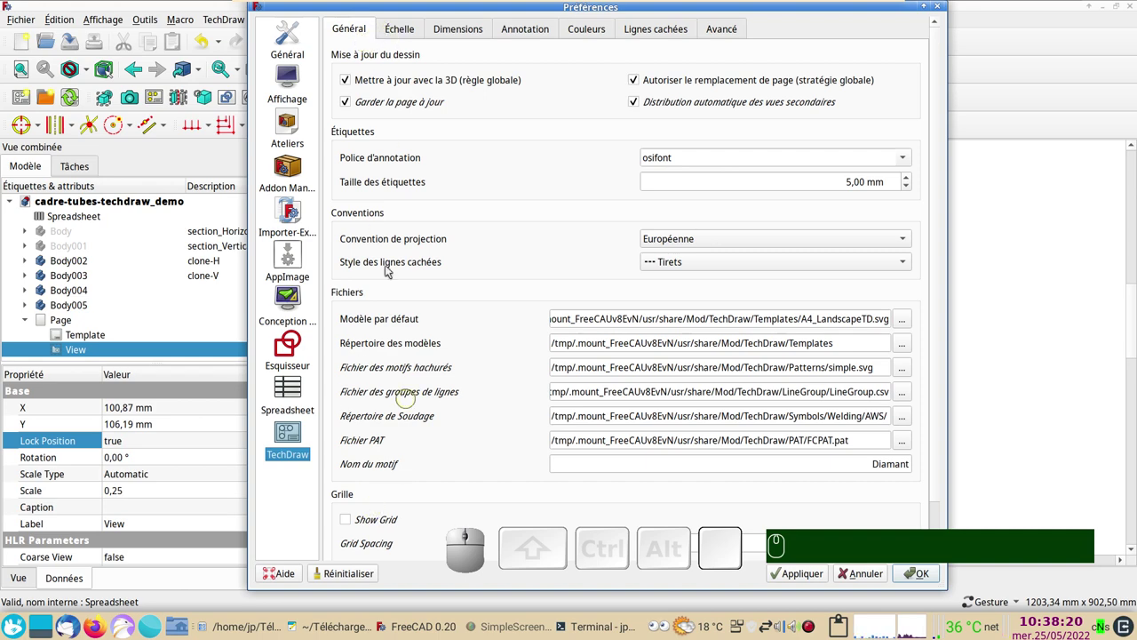
left_click(402, 28)
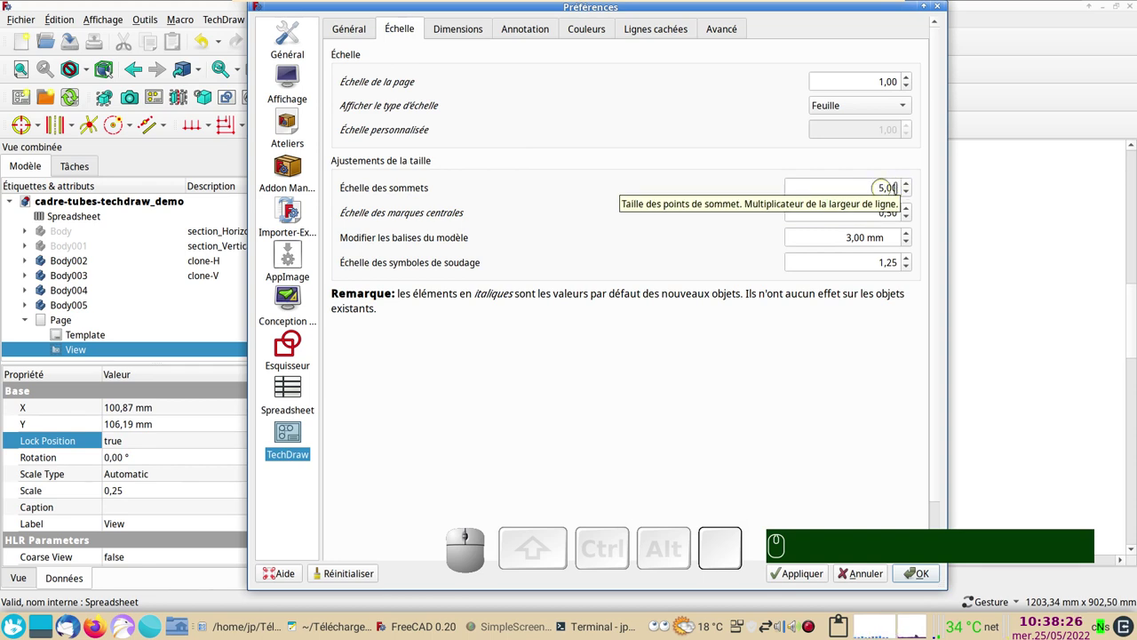
left_click(912, 185)
left_click(911, 185)
left_click(801, 575)
left_click(926, 573)
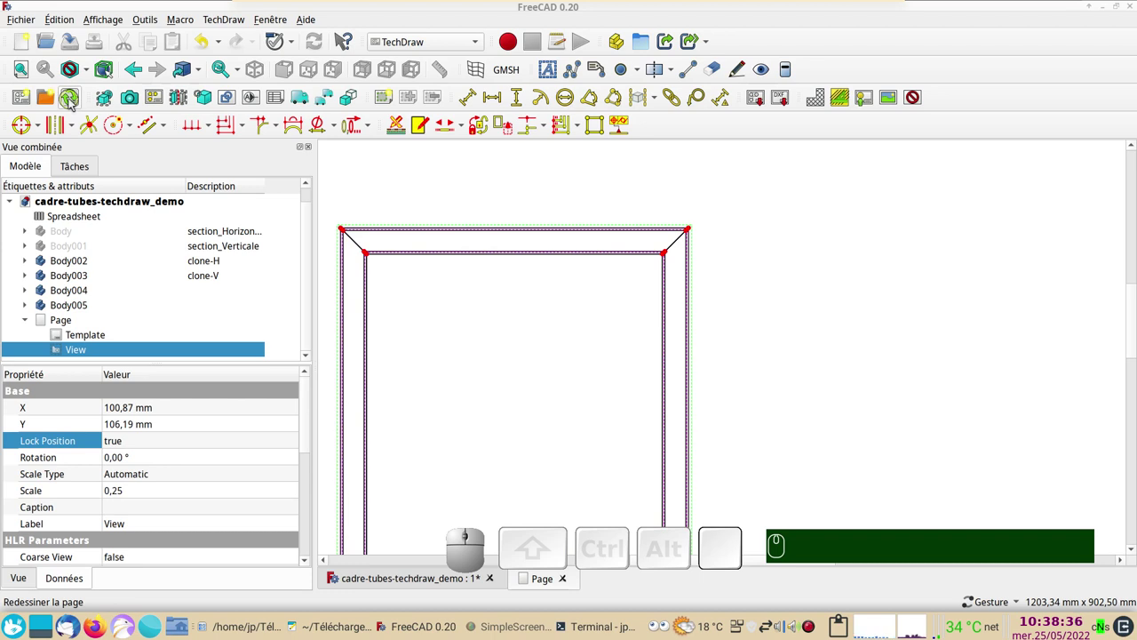
Redraw the page and zoom to the frame's top corners to check the larger vertices.
left_click(73, 99)
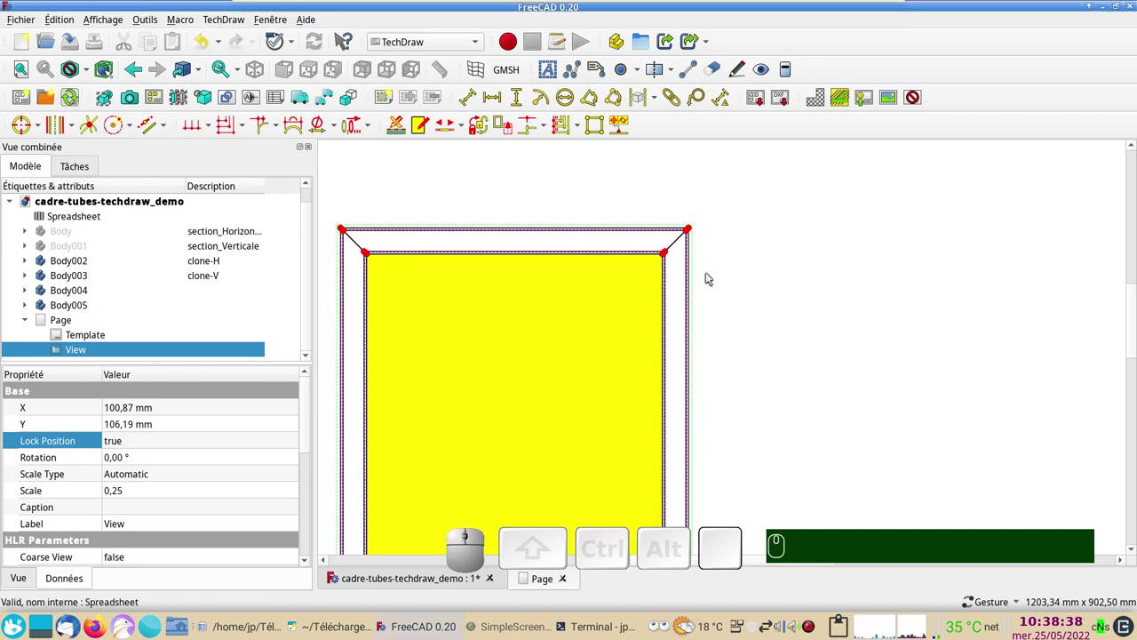
scroll("down", 3)
left_click_drag(761, 367, 830, 306)
scroll("up", 3)
scroll("up", 3)
left_click_drag(899, 255, 837, 393)
scroll("up", 3)
left_click_drag(560, 248, 551, 279)
scroll("up", 3)
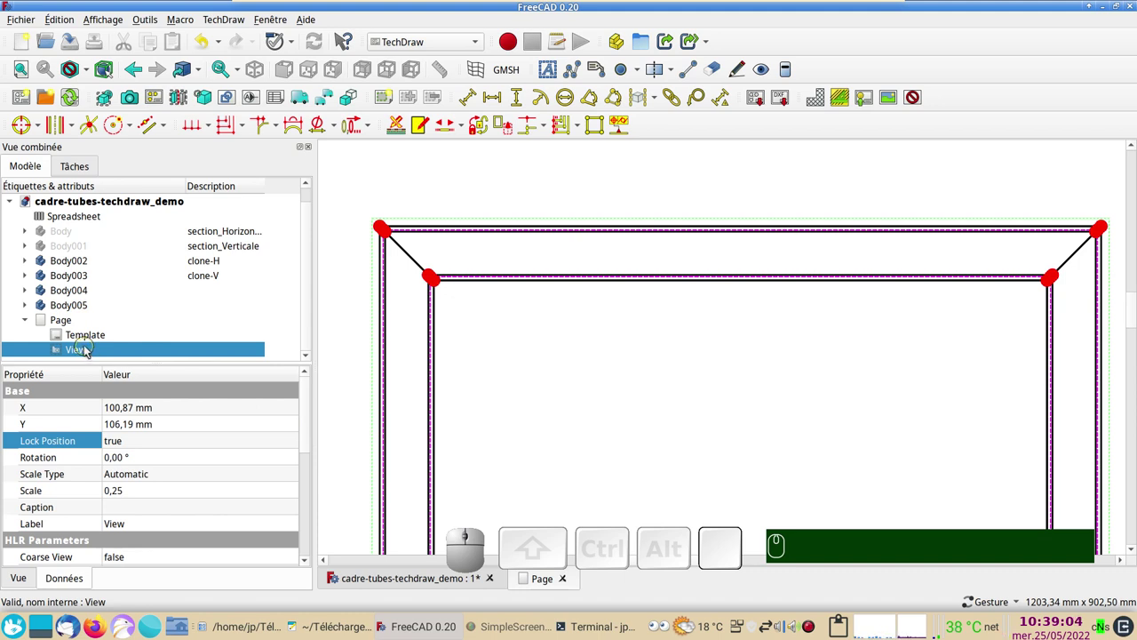
Set the view's Hard Hidden to false, redraw, and inspect the frame's top-left corner.
scroll("down", 3)
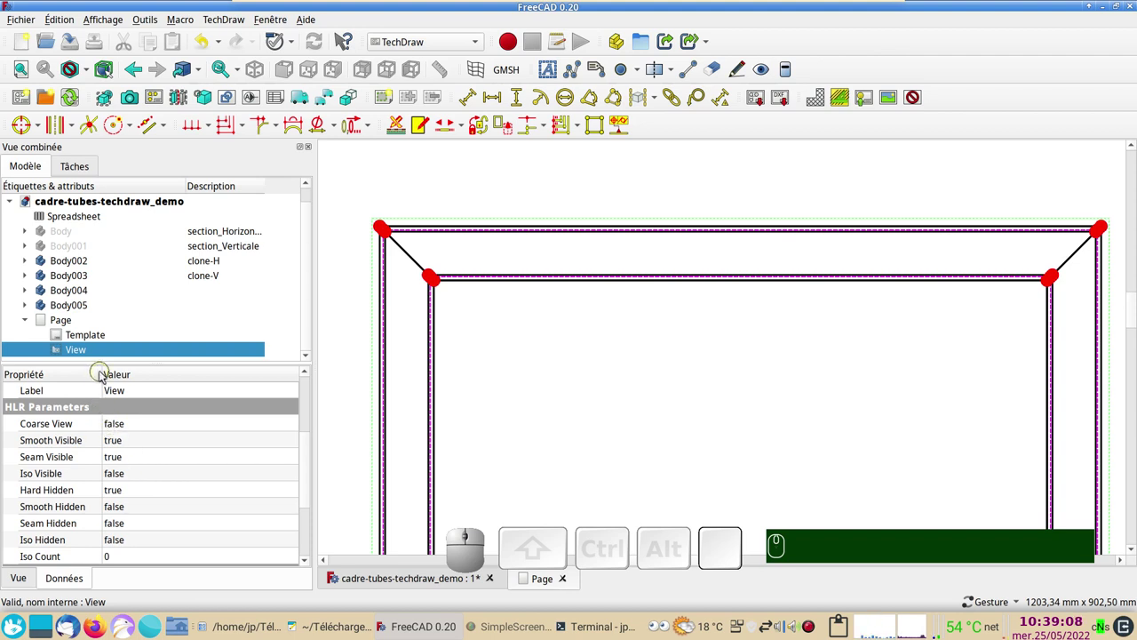
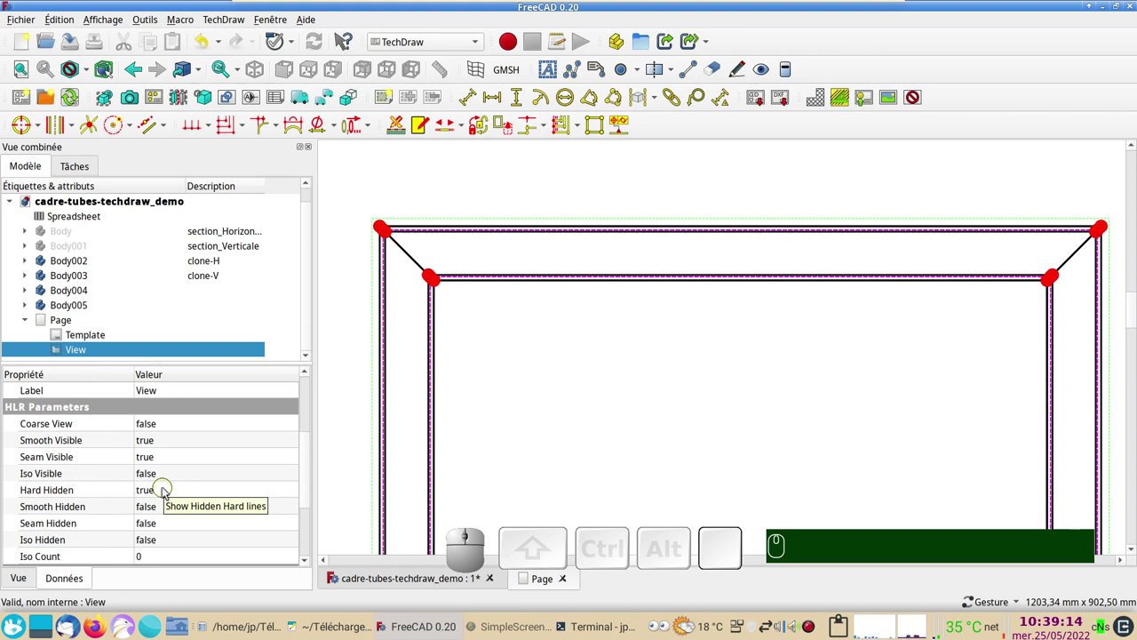
left_click(166, 487)
left_click(168, 488)
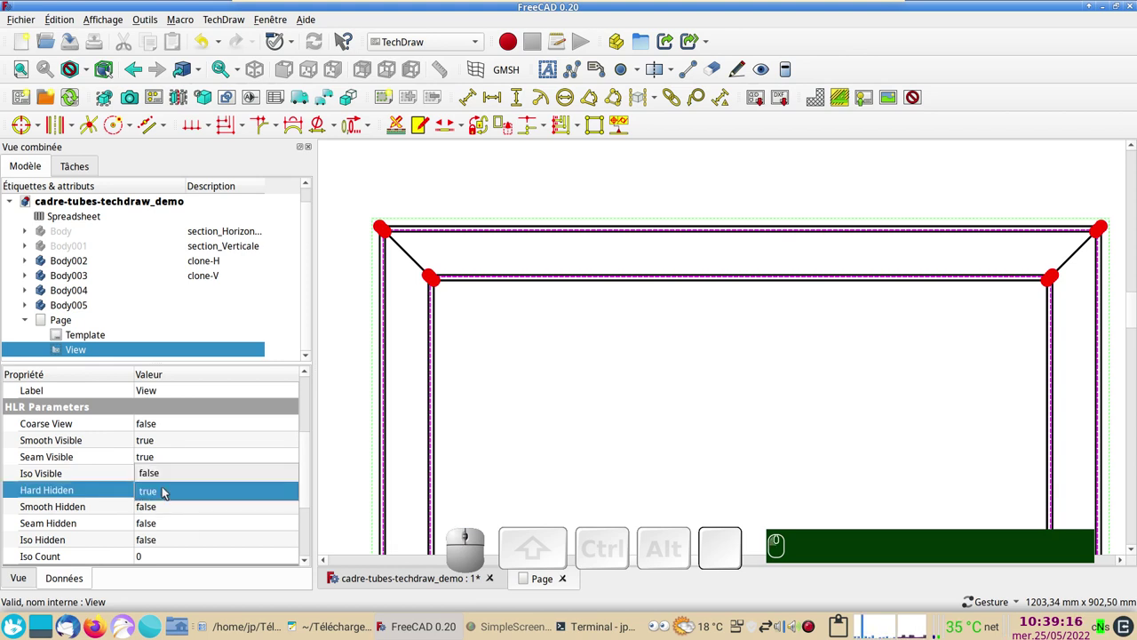
left_click(172, 476)
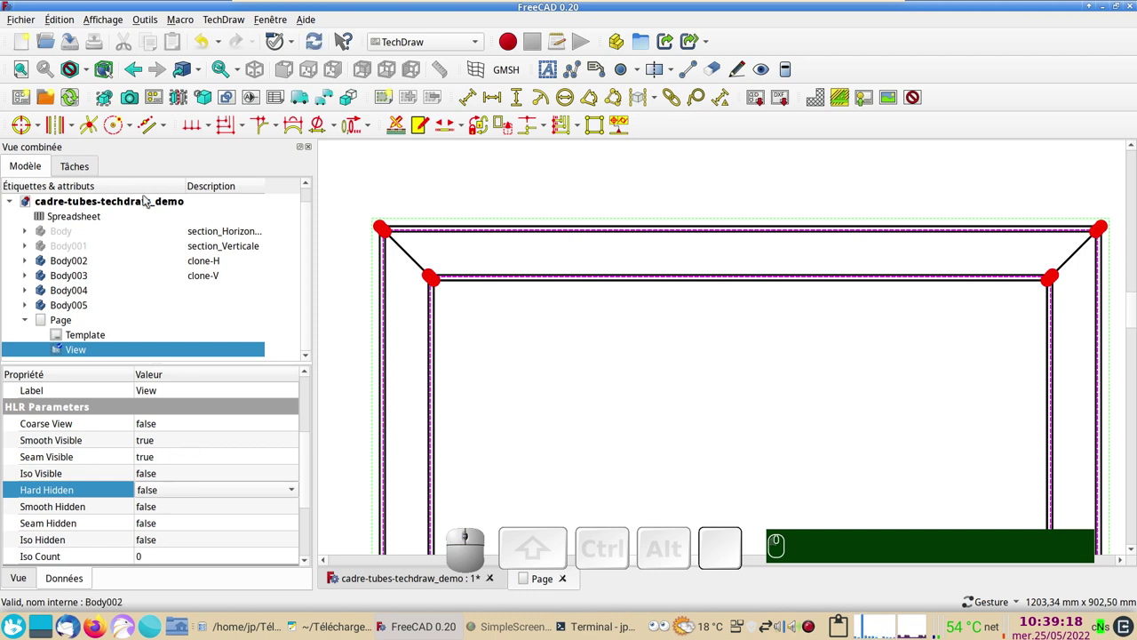
left_click(76, 100)
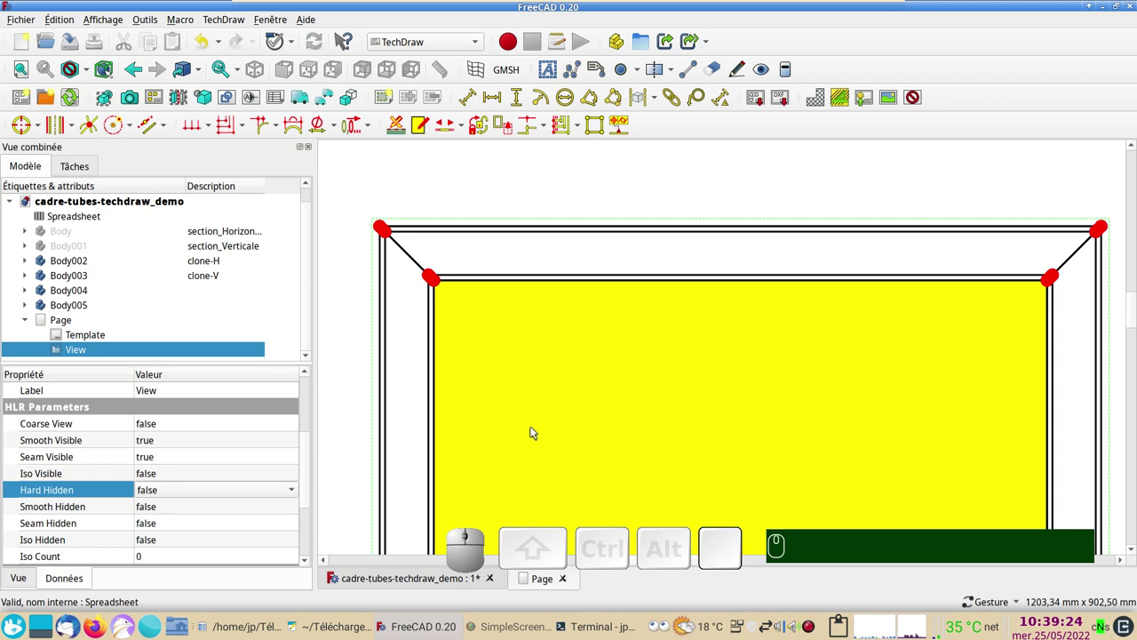
left_click(850, 510)
scroll("up", 3)
scroll("up", 3)
left_click_drag(668, 322, 682, 428)
scroll("up", 3)
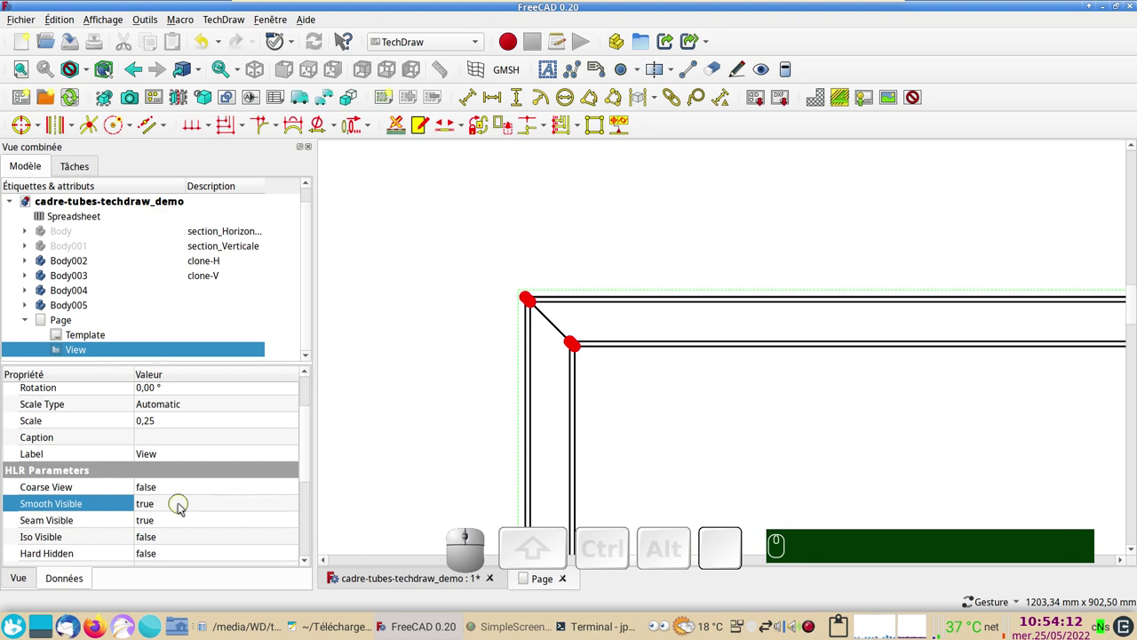
Set Smooth Visible to false, redraw the page and deselect everything.
left_click(182, 504)
left_click(182, 503)
left_click(180, 489)
left_click(85, 103)
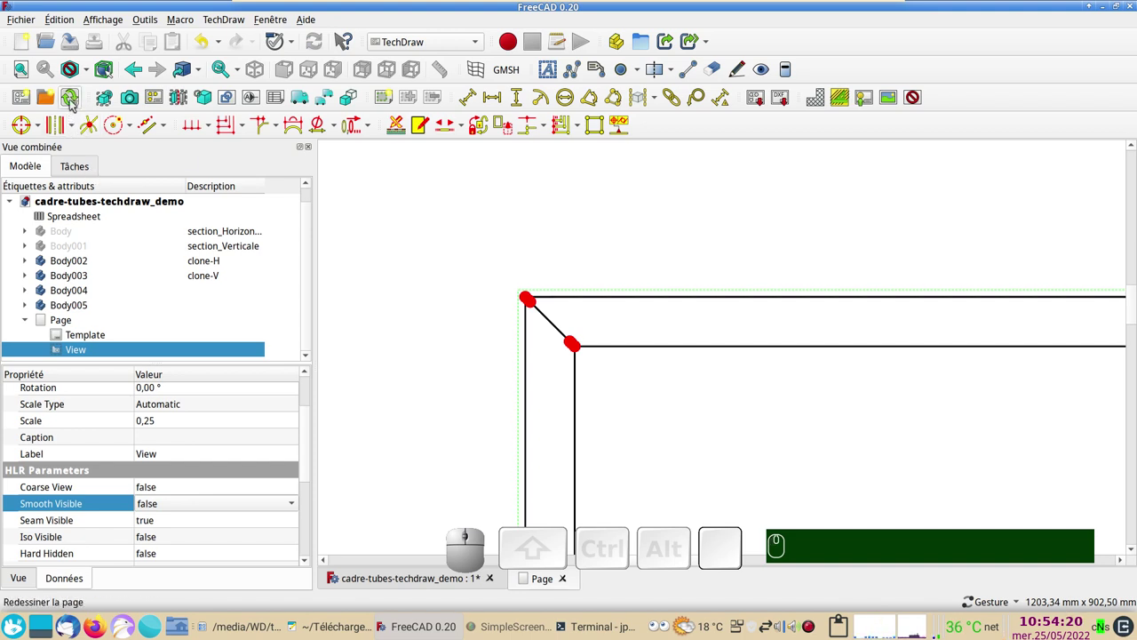
scroll("down", 3)
left_click_drag(830, 426, 473, 491)
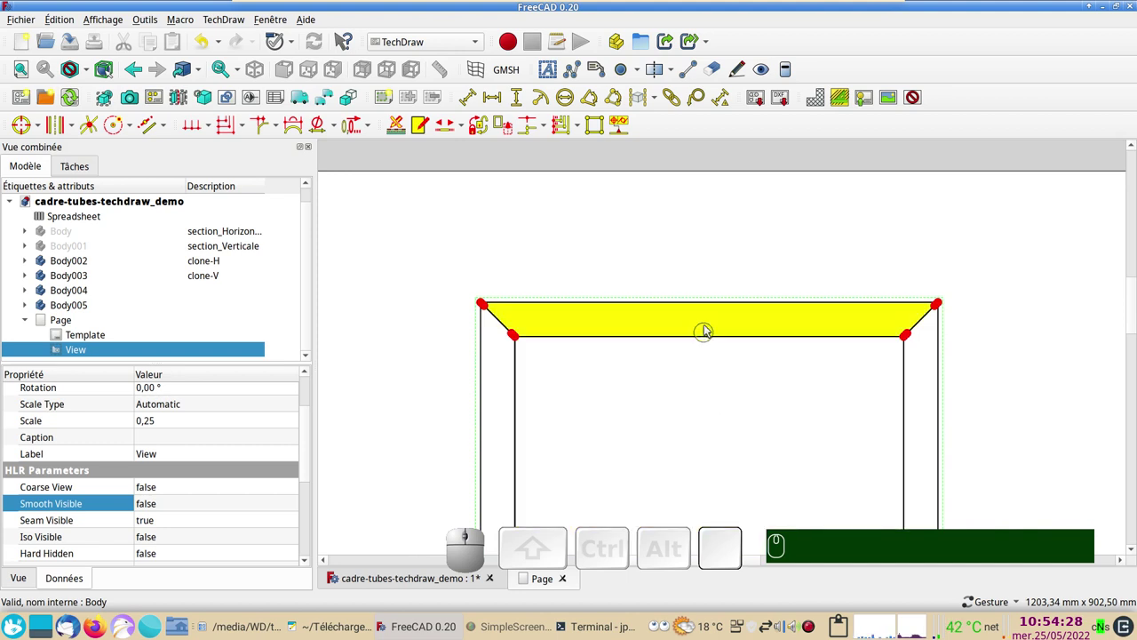
left_click(709, 301)
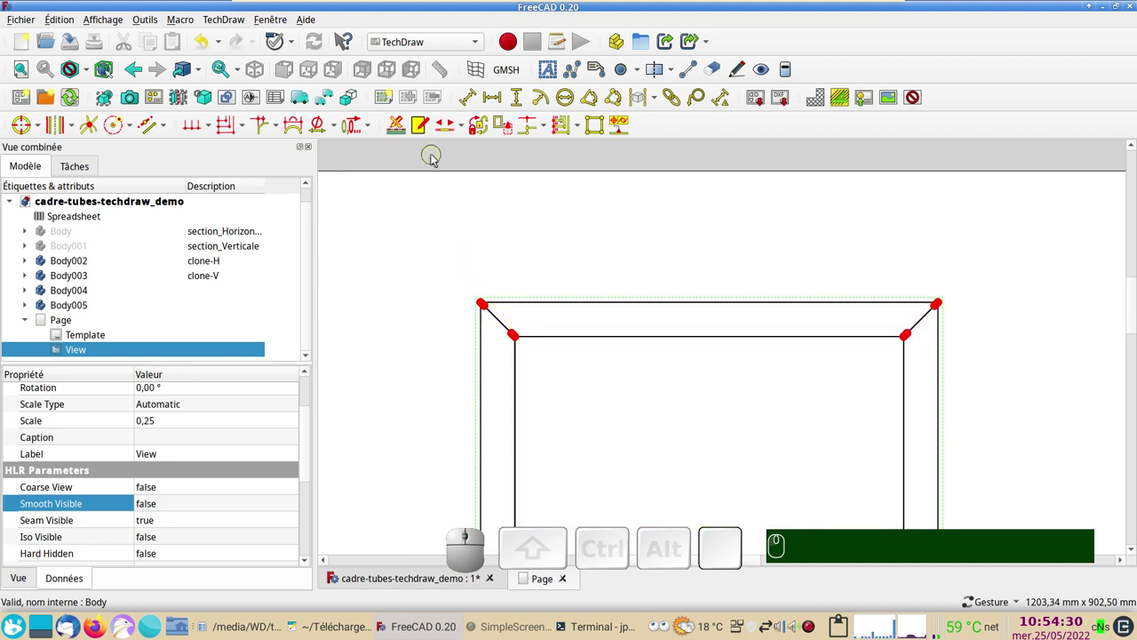
Add a horizontal 400,00 dimension to the frame's top edge, placed above the frame.
left_click(597, 302)
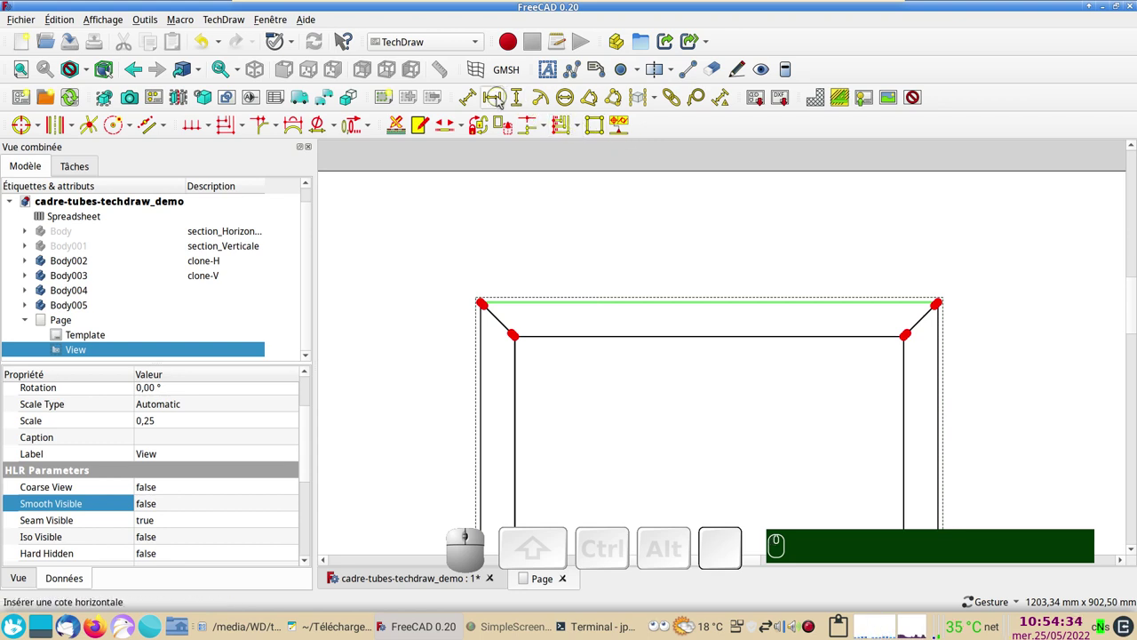
left_click(501, 97)
left_click_drag(710, 302, 694, 343)
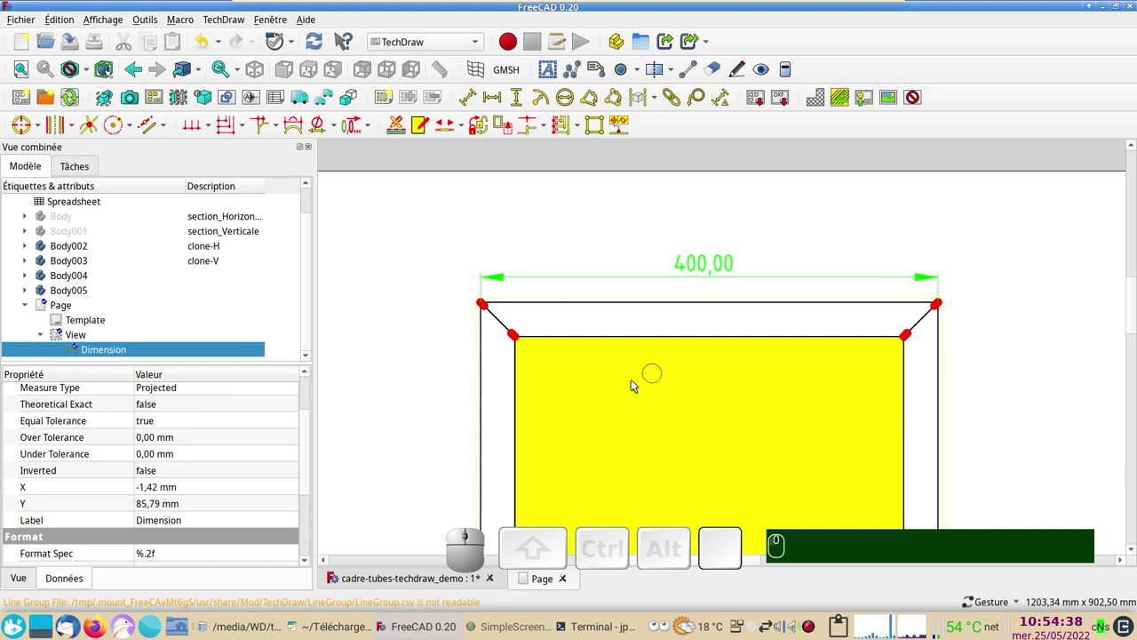
scroll("down", 3)
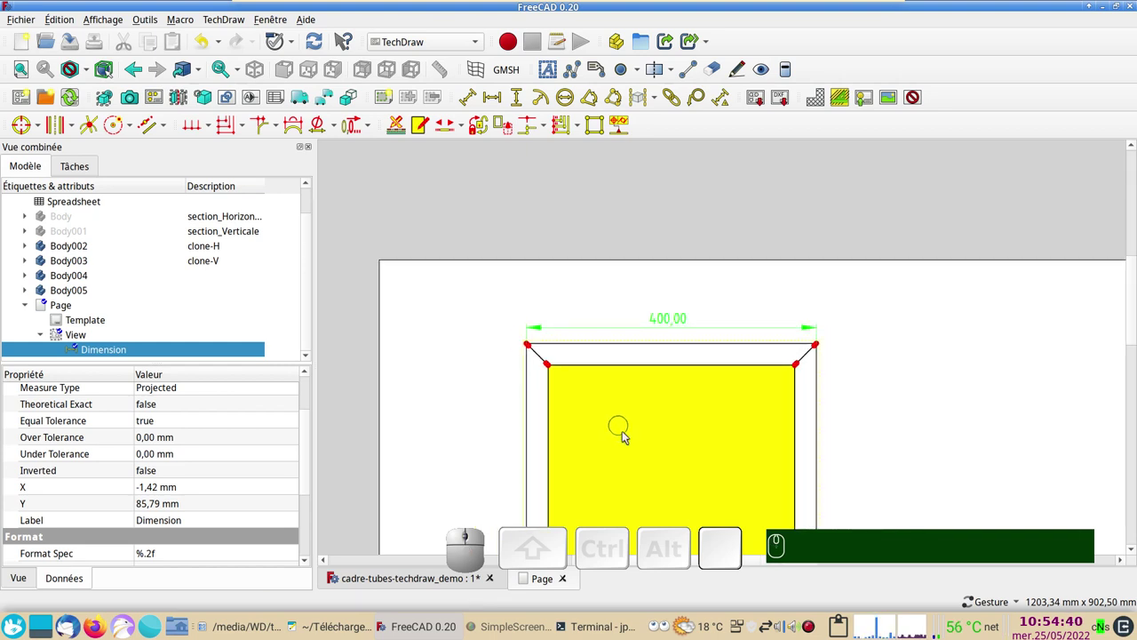
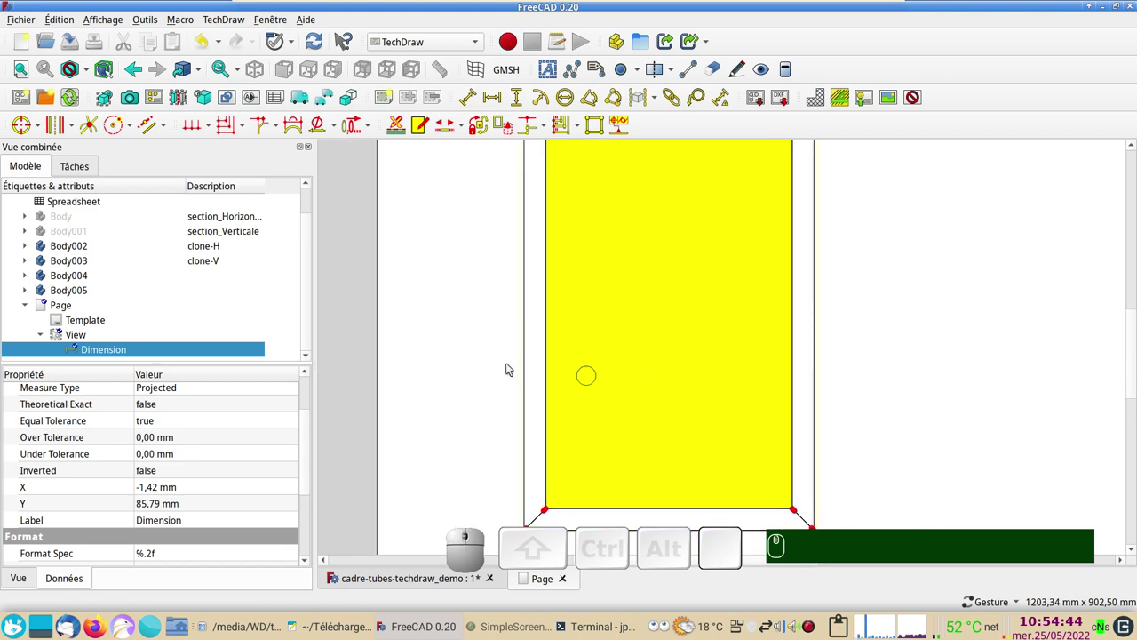
left_click_drag(667, 357, 427, 363)
left_click_drag(464, 398, 490, 418)
scroll("down", 3)
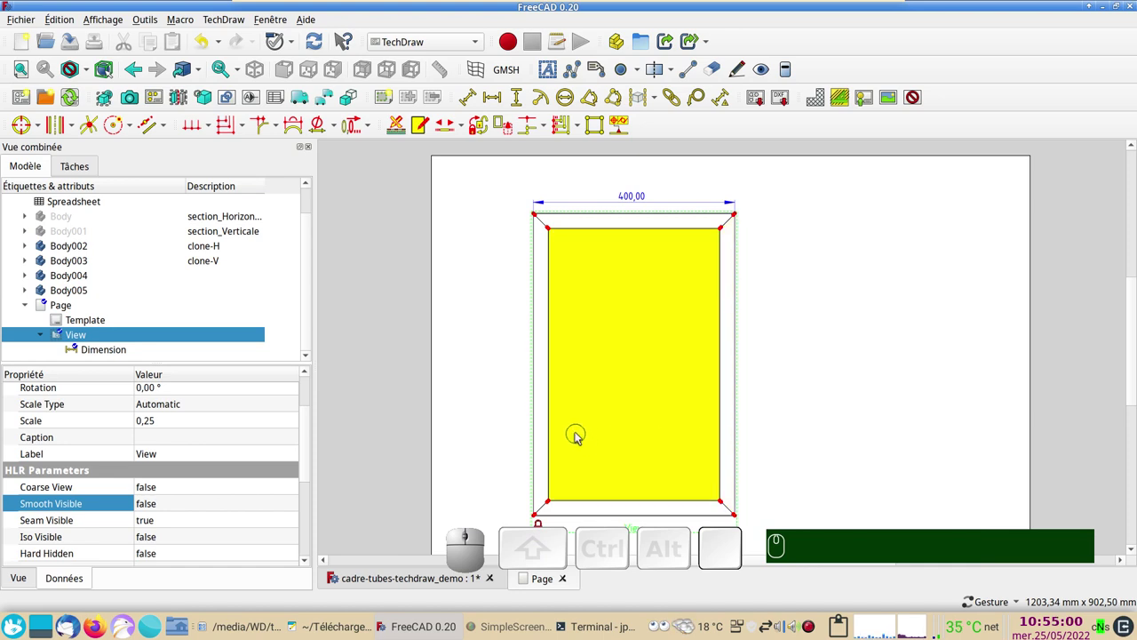
scroll("up", 3)
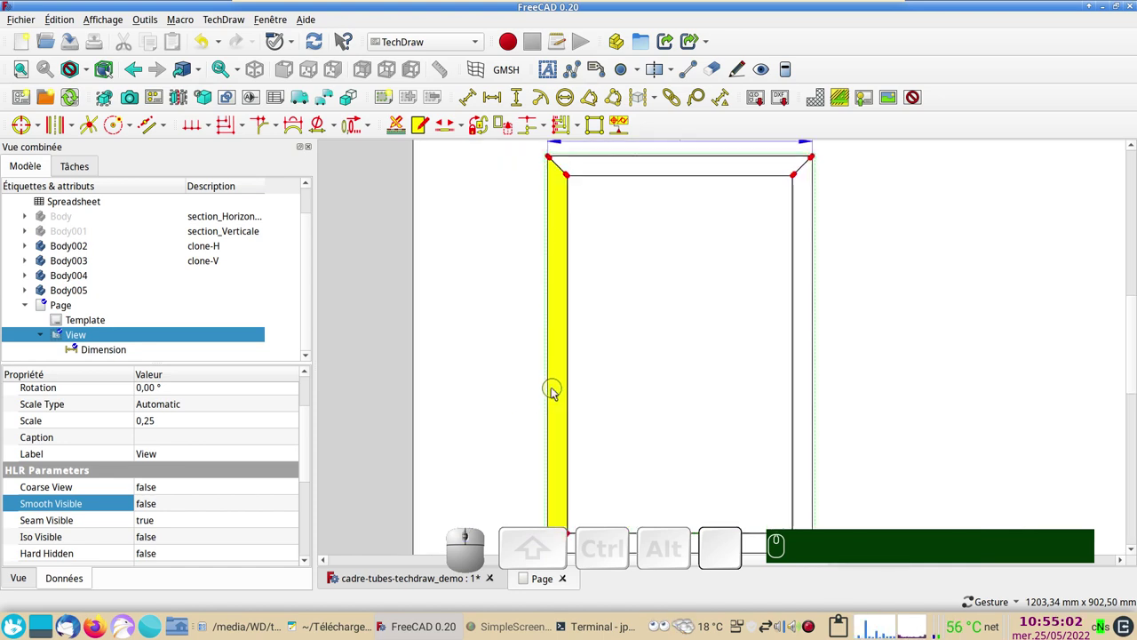
Add a vertical 600,00 dimension to the frame's left edge, moved out from the frame.
left_click(551, 397)
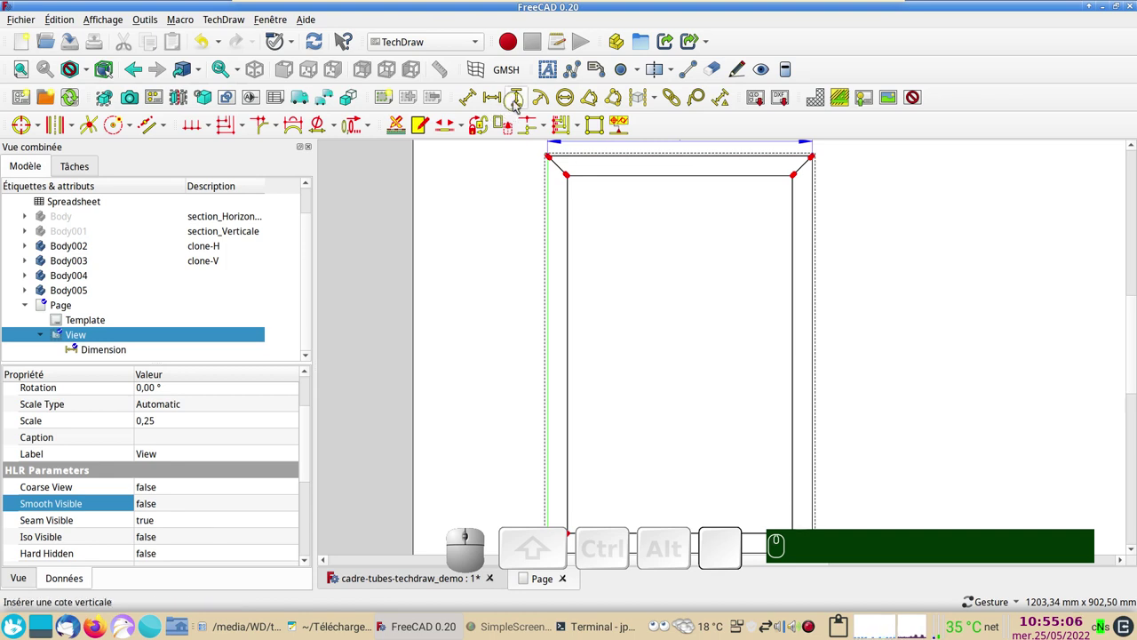
left_click(517, 102)
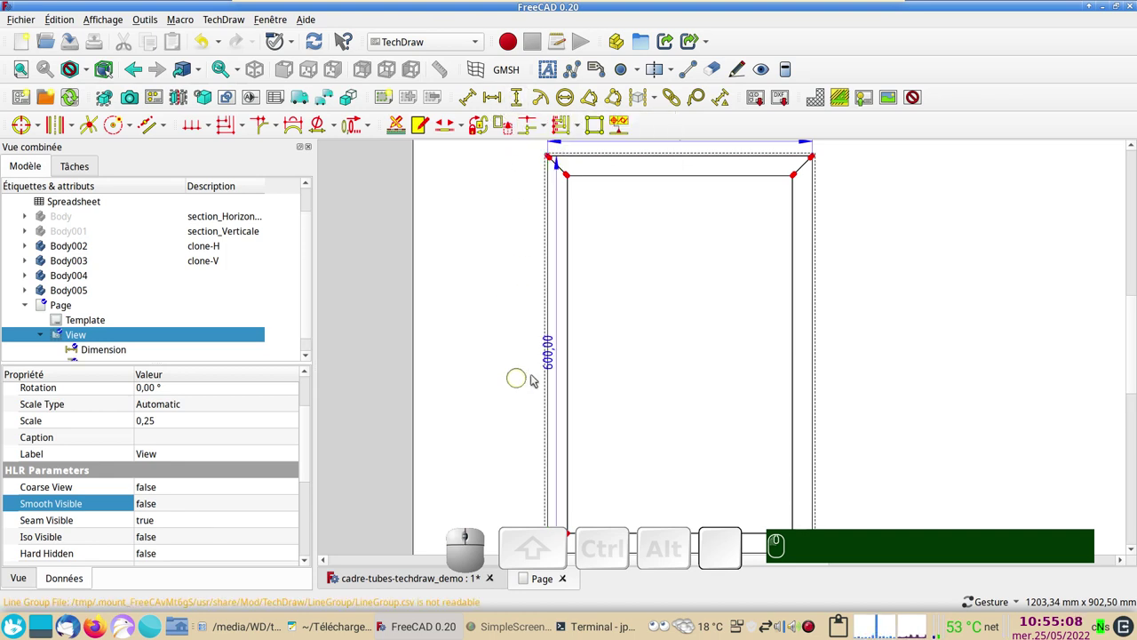
left_click_drag(555, 355, 745, 397)
scroll("up", 3)
middle_click(941, 391)
scroll("down", 3)
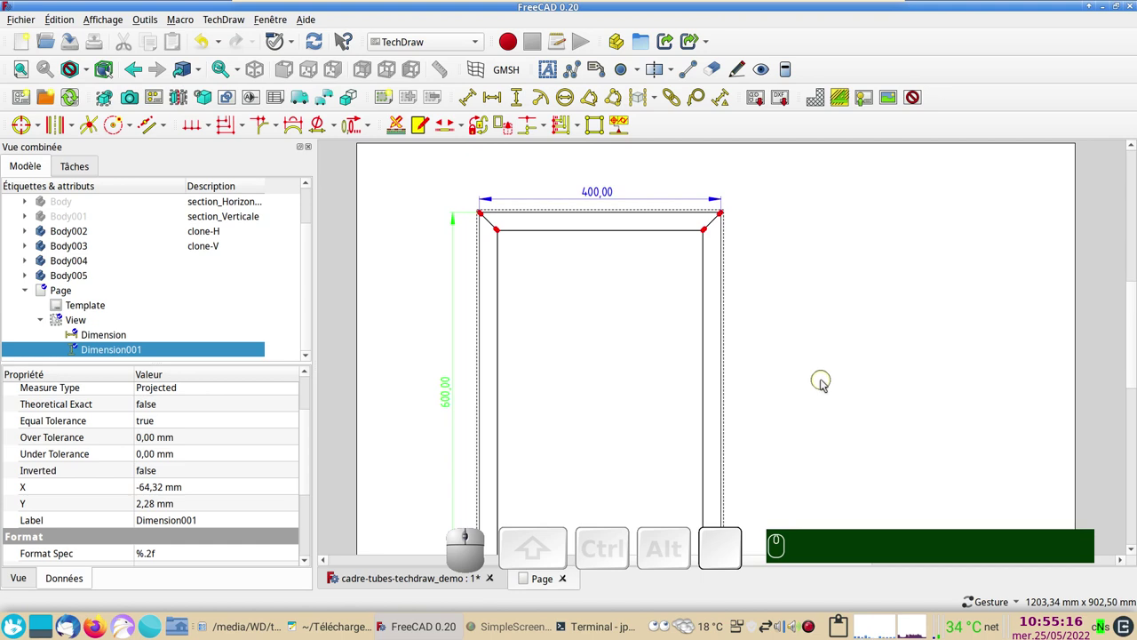
scroll("up", 3)
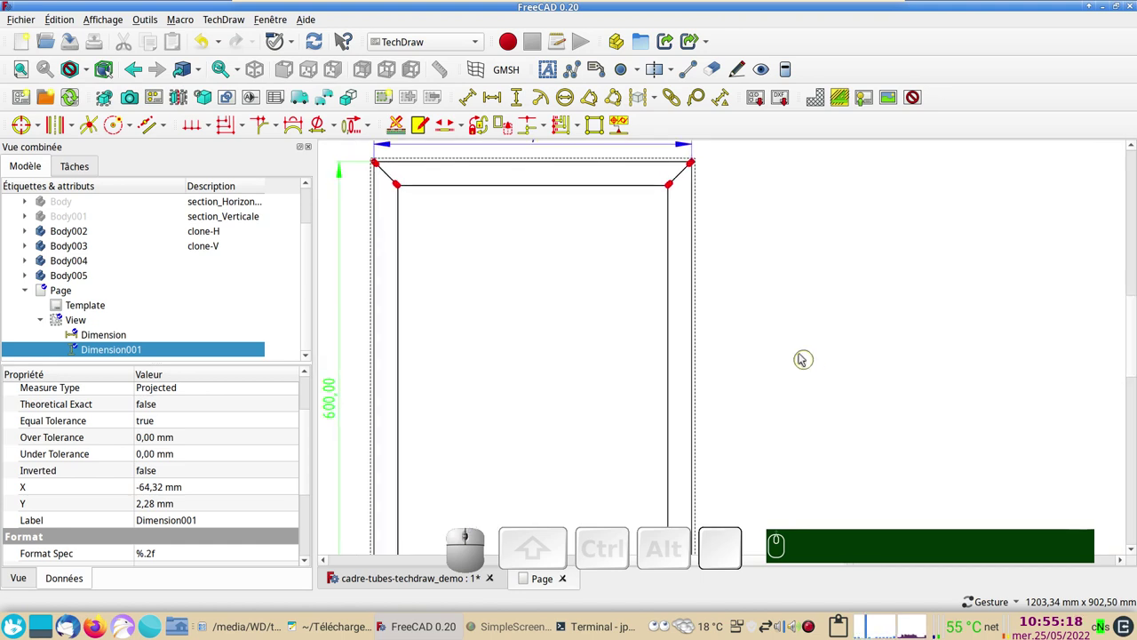
left_click_drag(792, 345, 553, 295)
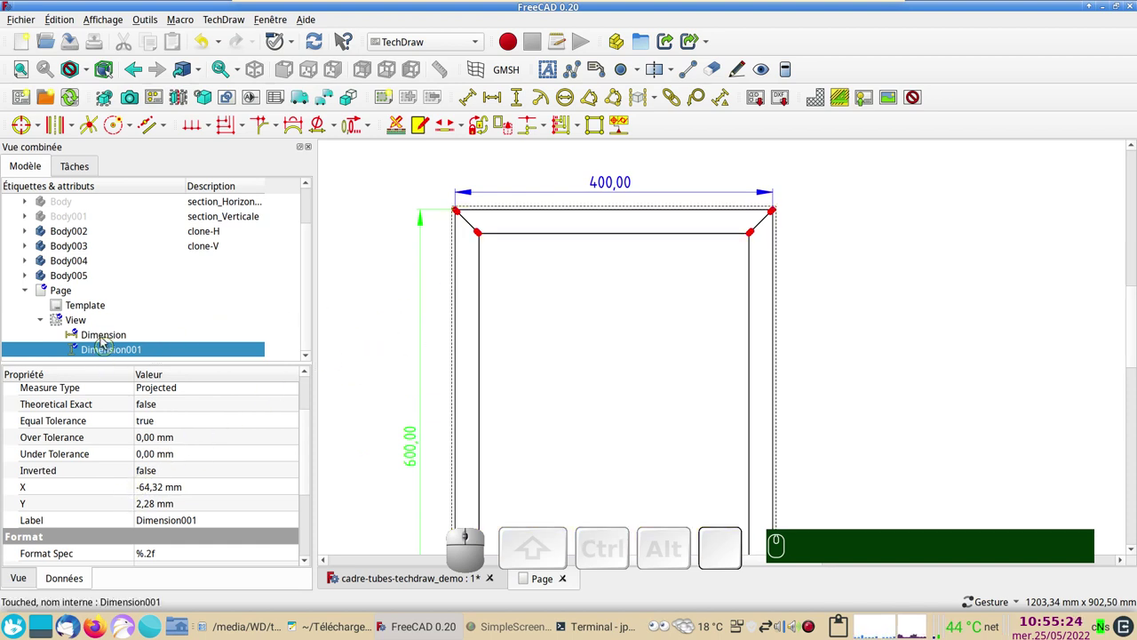
left_click(91, 327)
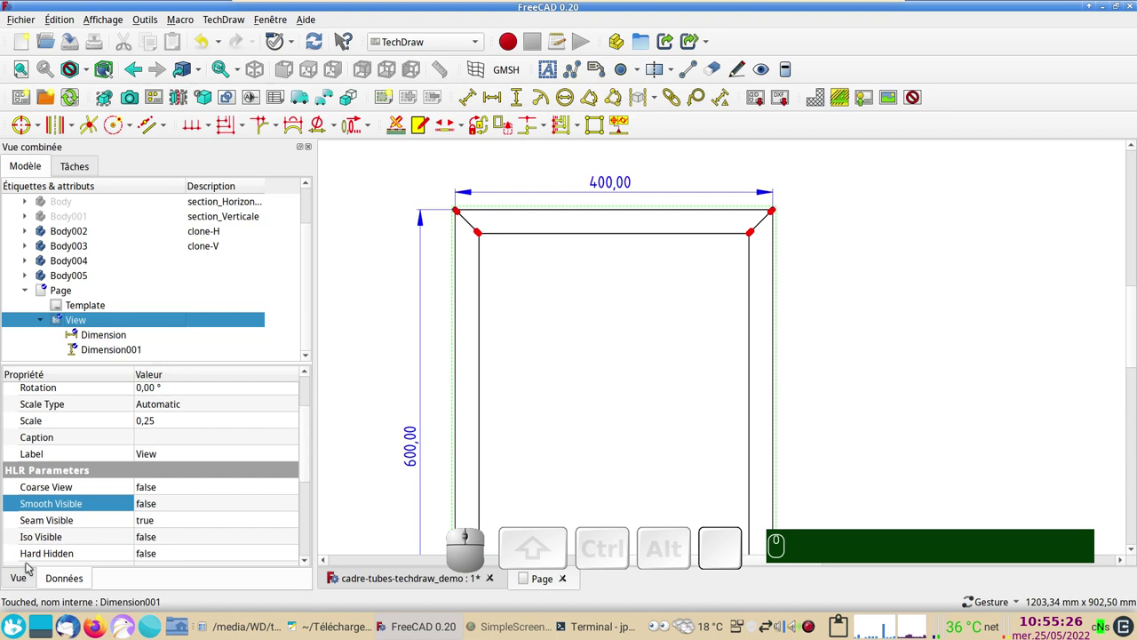
left_click(54, 580)
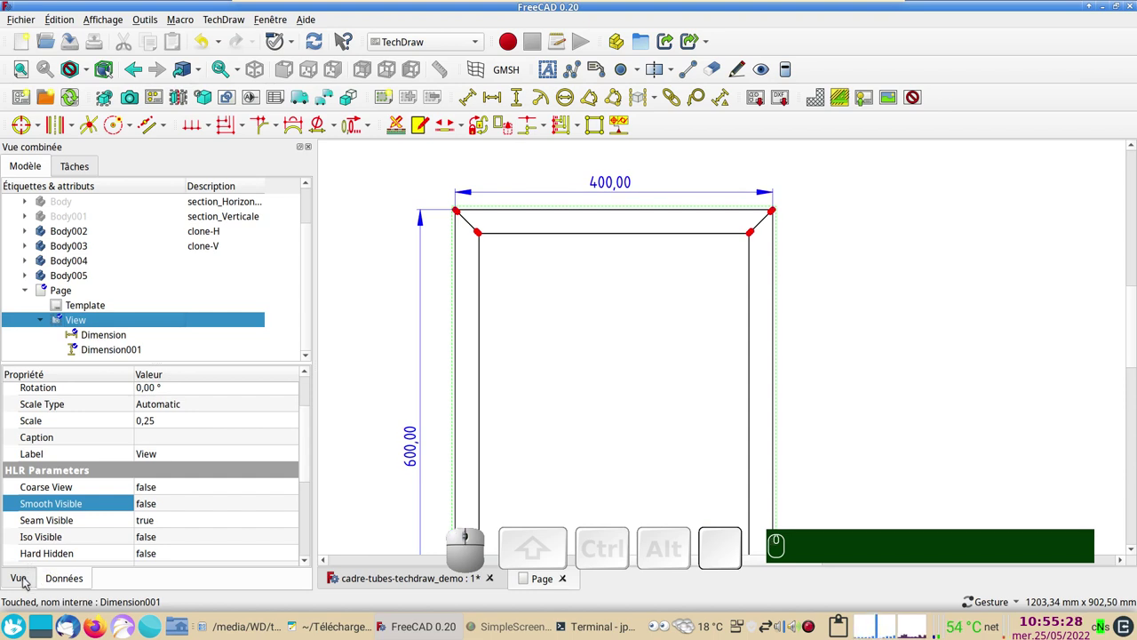
left_click(23, 580)
scroll("down", 3)
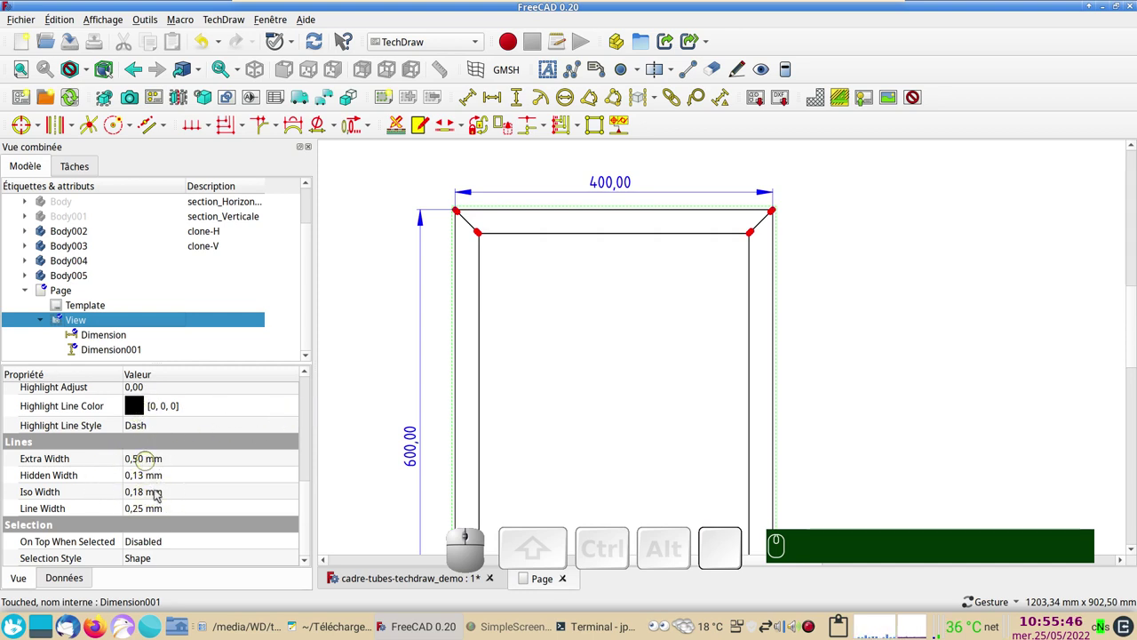
left_click(78, 575)
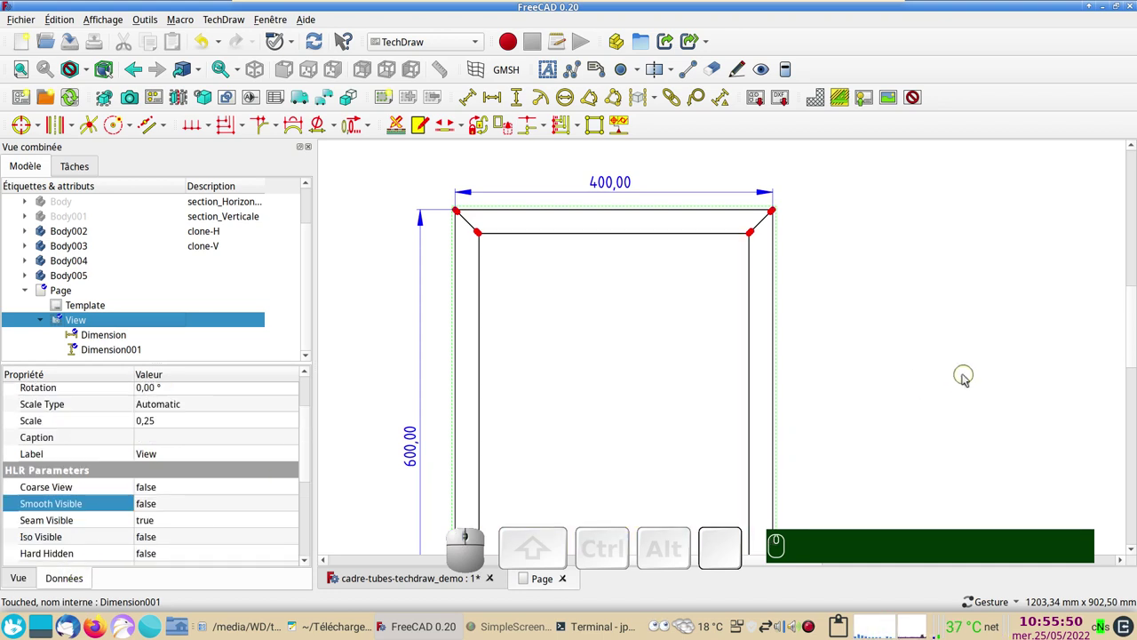
scroll("down", 3)
left_click_drag(925, 383, 852, 341)
scroll("down", 3)
left_click_drag(872, 369, 811, 352)
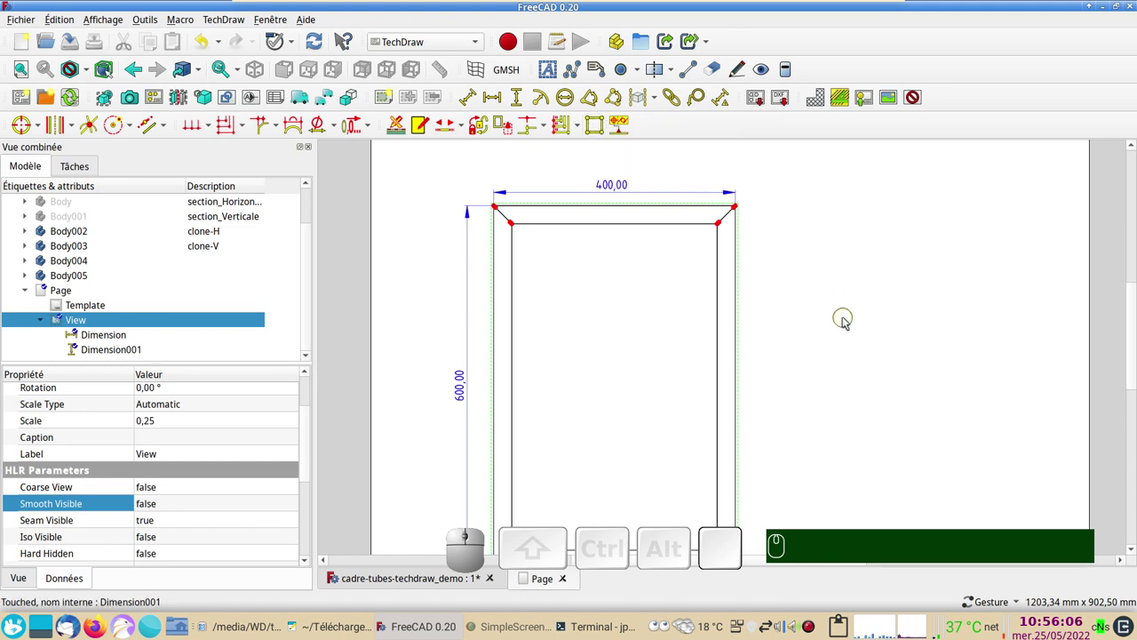
Add an area annotation for the inner face reading 1836,00 cm^2 and place it inside the frame.
left_click(578, 326)
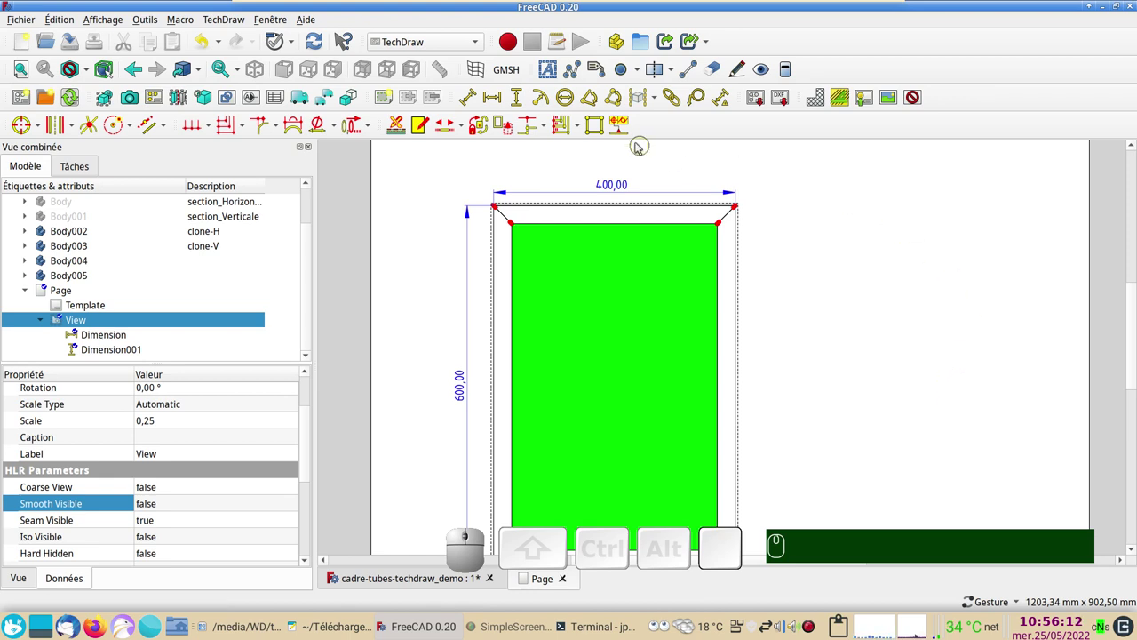
left_click(601, 129)
scroll("up", 3)
scroll("down", 3)
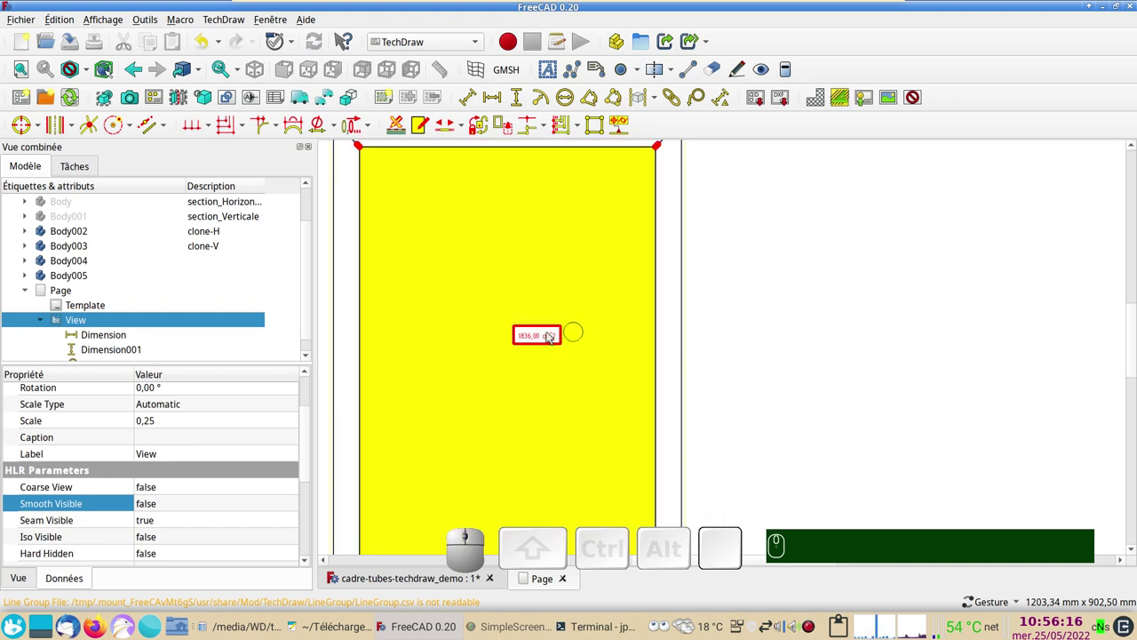
left_click_drag(552, 335, 702, 311)
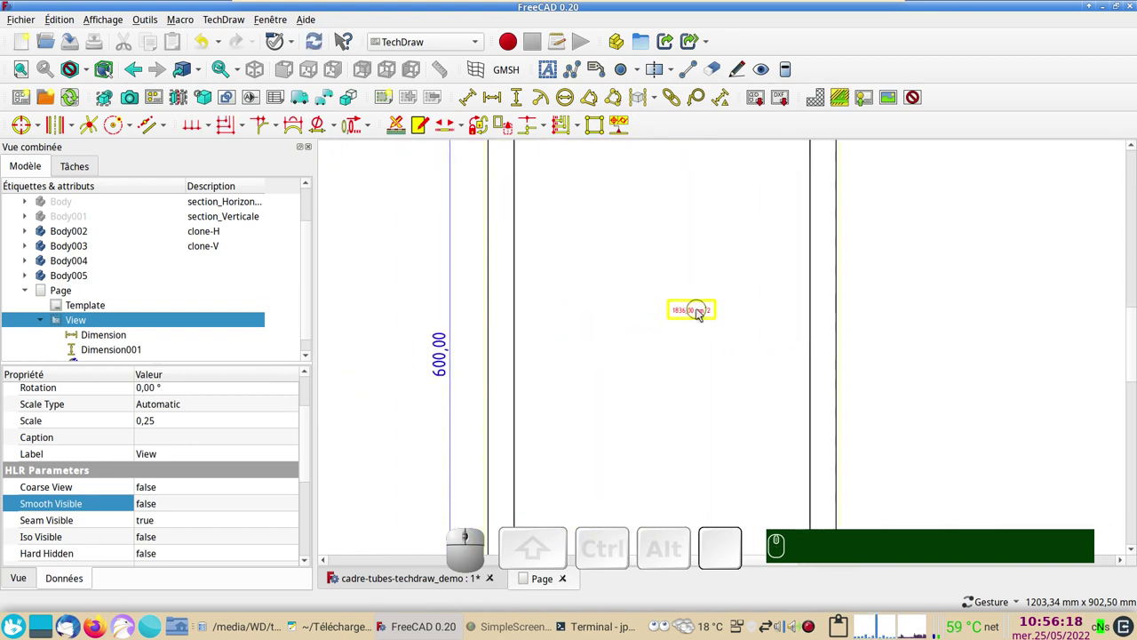
left_click_drag(693, 315, 272, 374)
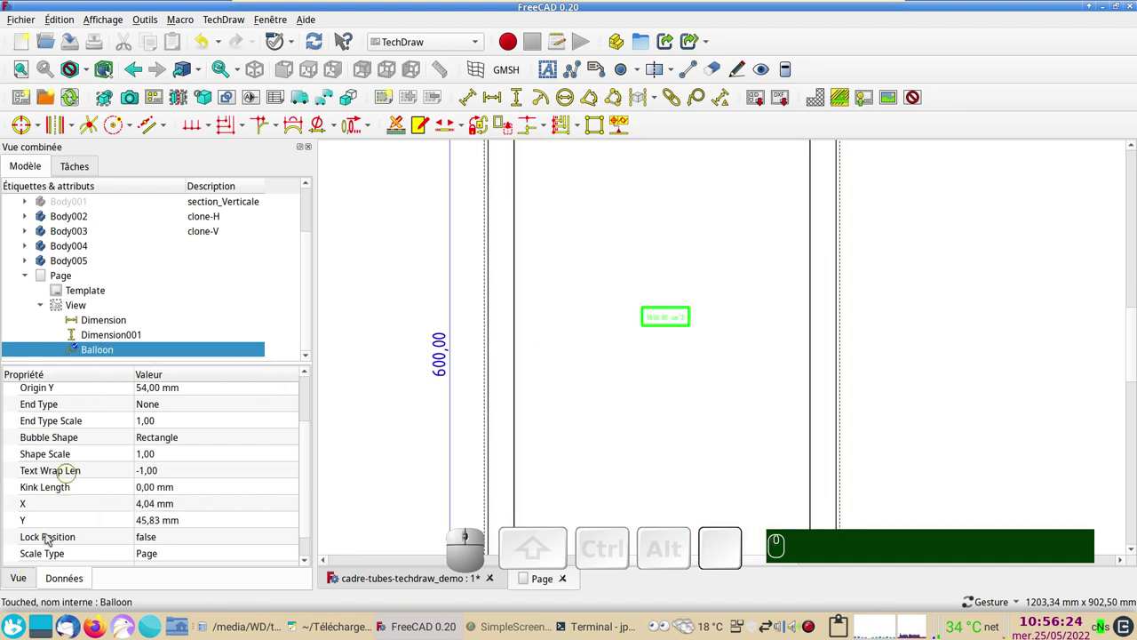
Set the area balloon's Fontsize to 6 mm in its View properties.
left_click(20, 576)
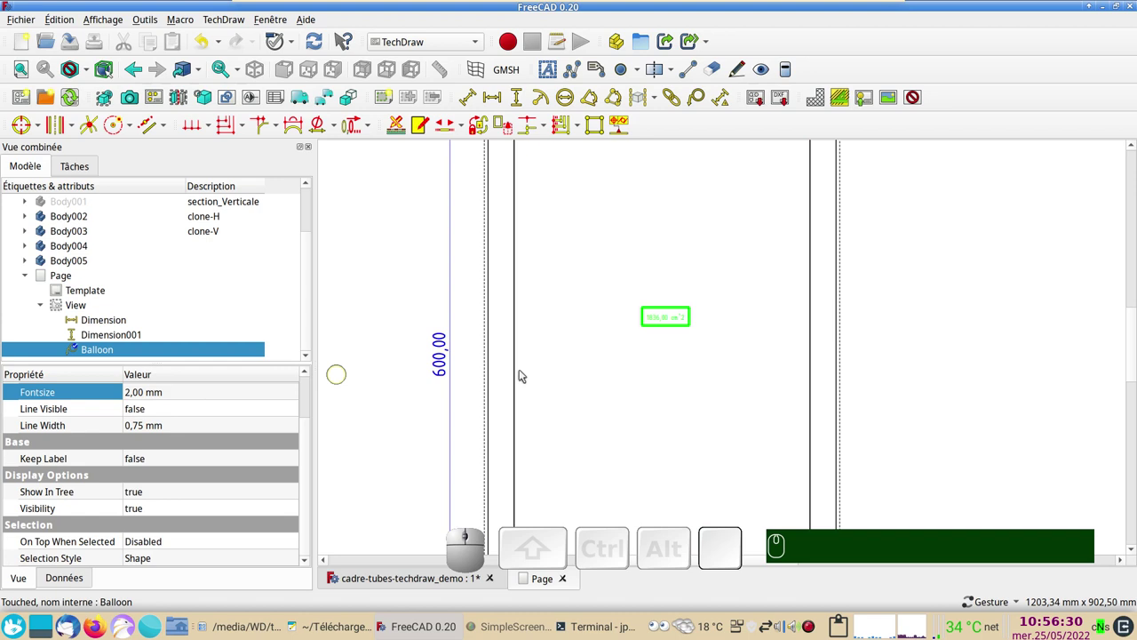
left_click(68, 579)
left_click(21, 585)
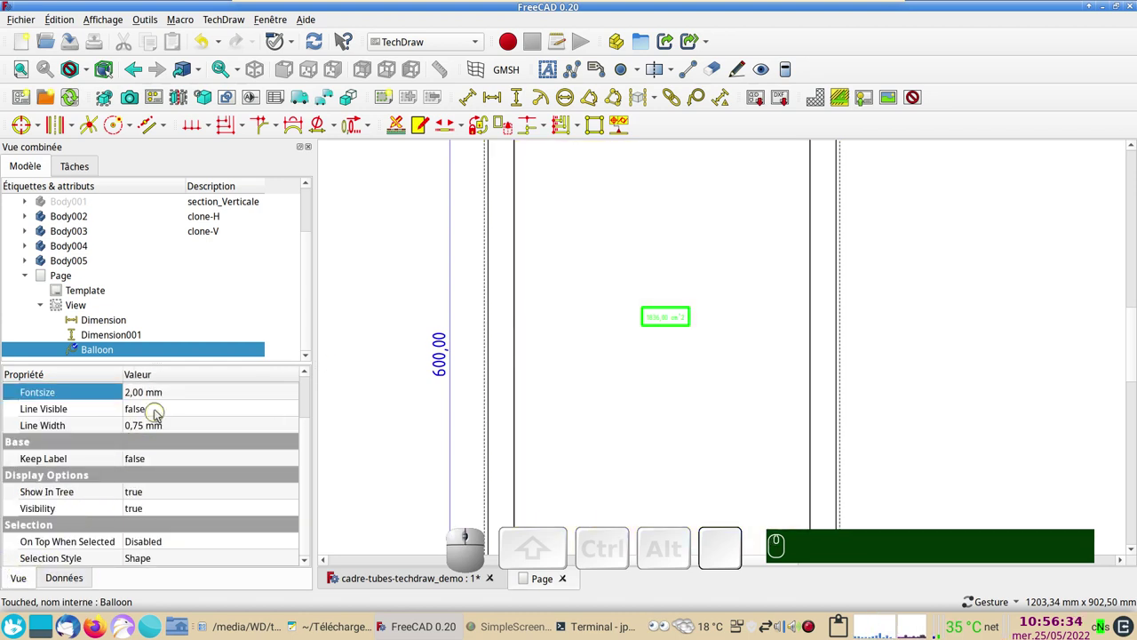
left_click(166, 390)
scroll("up", 3)
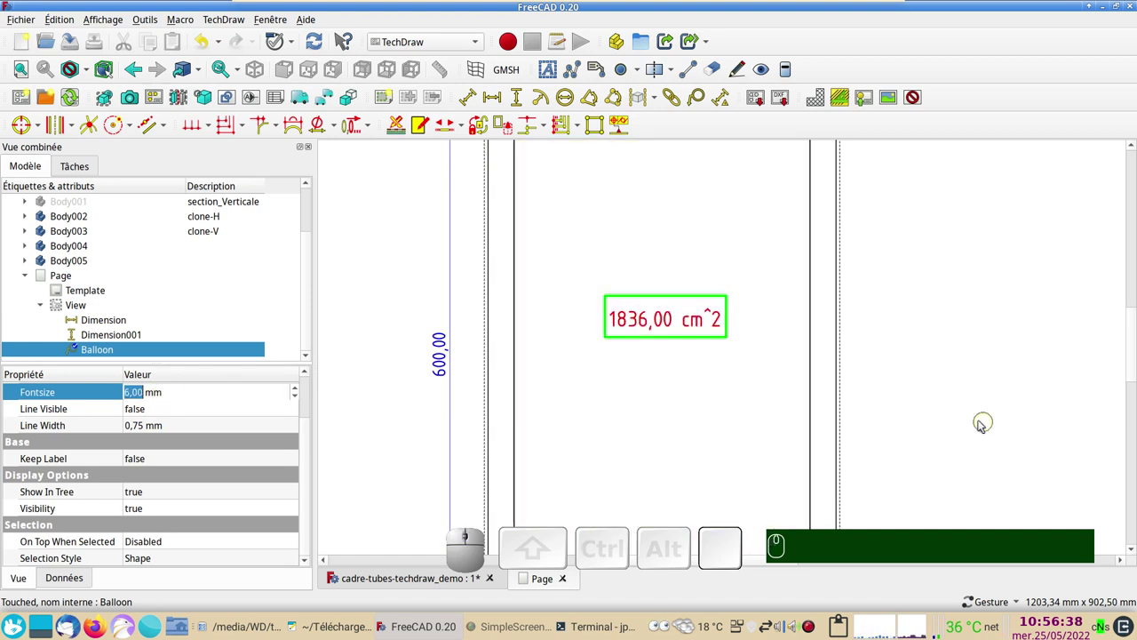
scroll("down", 3)
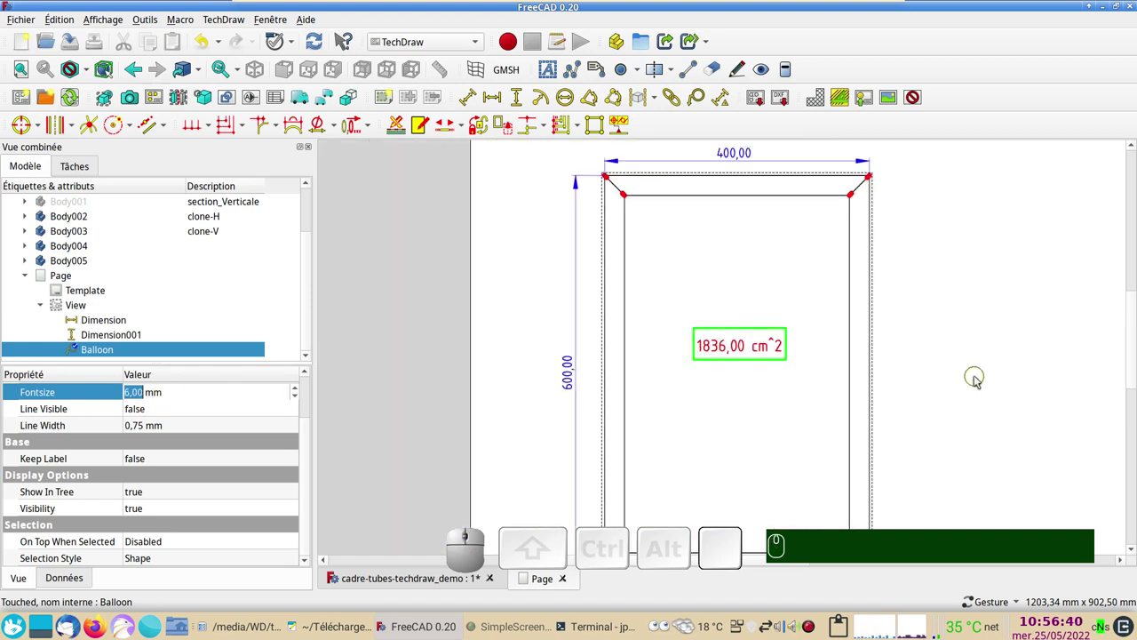
scroll("down", 3)
left_click_drag(998, 391, 890, 362)
scroll("down", 3)
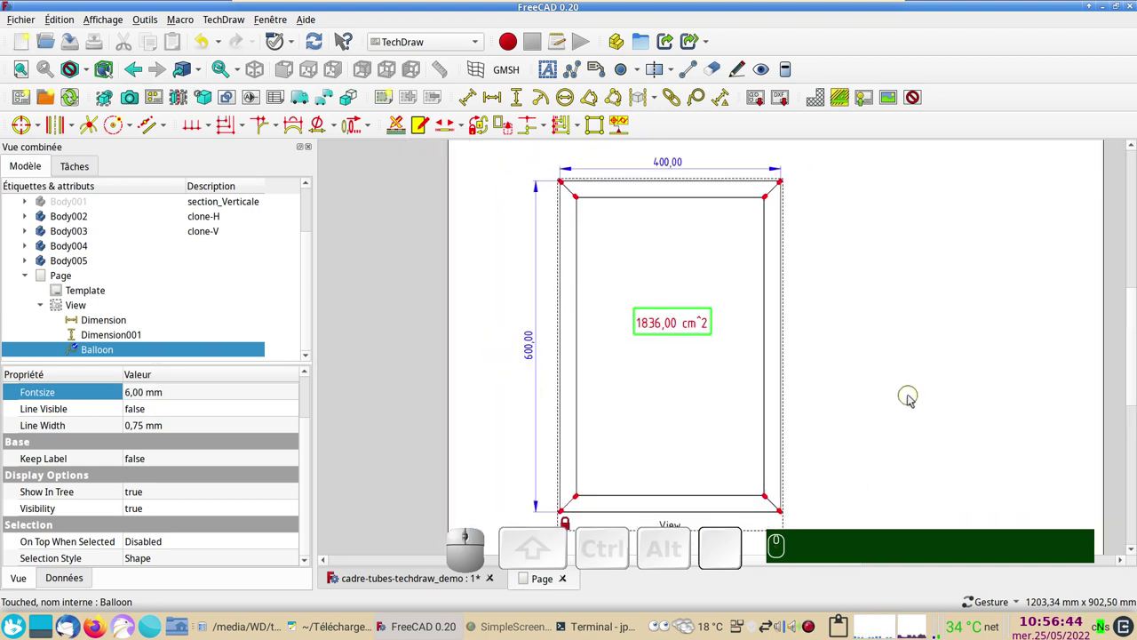
scroll("down", 3)
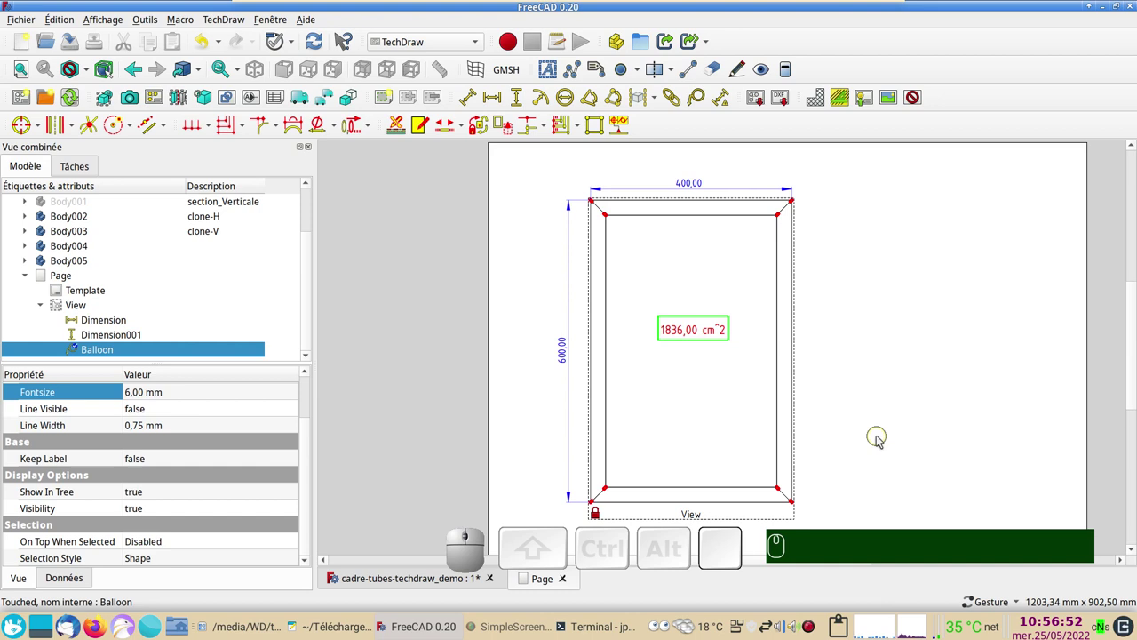
From the Right 3D view, insert a drawing view of Body002 (clone-H) and return to the page.
left_click(875, 529)
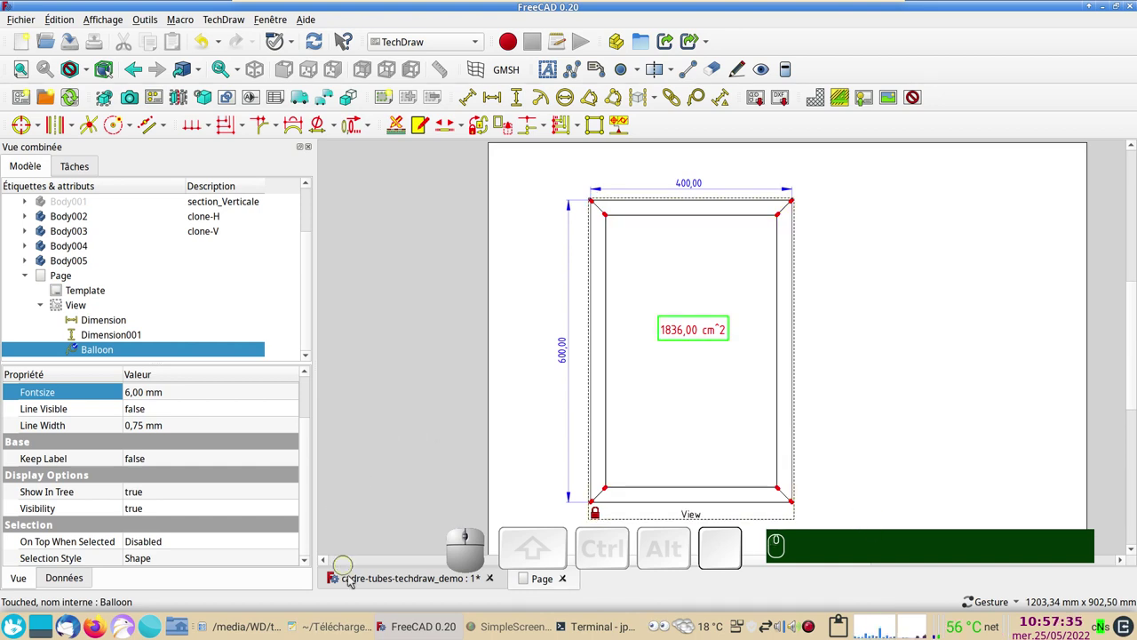
left_click(361, 578)
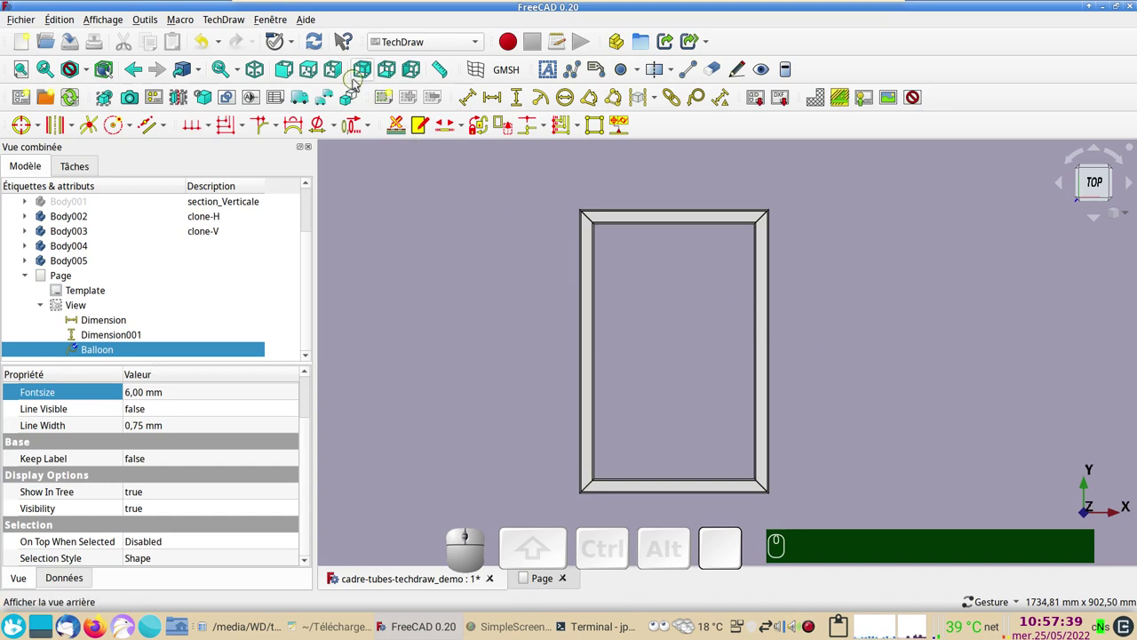
left_click(341, 78)
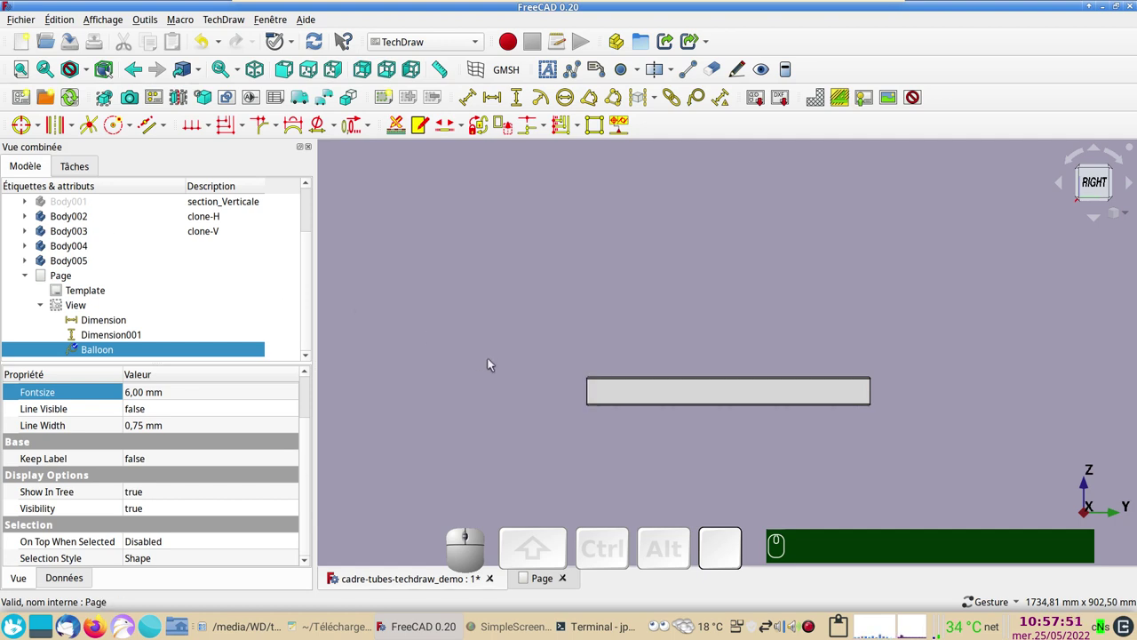
left_click(94, 218)
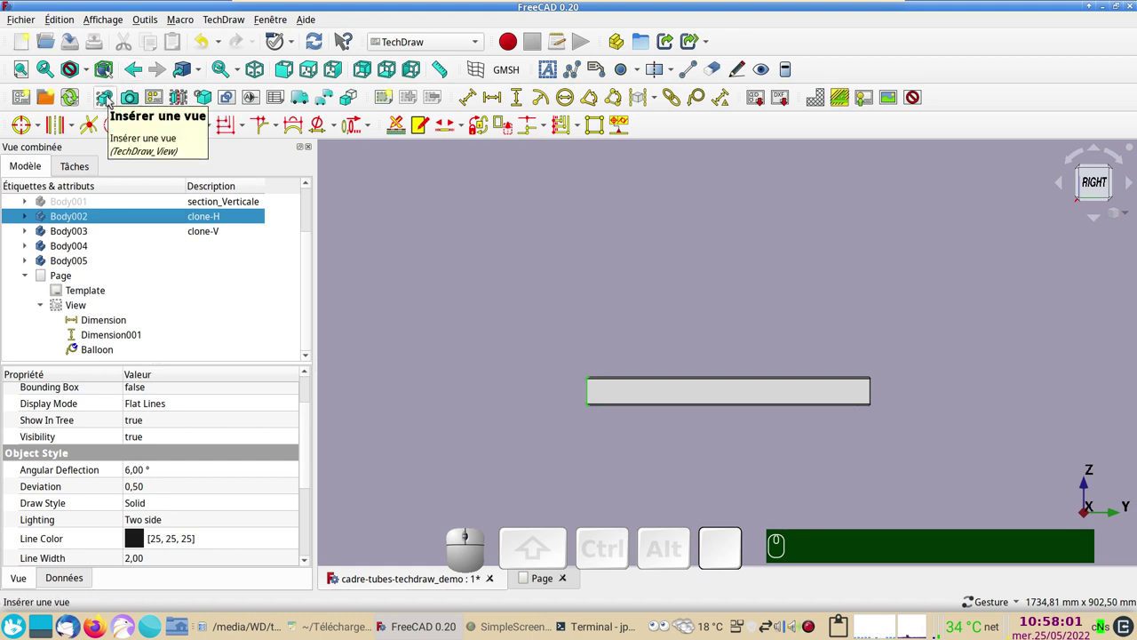
left_click(112, 101)
left_click(543, 580)
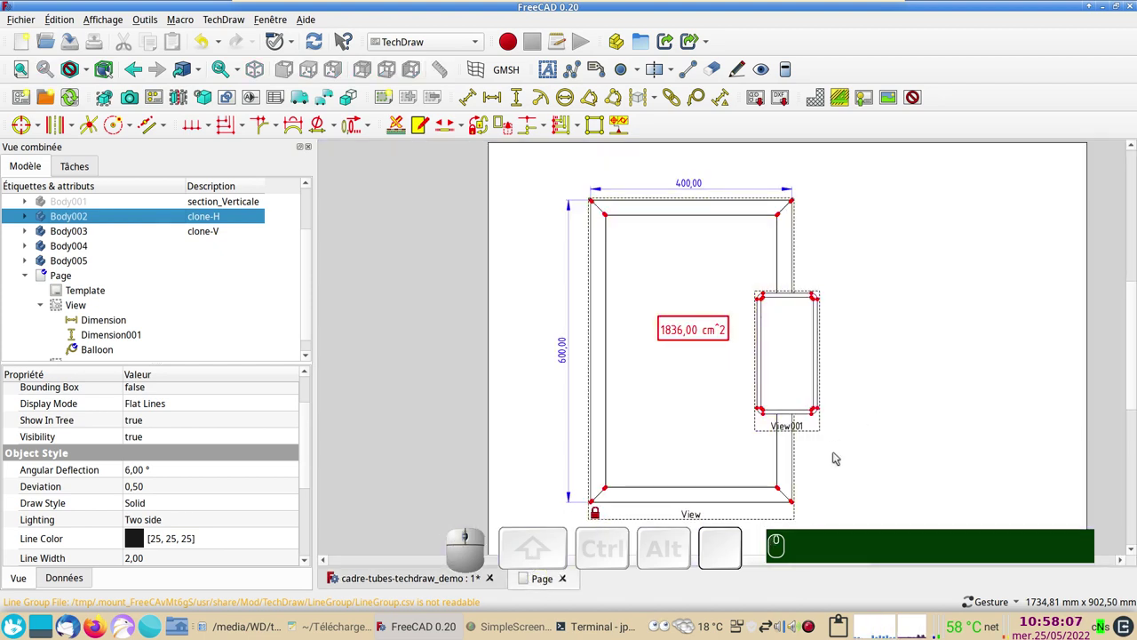
Drag the new tube cross-section view to the right of the frame view and select it.
left_click_drag(783, 425, 955, 456)
left_click_drag(1003, 479, 817, 468)
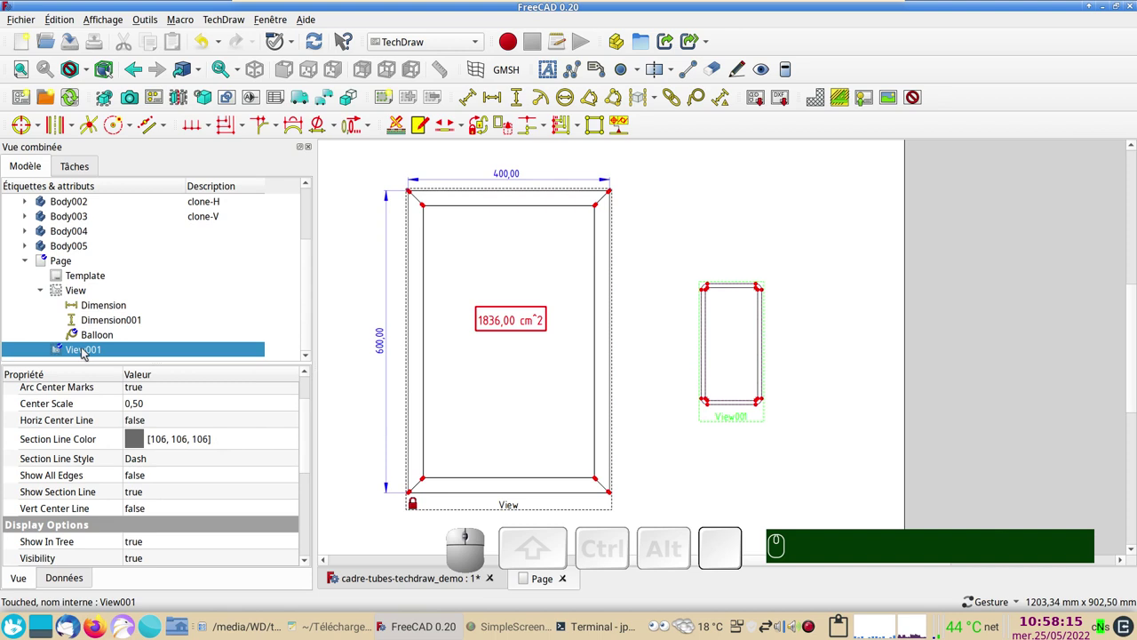
left_click(79, 578)
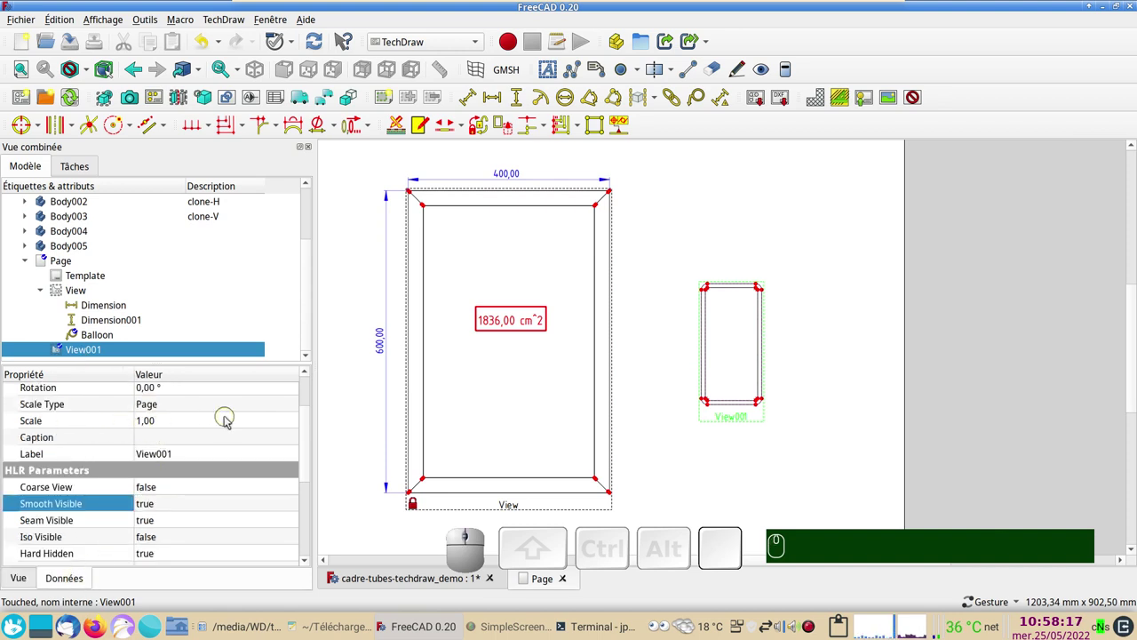
scroll("up", 3)
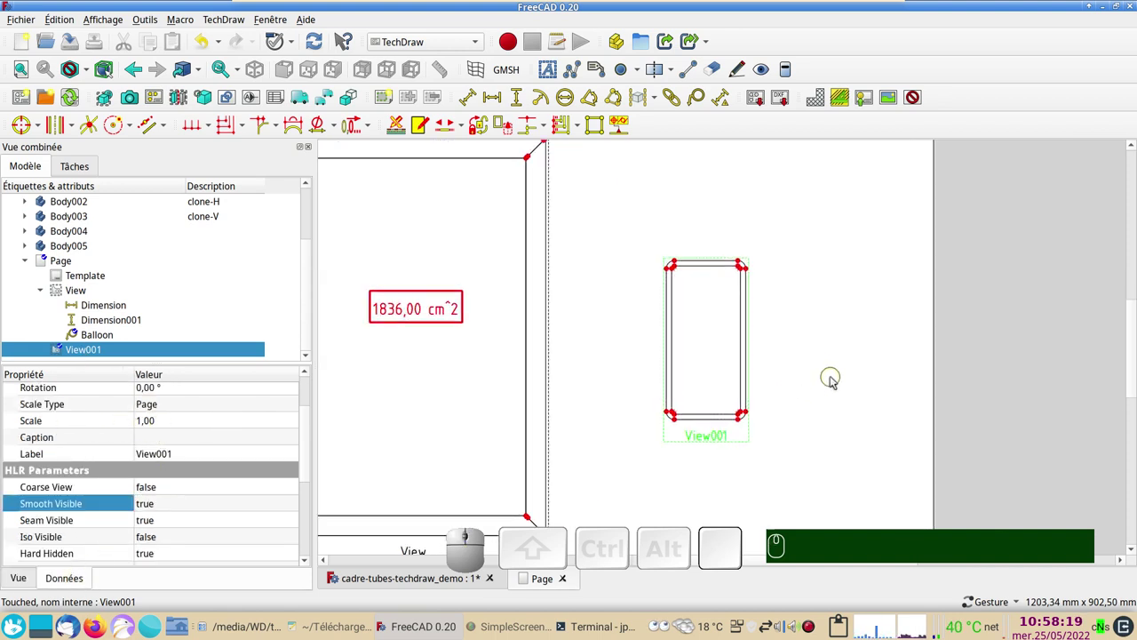
scroll("down", 3)
scroll("down", 3)
left_click_drag(728, 428, 882, 352)
Zoom in on the tube section and pick a top corner point to start dimensioning.
scroll("up", 3)
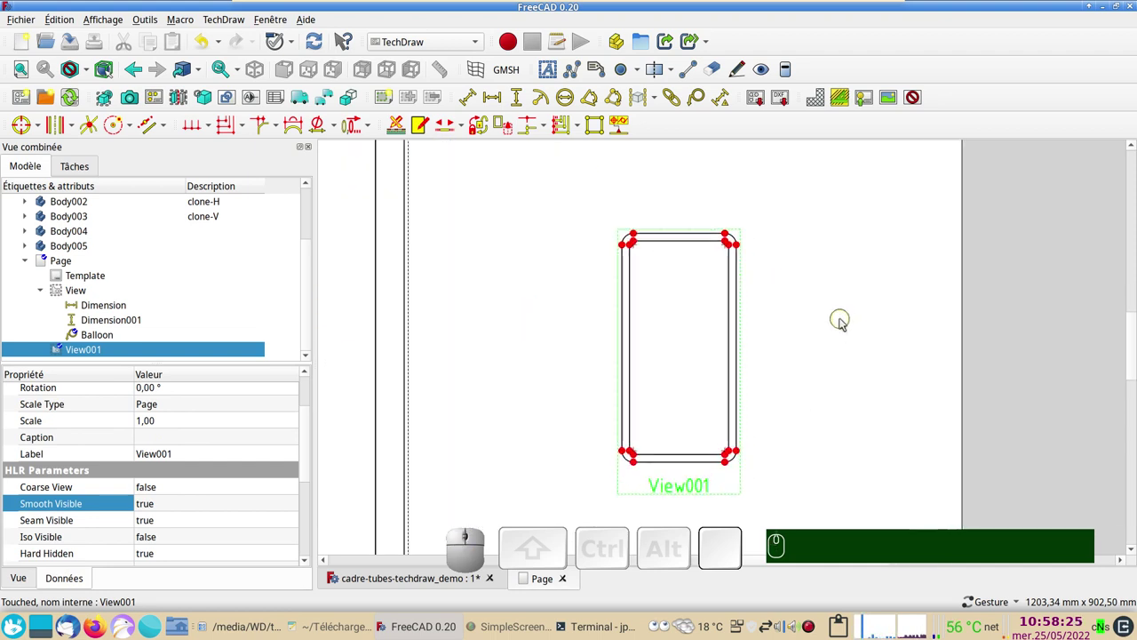
middle_click(846, 321)
scroll("down", 3)
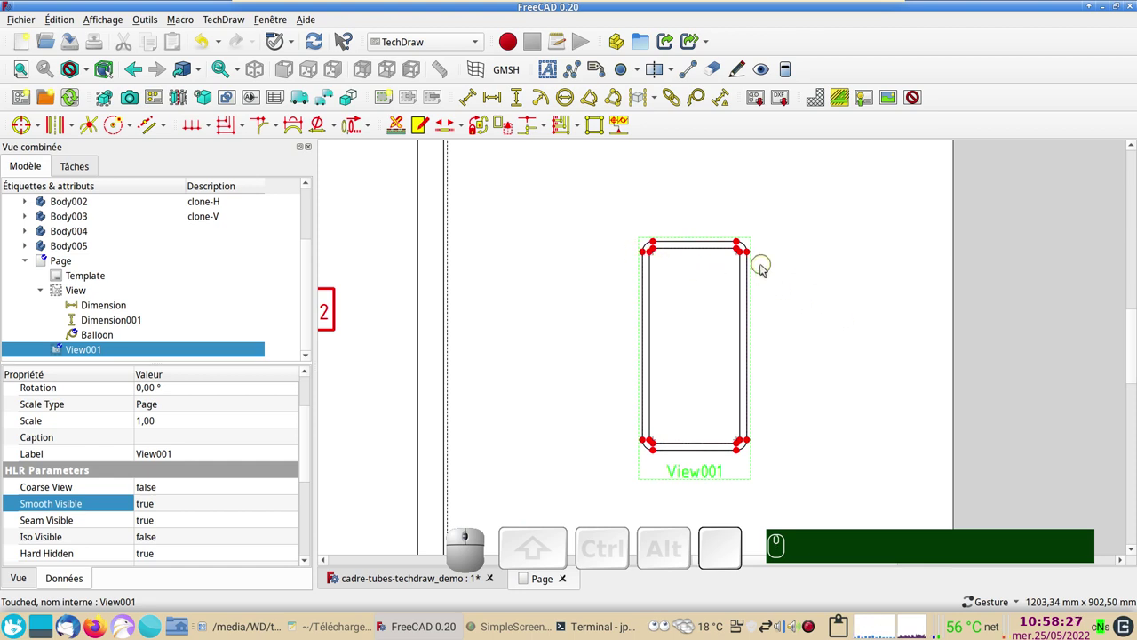
scroll("up", 3)
left_click_drag(842, 286, 773, 354)
scroll("up", 3)
left_click(630, 337)
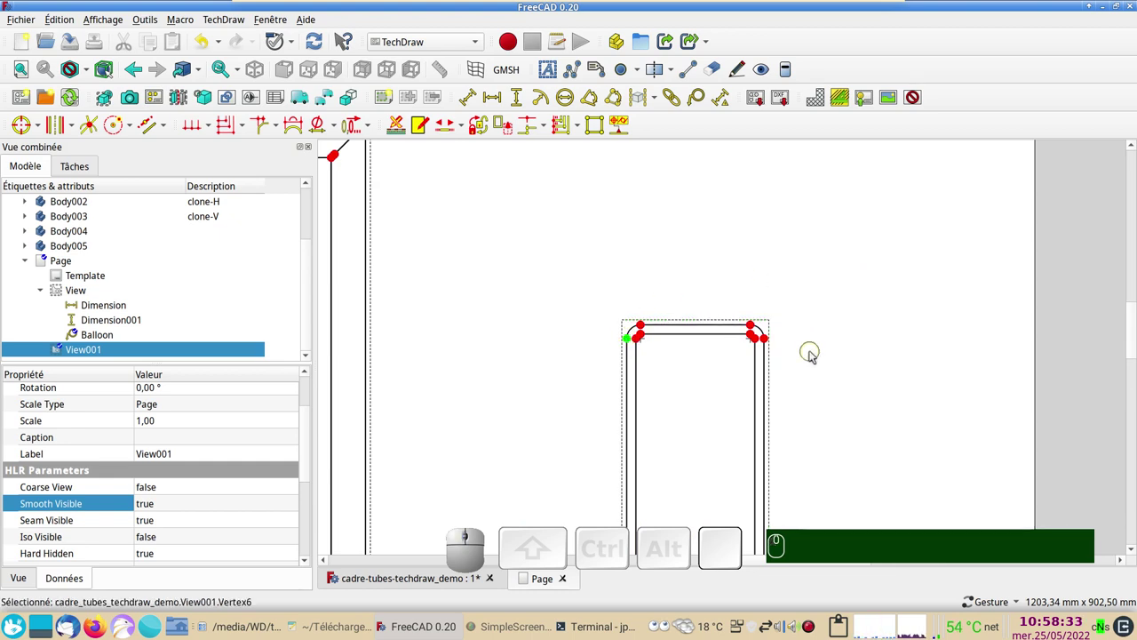
scroll("up", 3)
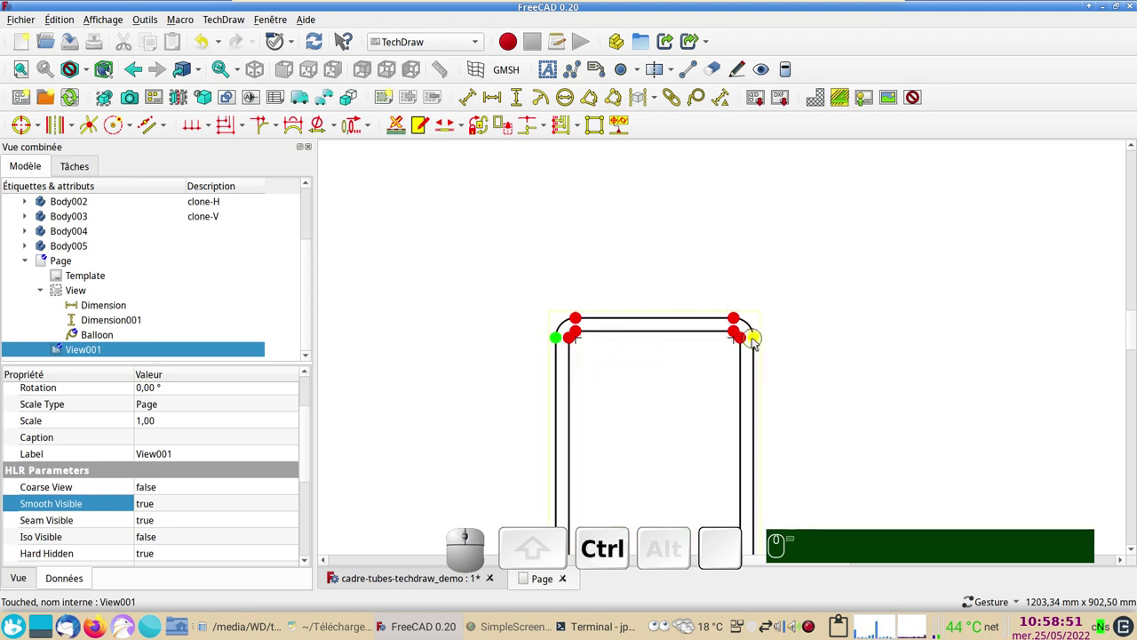
Add the 30,00 width and 60,00 height dimensions to the tube cross-section.
left_click(758, 340)
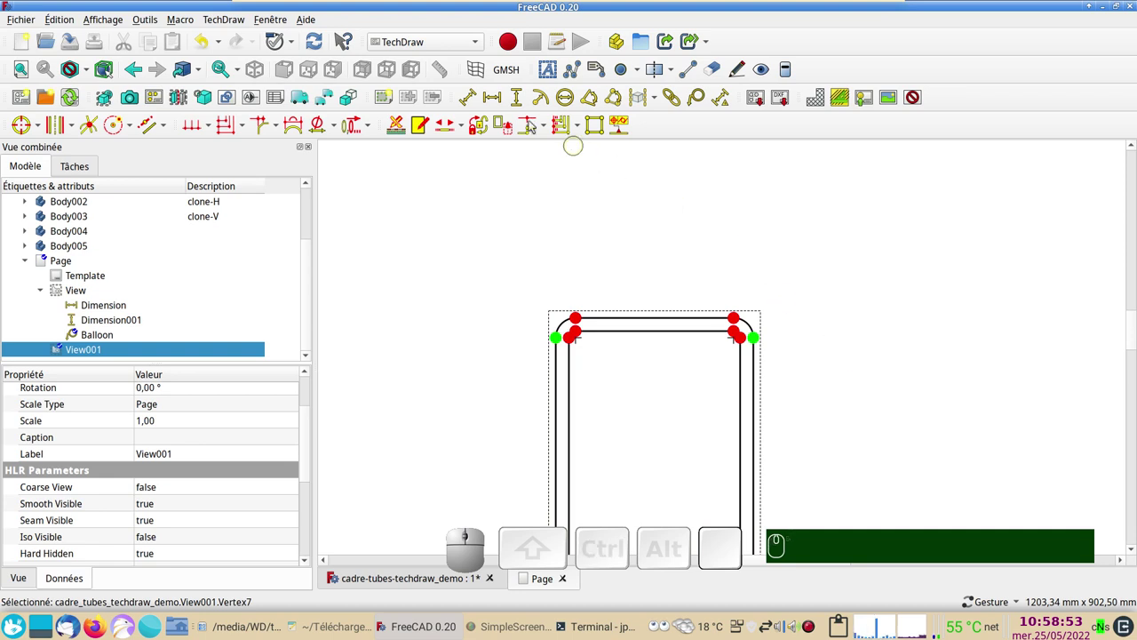
left_click(494, 100)
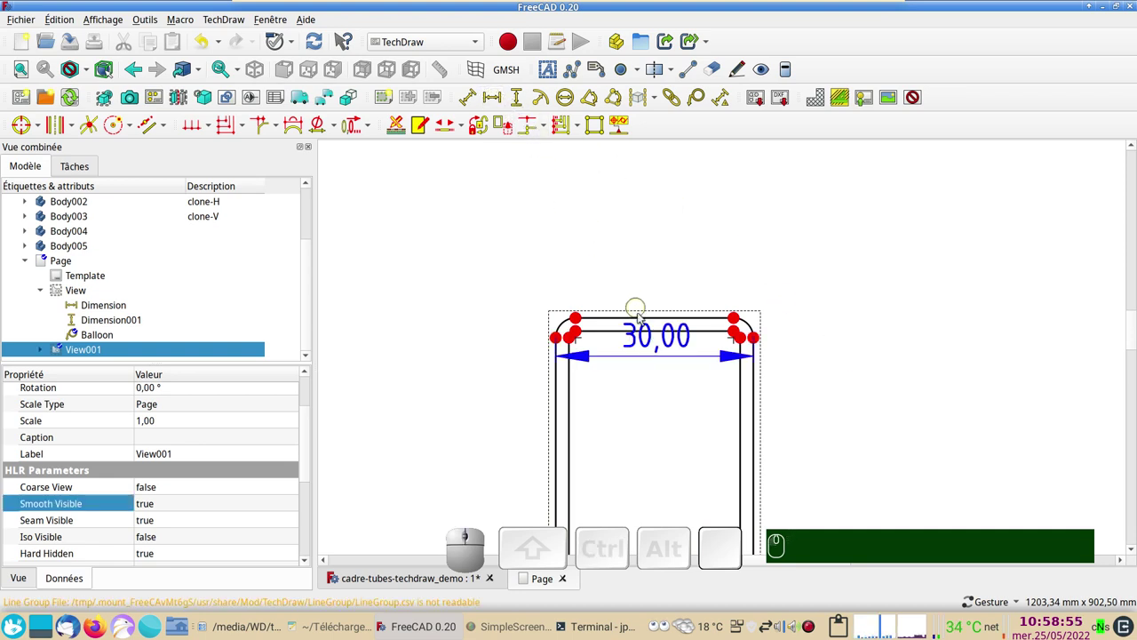
left_click_drag(646, 342, 648, 289)
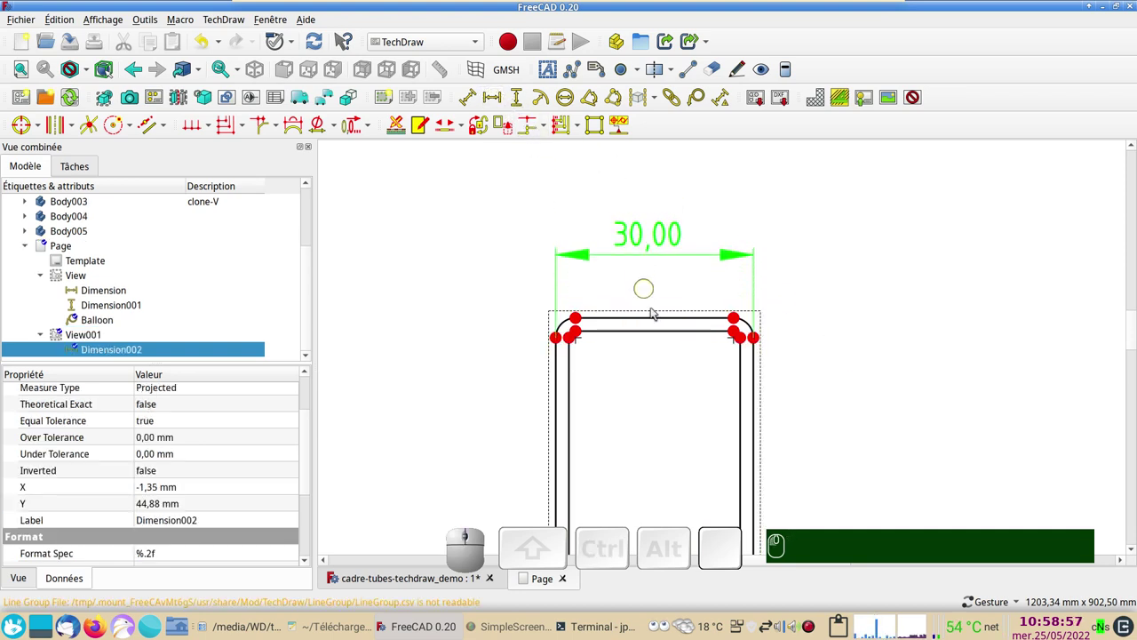
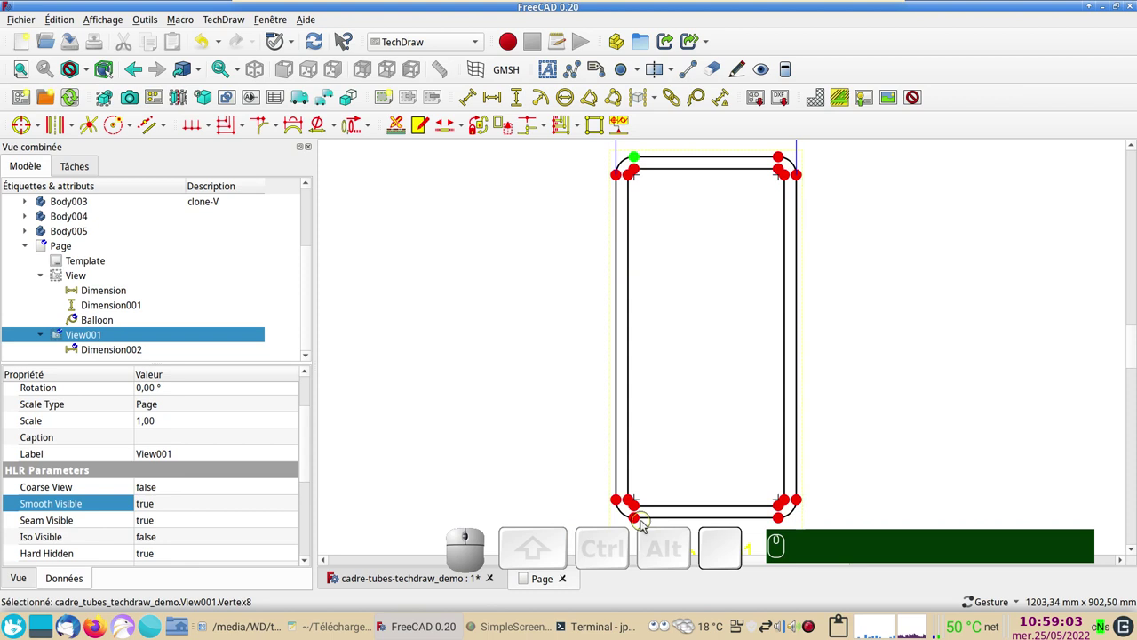
left_click(639, 516)
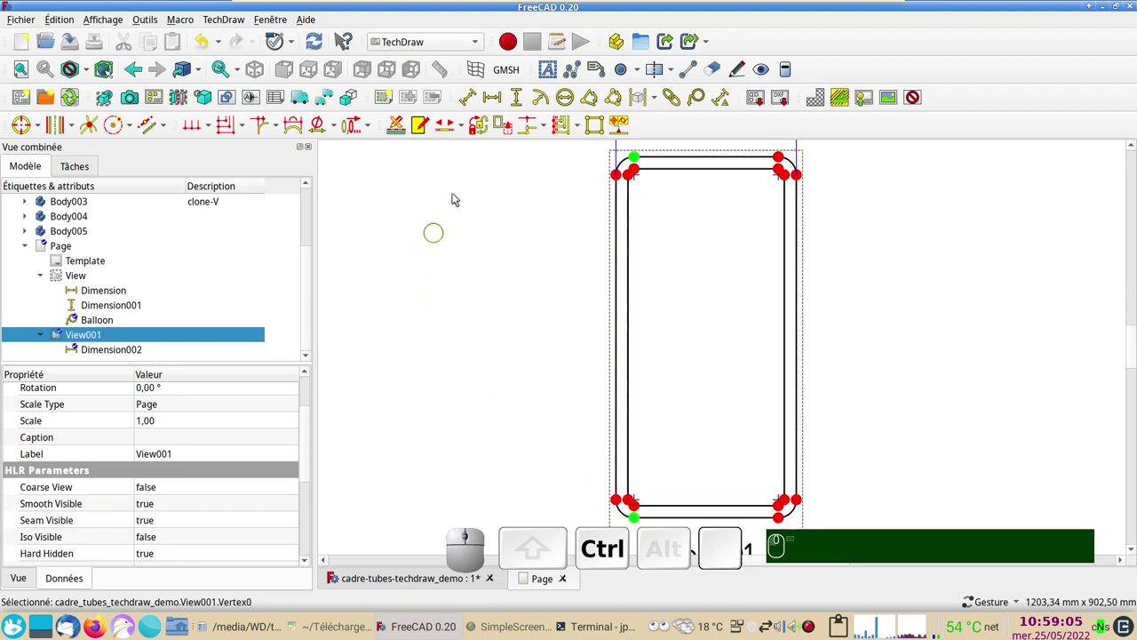
left_click(521, 93)
left_click_drag(642, 347, 914, 372)
scroll("down", 3)
left_click_drag(932, 368, 822, 382)
scroll("down", 3)
scroll("up", 3)
middle_click(788, 303)
scroll("up", 3)
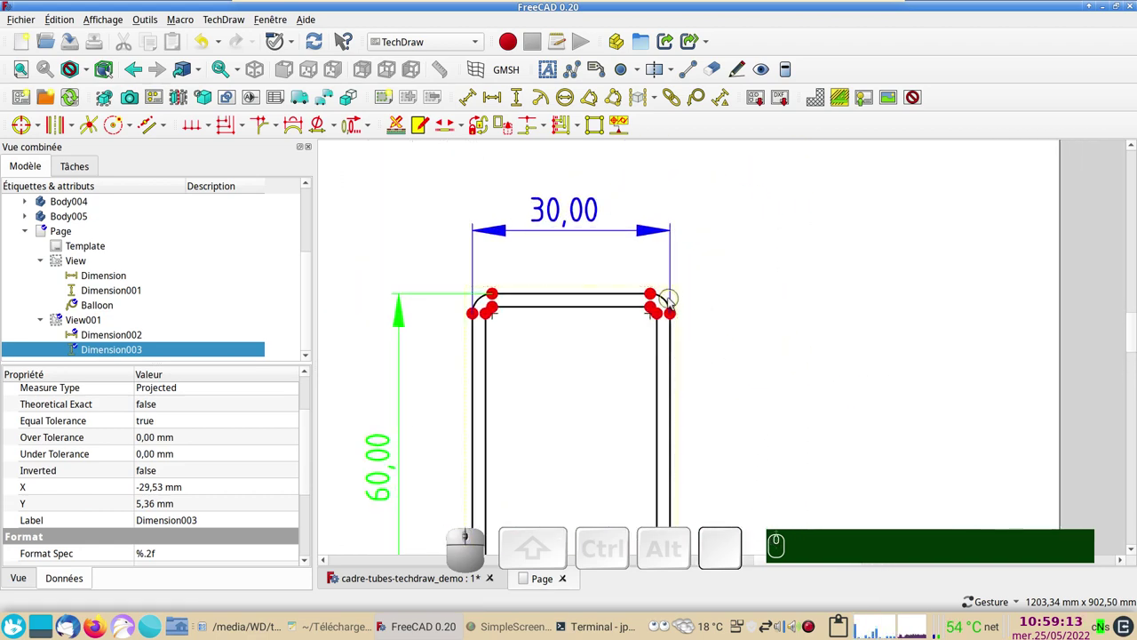
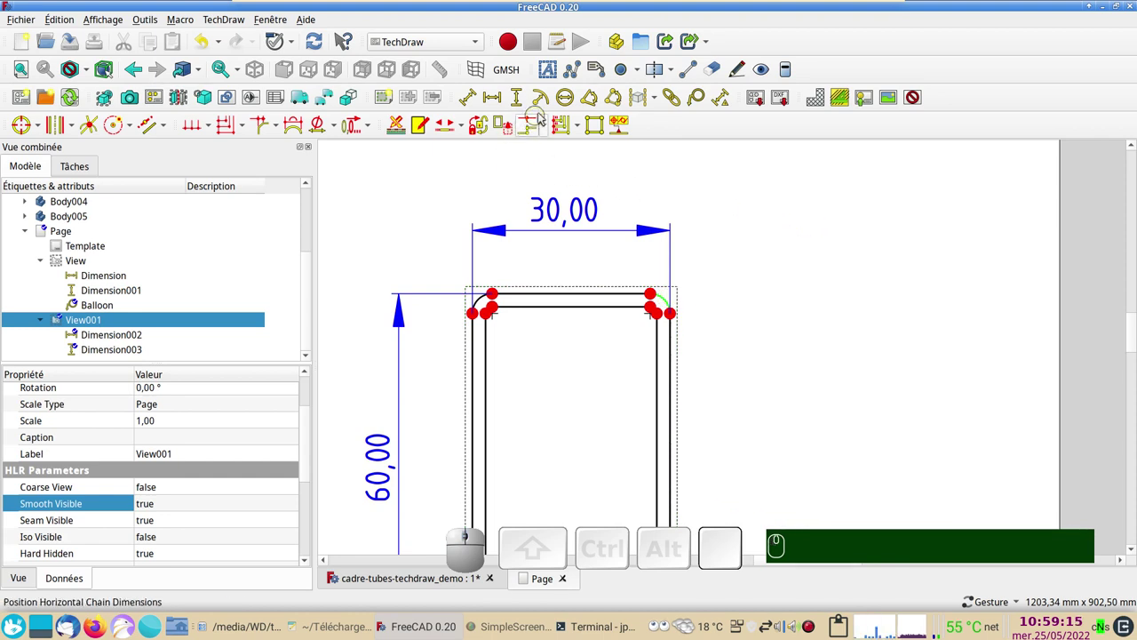
Add the R3,00 corner radius and 2,00 wall thickness dimensions and place their labels.
left_click(542, 102)
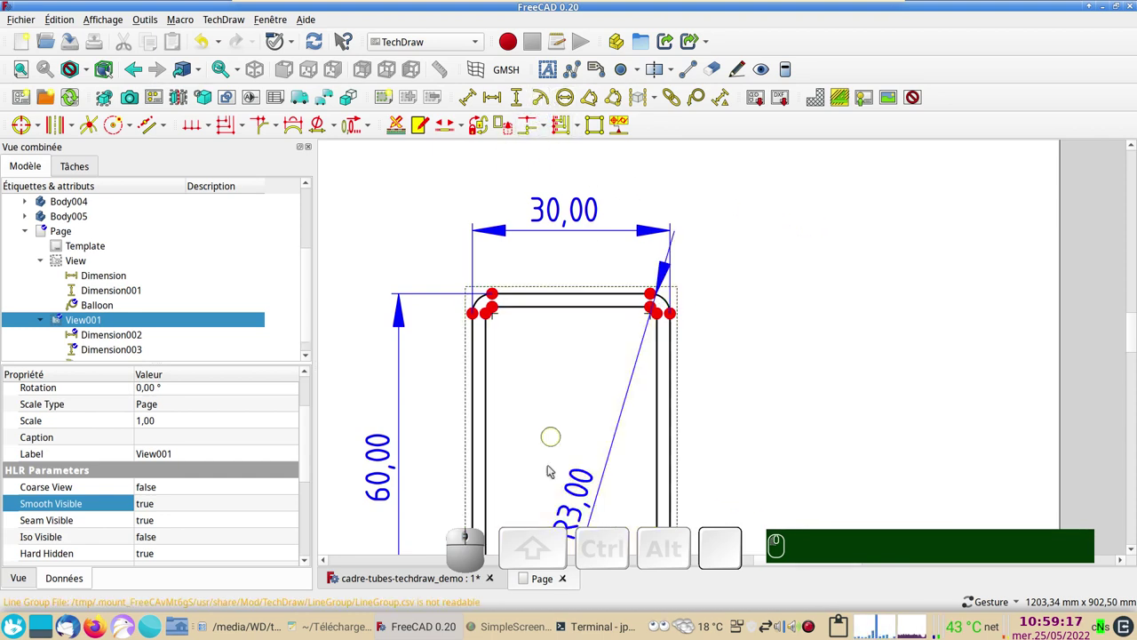
left_click_drag(581, 513, 716, 348)
scroll("up", 3)
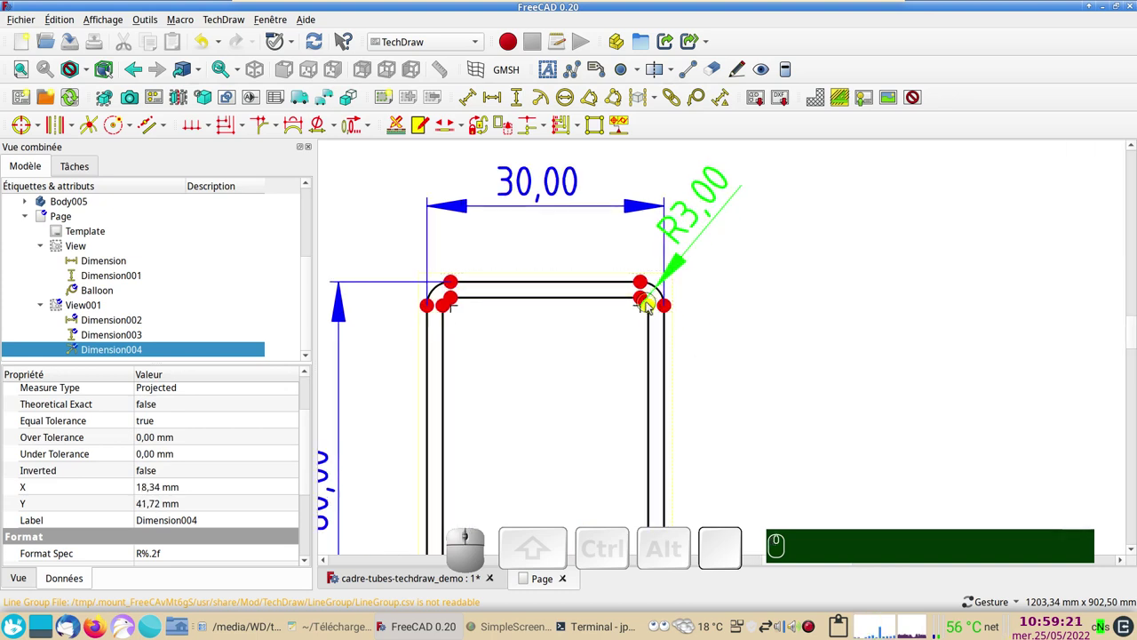
left_click(651, 306)
left_click(675, 309)
left_click(503, 100)
left_click_drag(672, 310, 818, 399)
Save the document and zoom out to show both views on the page.
scroll("down", 3)
left_click_drag(471, 319, 503, 266)
key("ctrl+s")
scroll("down", 3)
scroll("down", 3)
left_click_drag(480, 360, 624, 343)
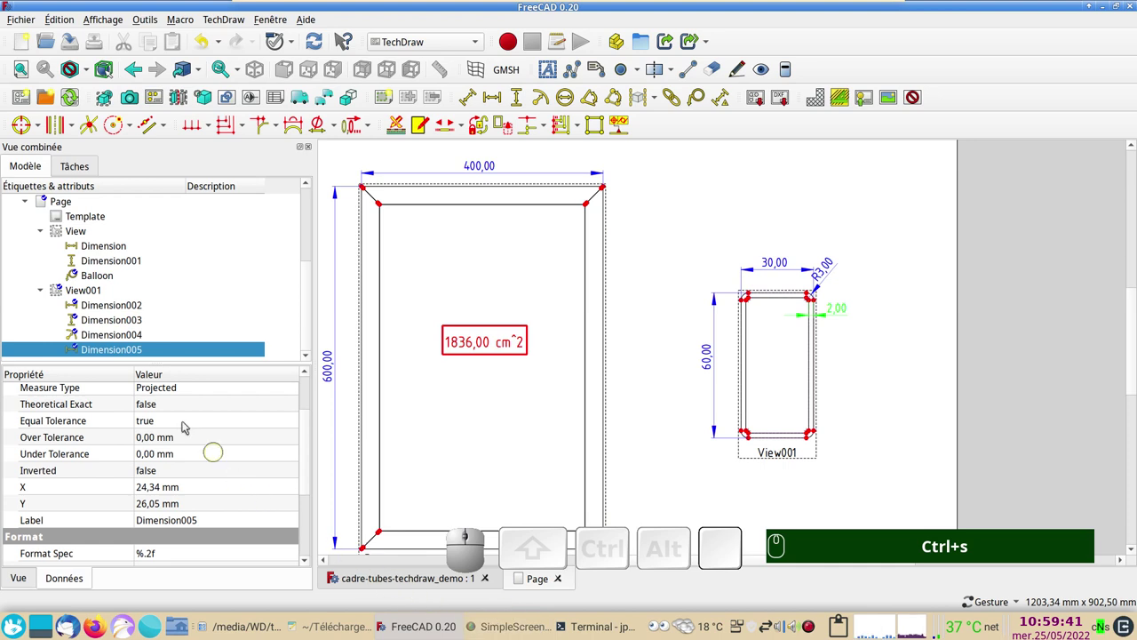
scroll("up", 3)
Change the Section Horizontale value in the spreadsheet from 400 to 200.
left_click(95, 228)
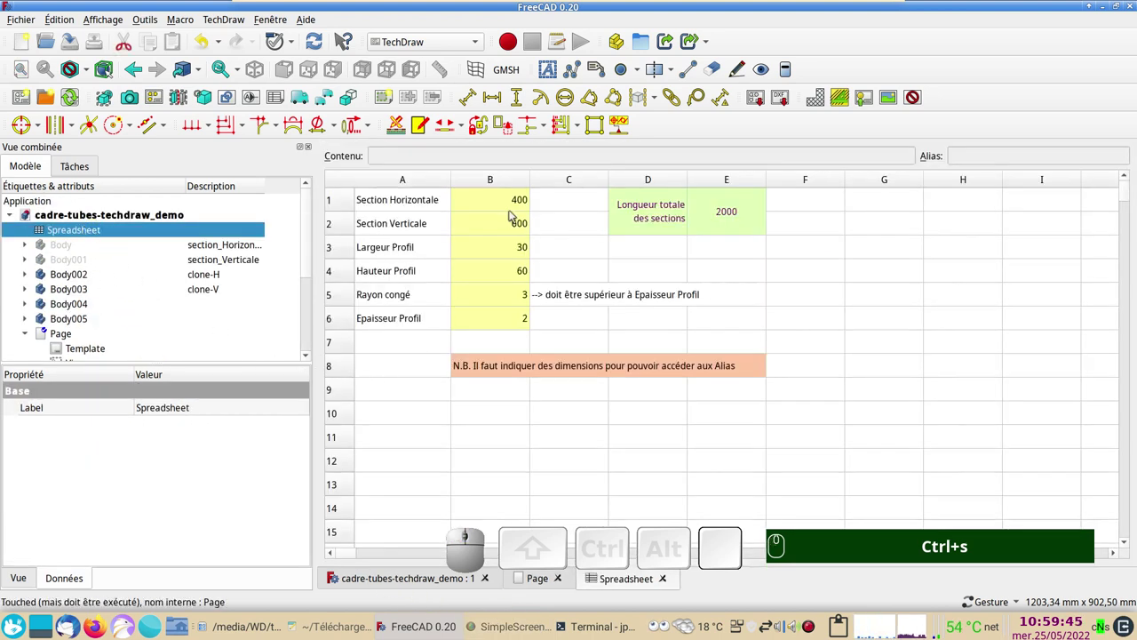
left_click(507, 202)
key("KP_2")
key("KP_0")
key("KP_0")
key("Return")
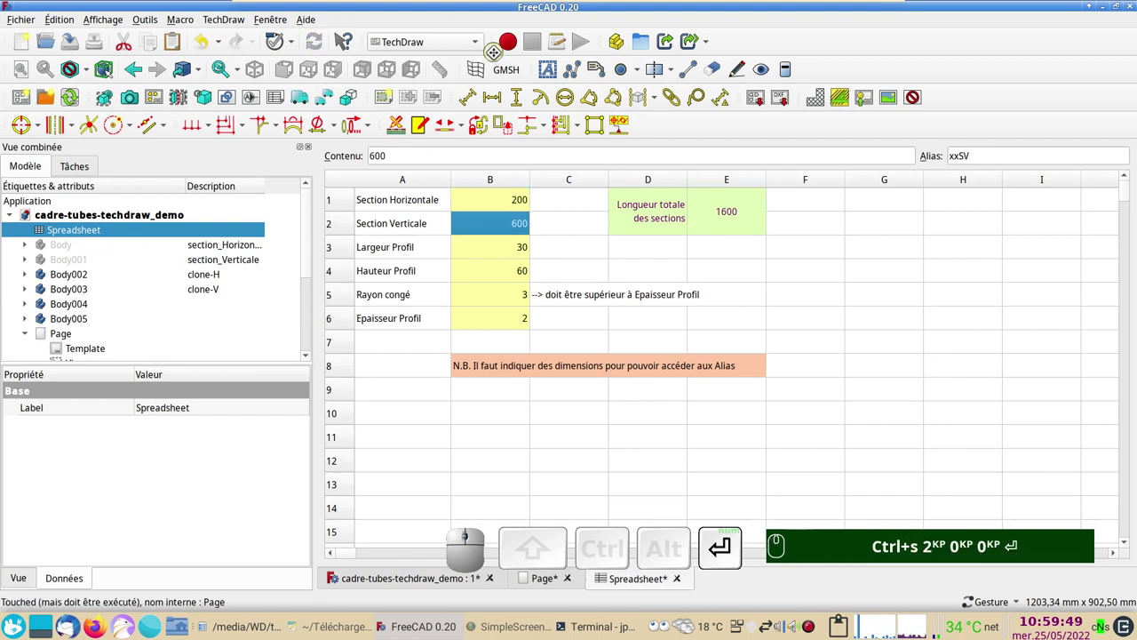
Check the narrowed frame in the 3D top view, return to the page and select the outdated top dimension.
left_click(403, 580)
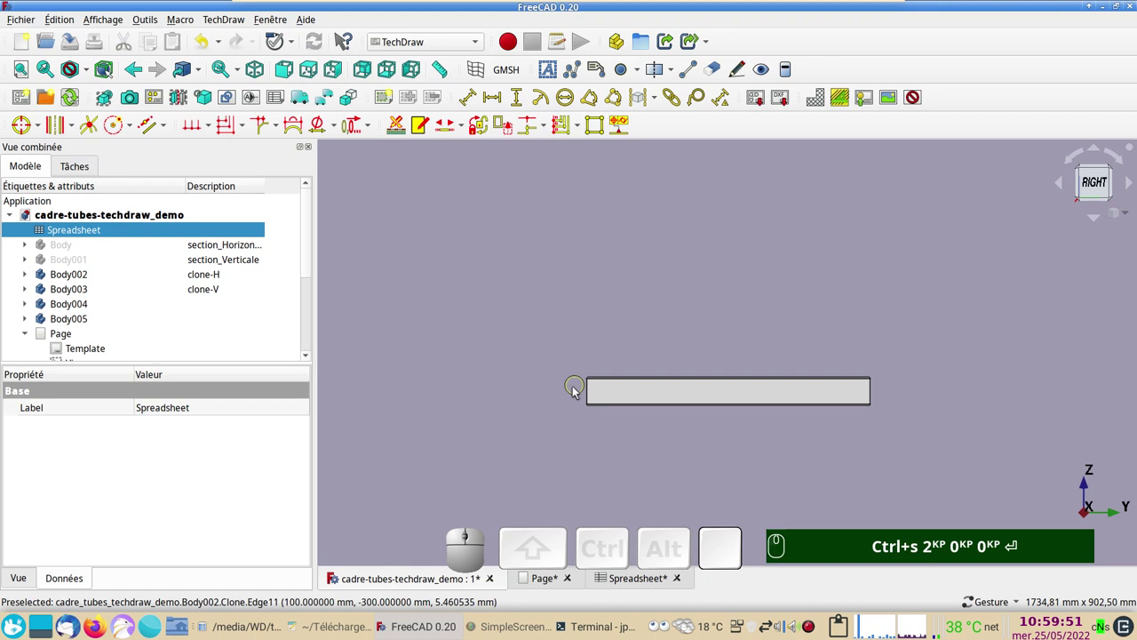
key("KP_2")
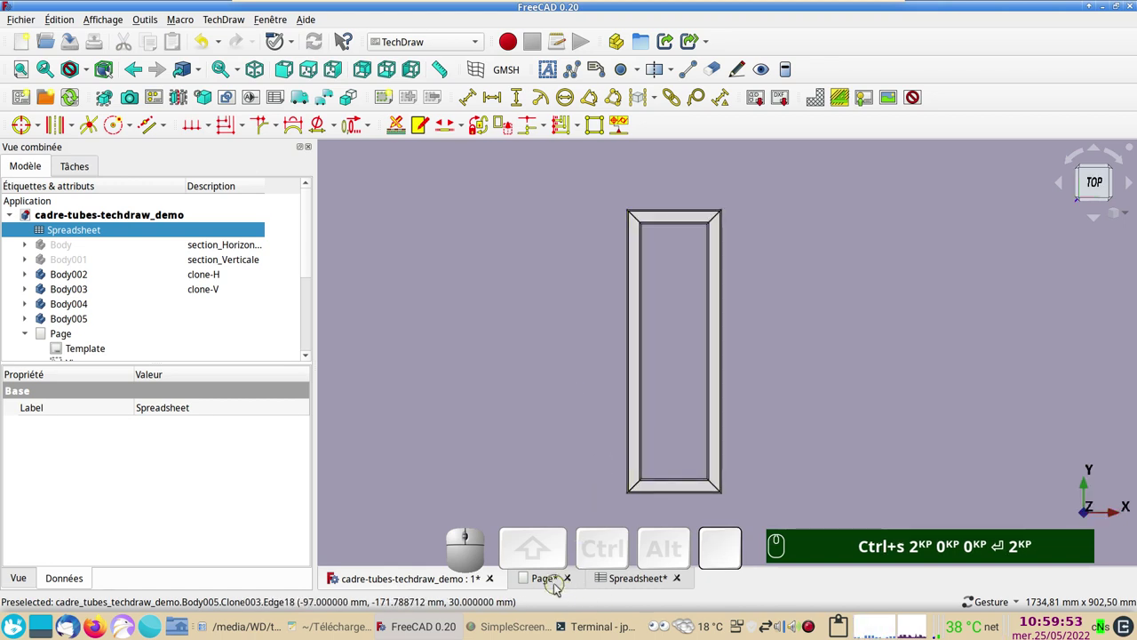
left_click(540, 574)
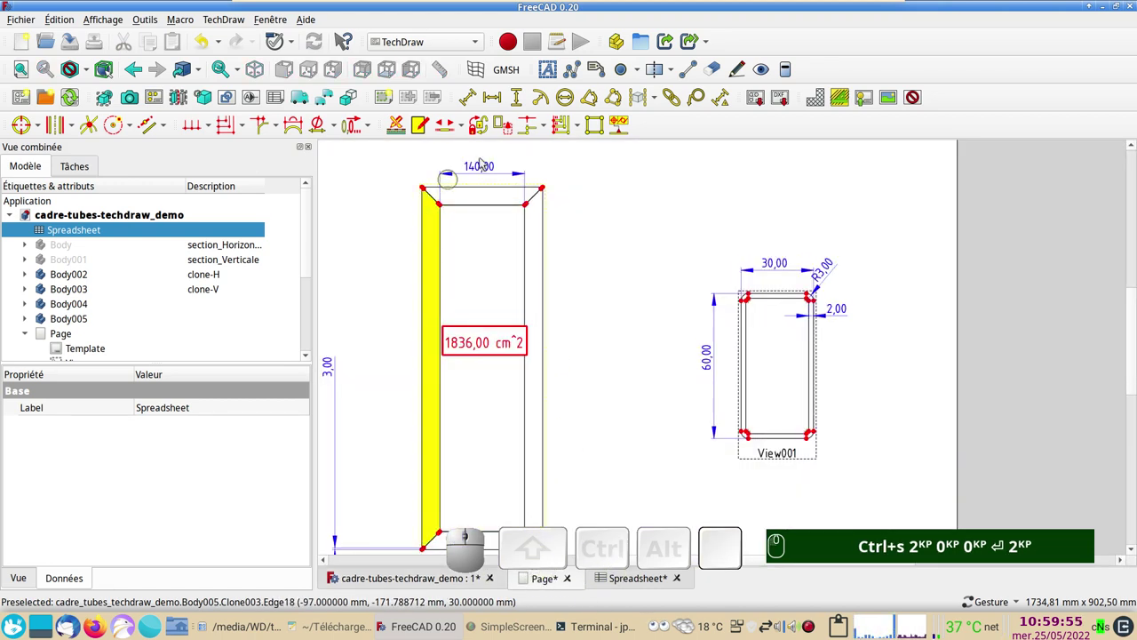
scroll("down", 3)
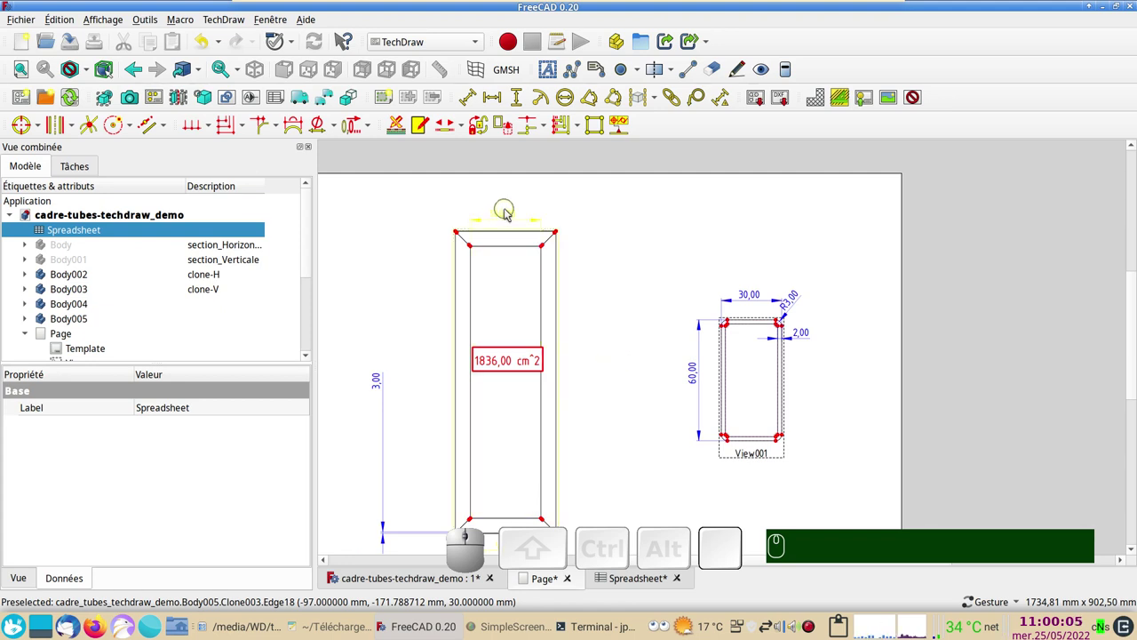
left_click(510, 212)
Delete the outdated width dimension and add a 200,00 dimension on the frame's top edge.
key("Delete")
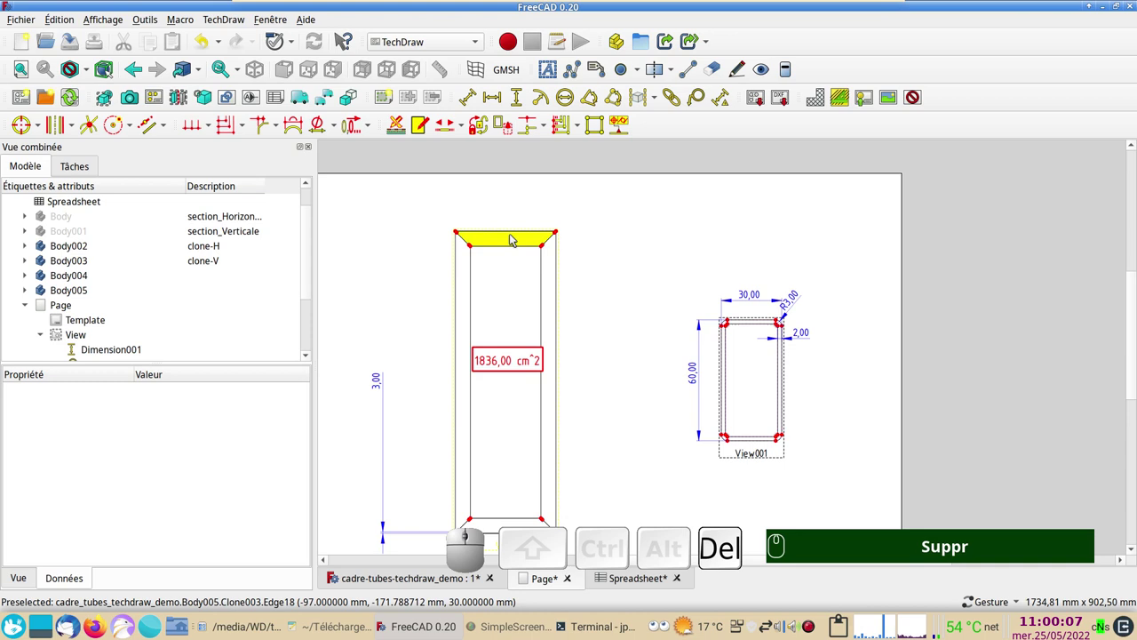
left_click(516, 232)
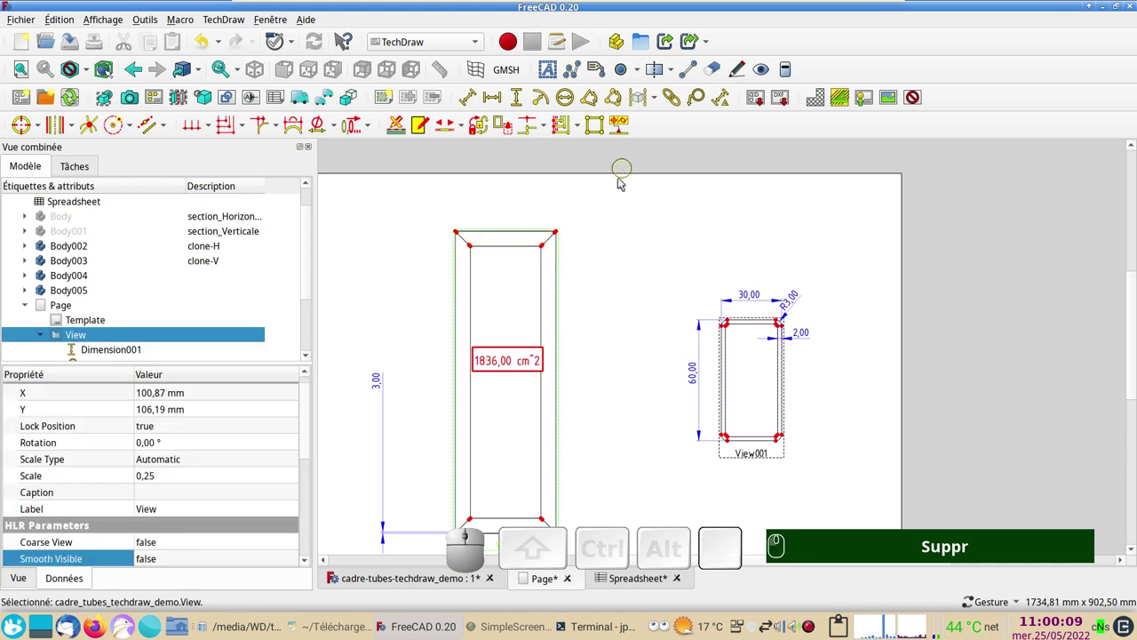
left_click(535, 232)
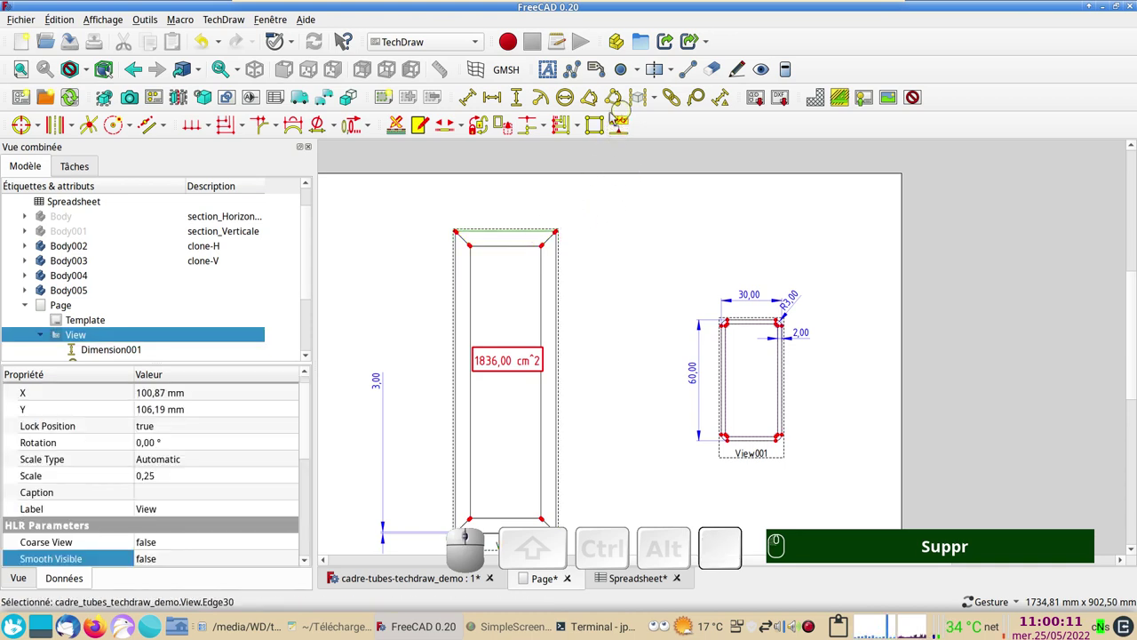
left_click(504, 99)
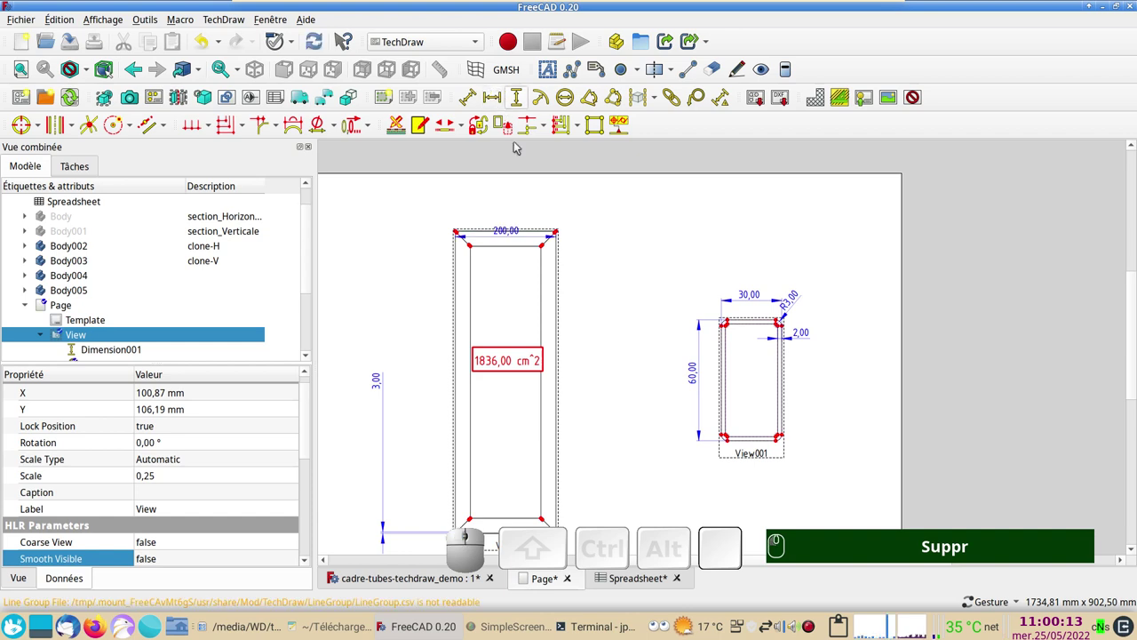
left_click_drag(513, 236, 427, 397)
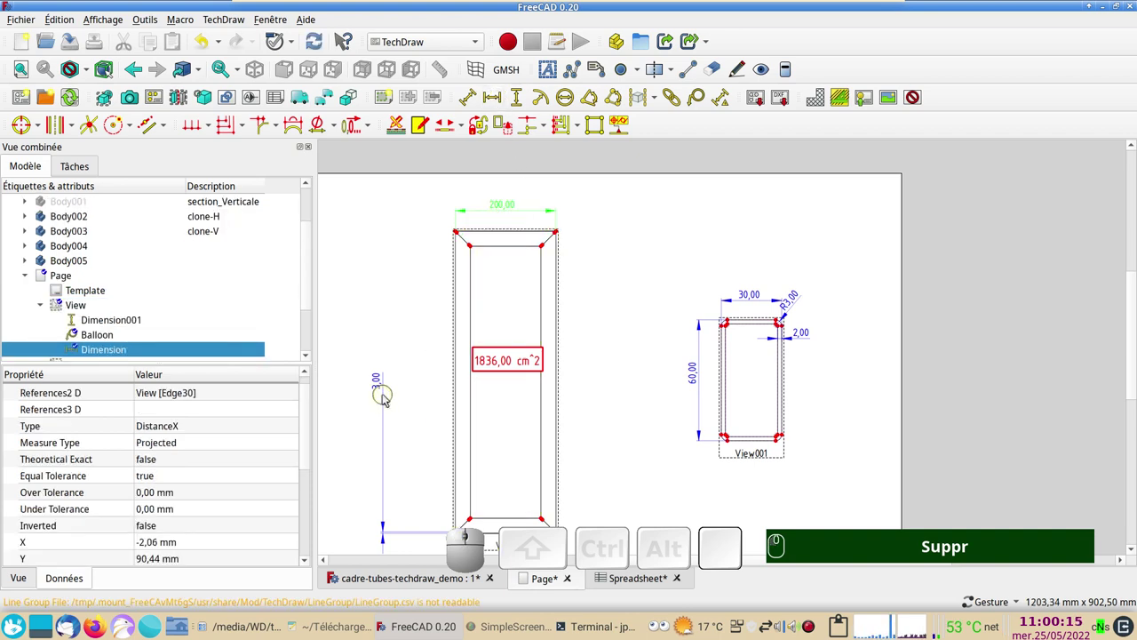
Delete the broken height dimension and add a 600,00 dimension on the frame's left edge.
left_click(381, 384)
key("Delete")
left_click(461, 410)
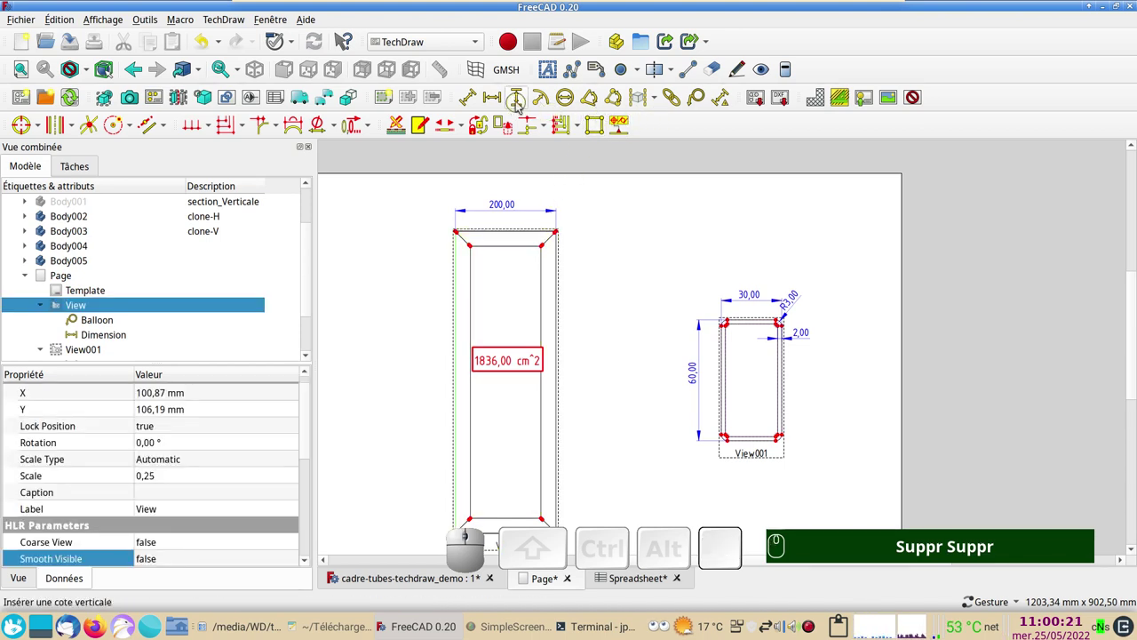
left_click(522, 102)
left_click_drag(451, 374, 610, 418)
left_click(616, 415)
scroll("up", 3)
scroll("up", 3)
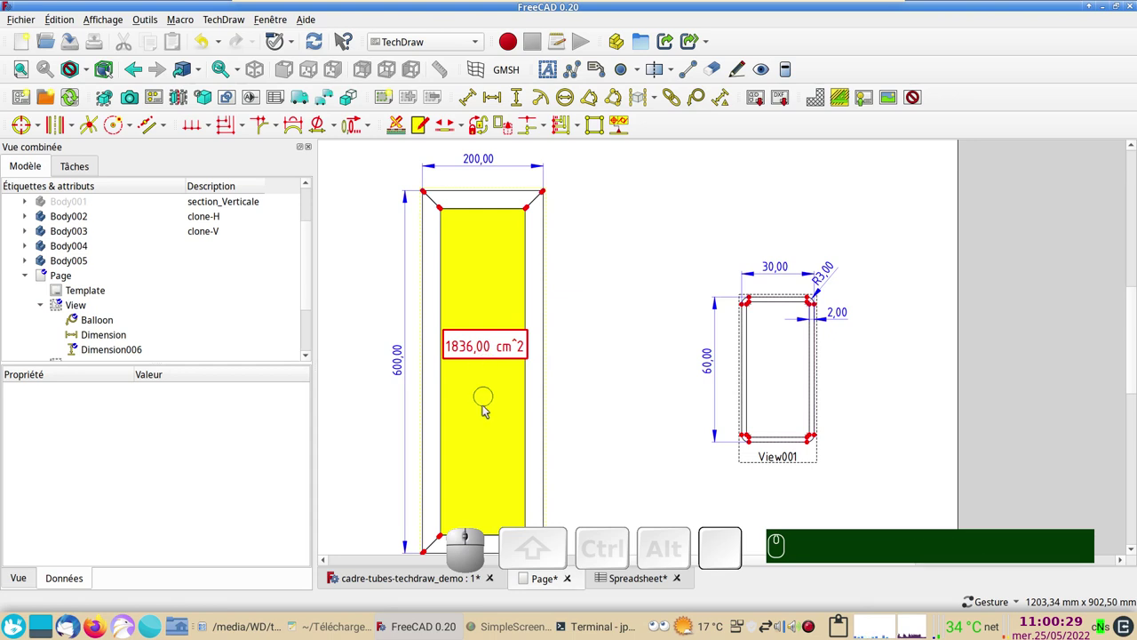
Insert a new area balloon on the frame's inner face and delete the old 1836,00 cm^2 balloon.
left_click(488, 407)
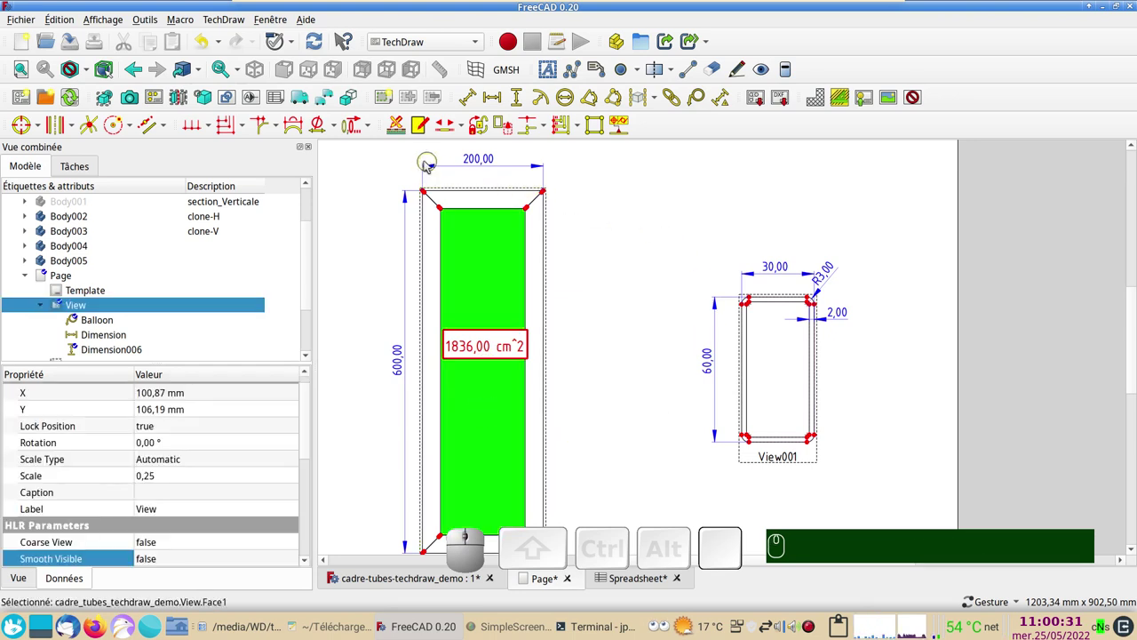
left_click(601, 132)
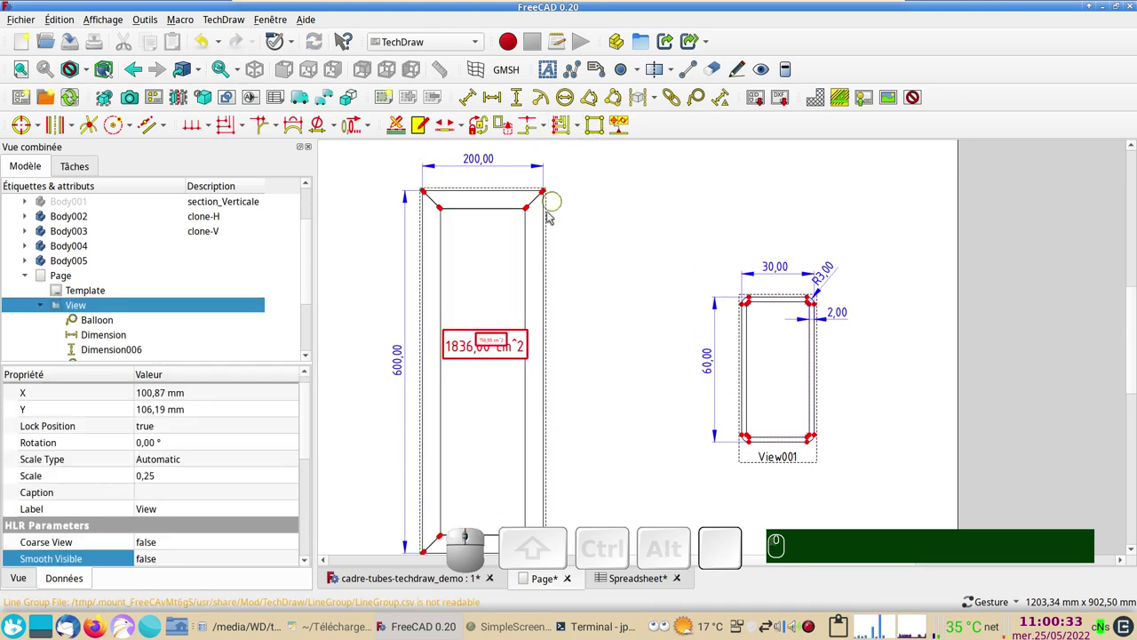
scroll("up", 3)
scroll("up", 3)
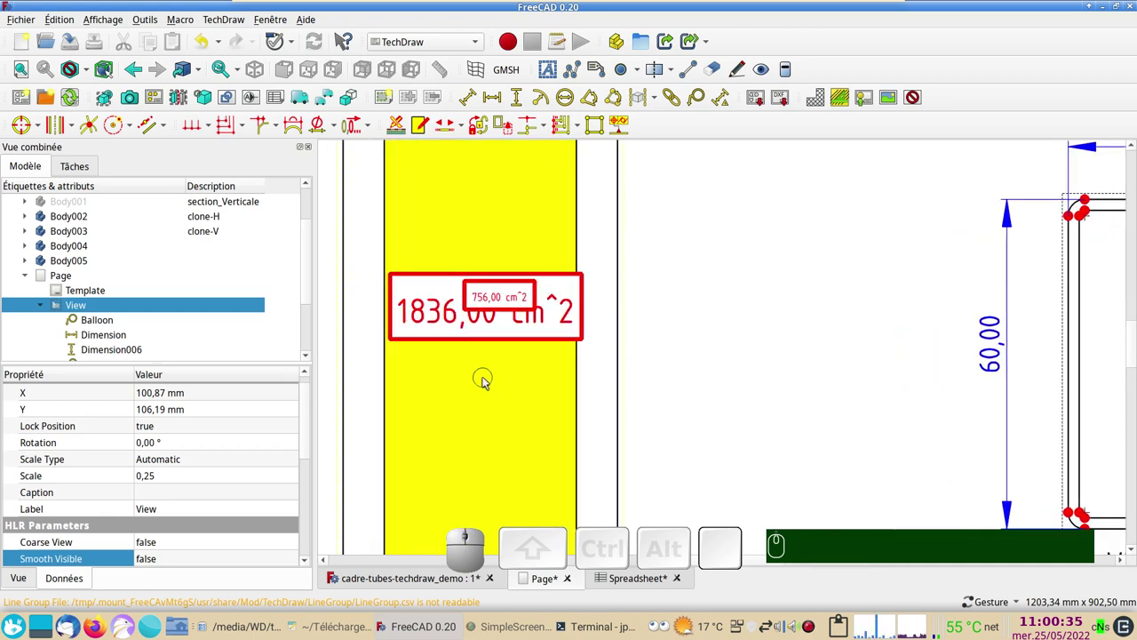
left_click(435, 323)
key("Delete")
Pan and zoom the page to inspect the new balloon in the frame view.
left_click_drag(503, 302, 776, 369)
scroll("down", 3)
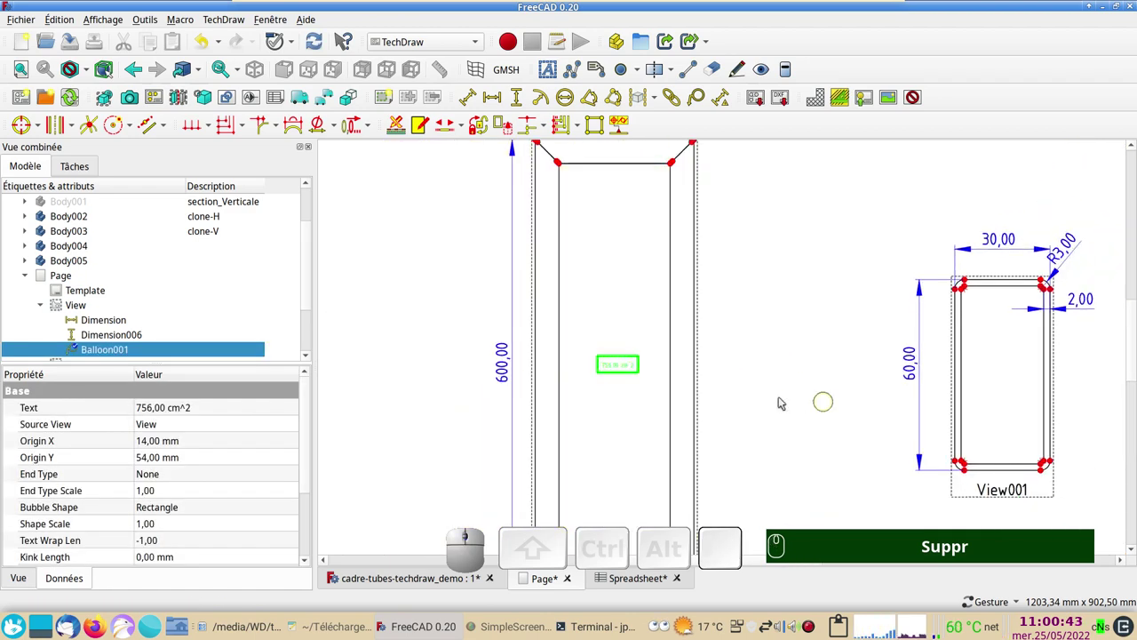
scroll("down", 3)
left_click_drag(769, 397, 701, 379)
scroll("down", 3)
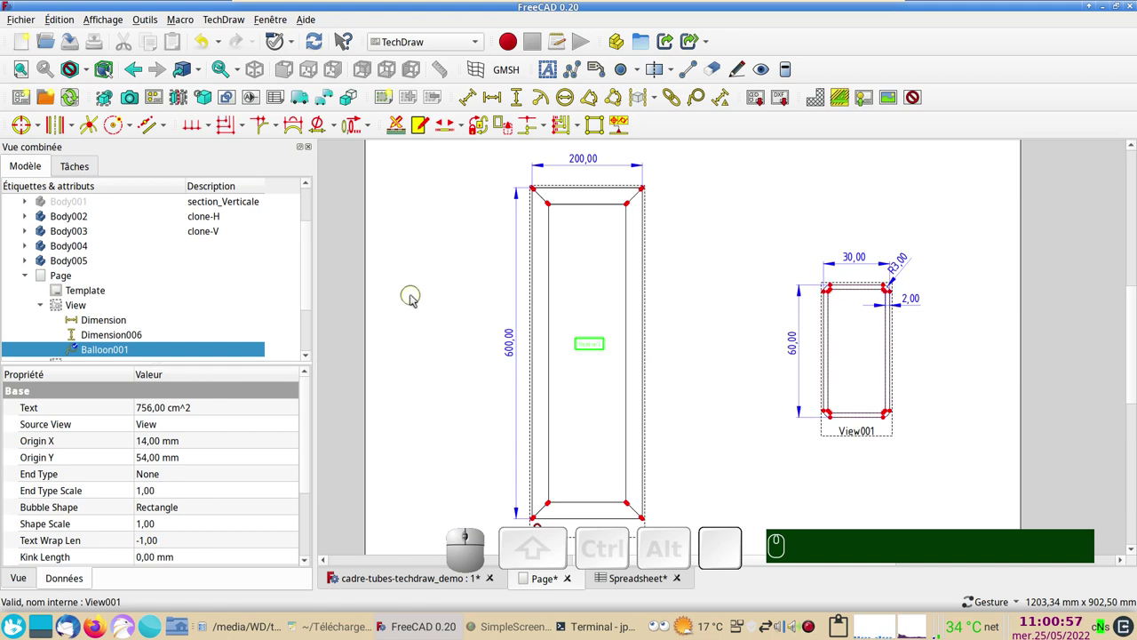
Hide the view frames and vertex markers from the page's context menu.
right_click(430, 269)
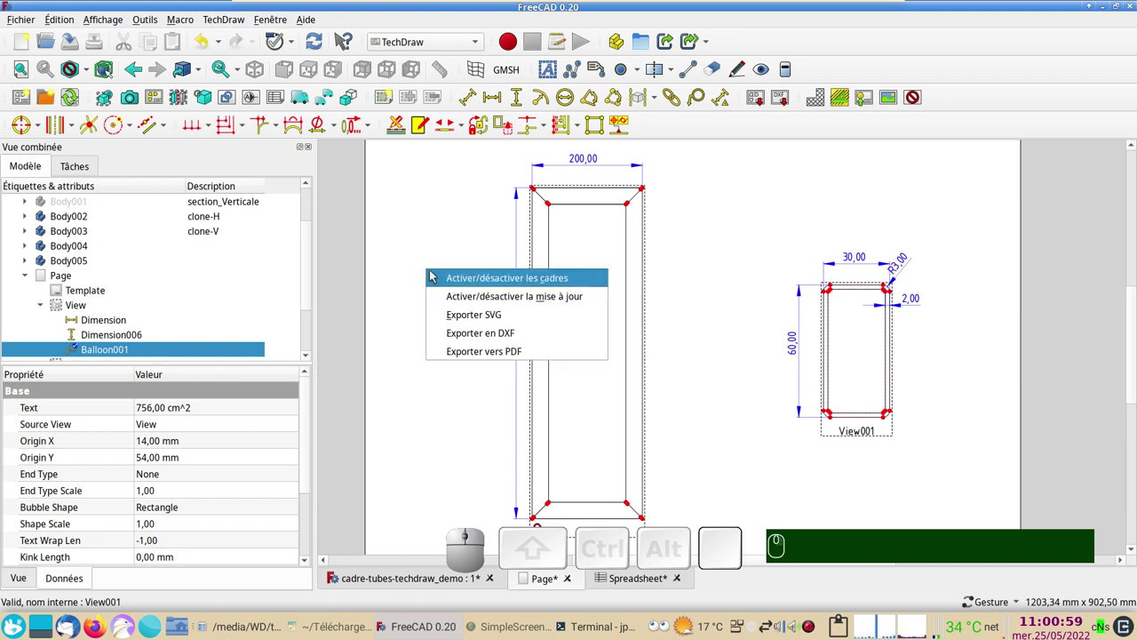
left_click(436, 277)
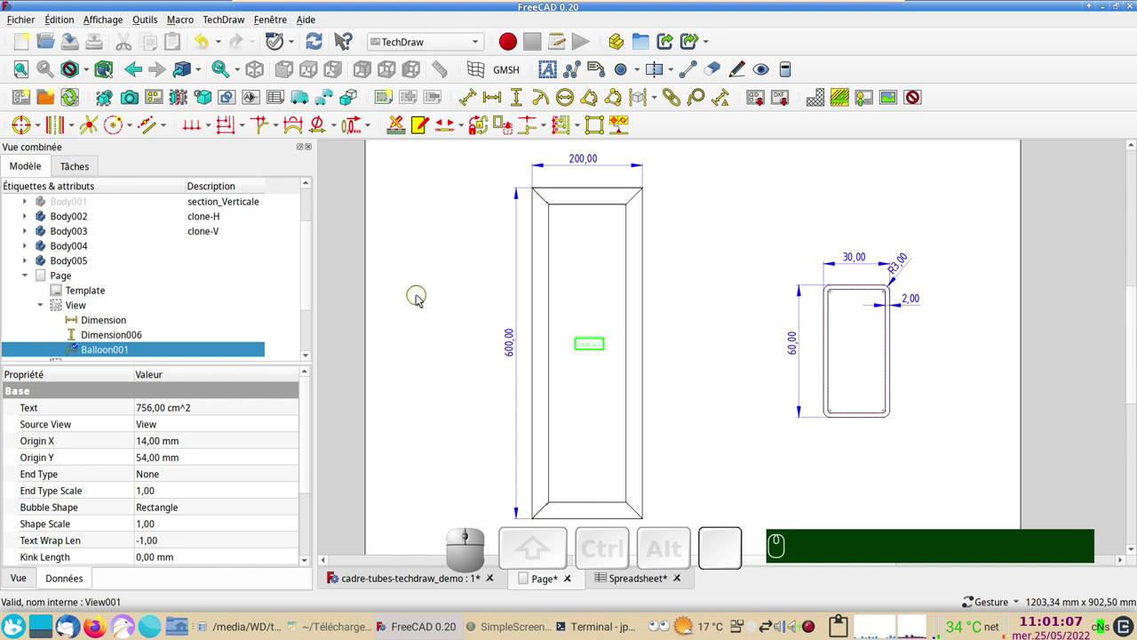
right_click(422, 297)
left_click(446, 300)
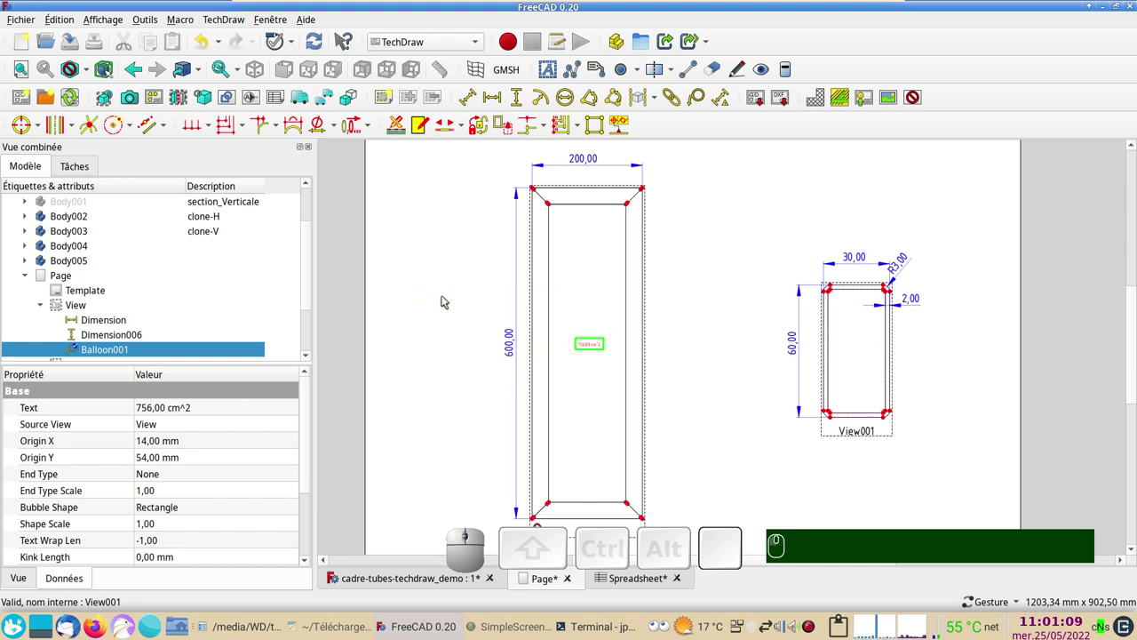
Toggle Keep Updated off and on again so the page recomputes the 756,00 cm^2 balloon.
right_click(446, 297)
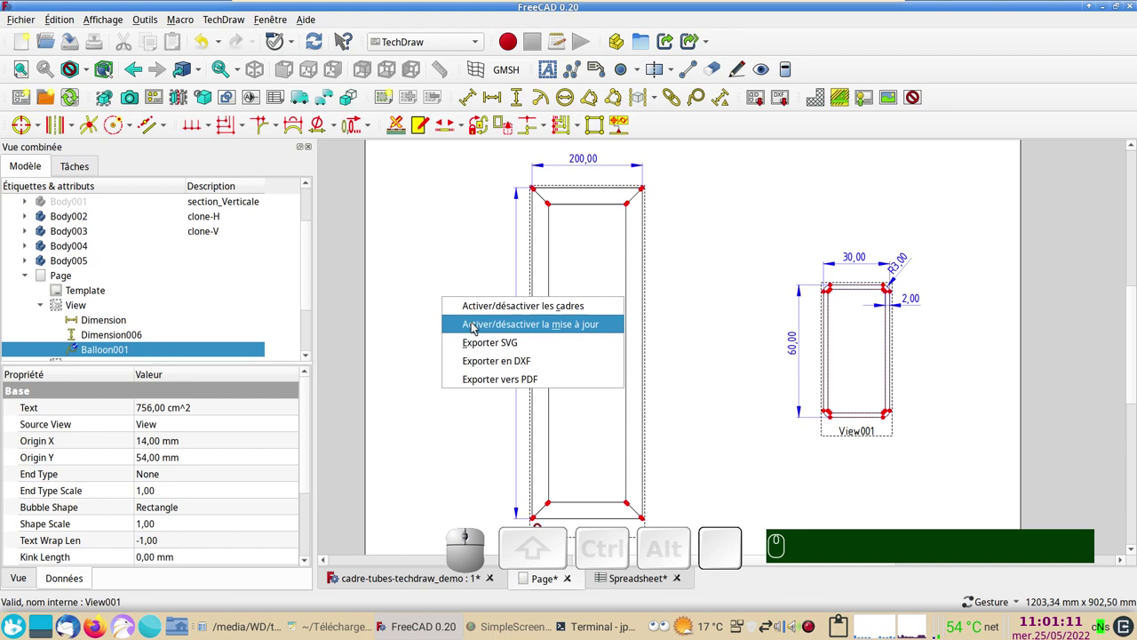
left_click(476, 326)
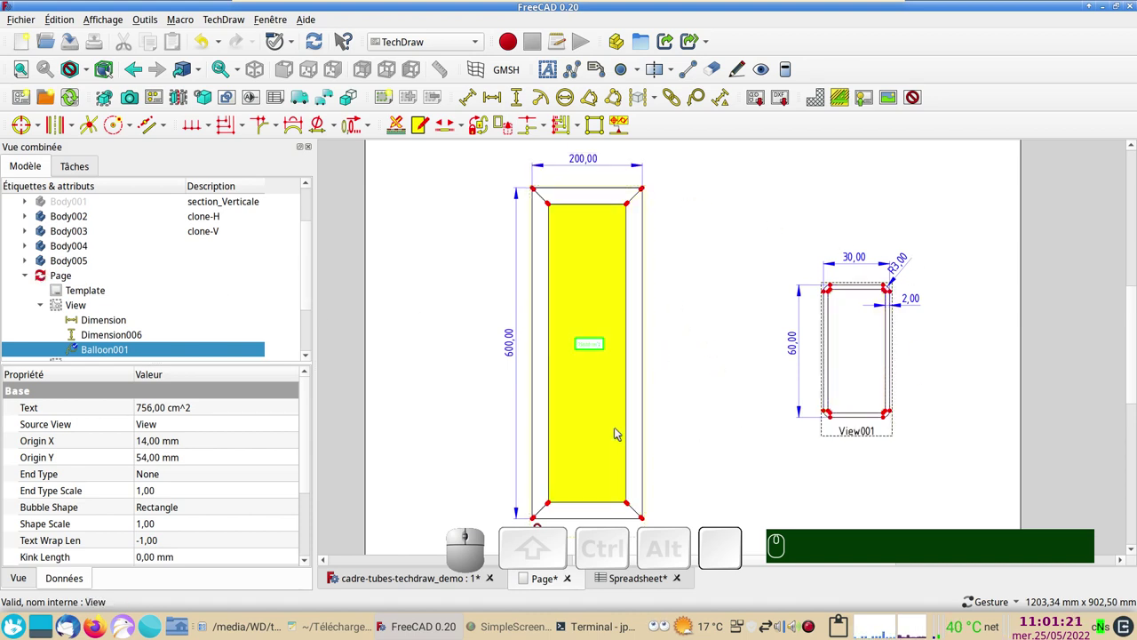
right_click(784, 478)
left_click(865, 419)
scroll("up", 3)
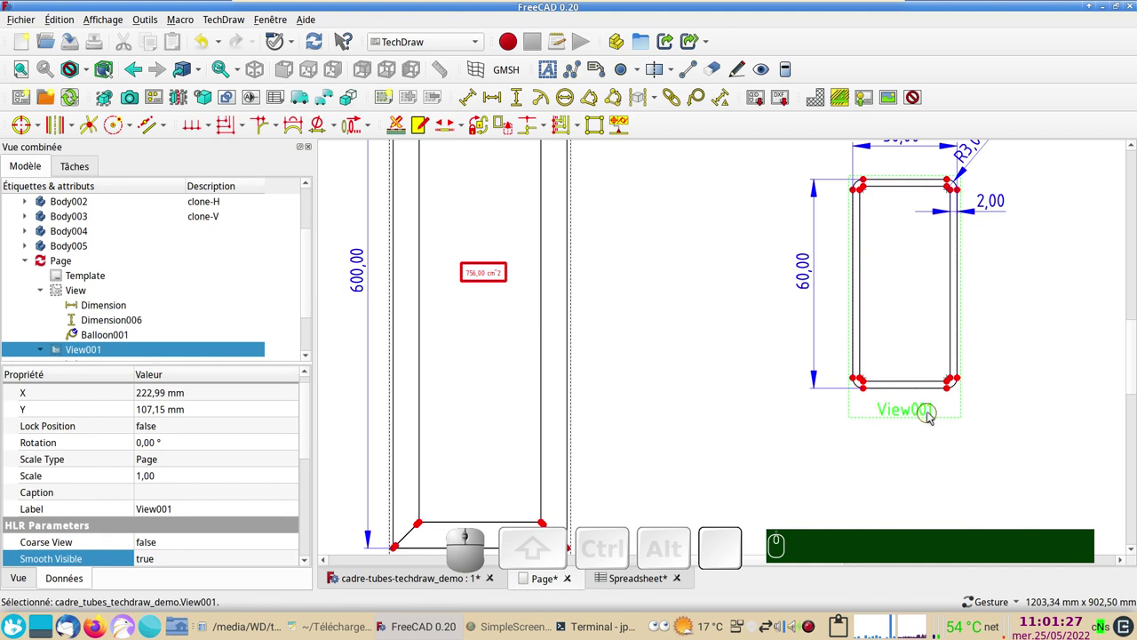
Discard an empty dimension attempt and turn automatic page updating back on.
left_click(912, 391)
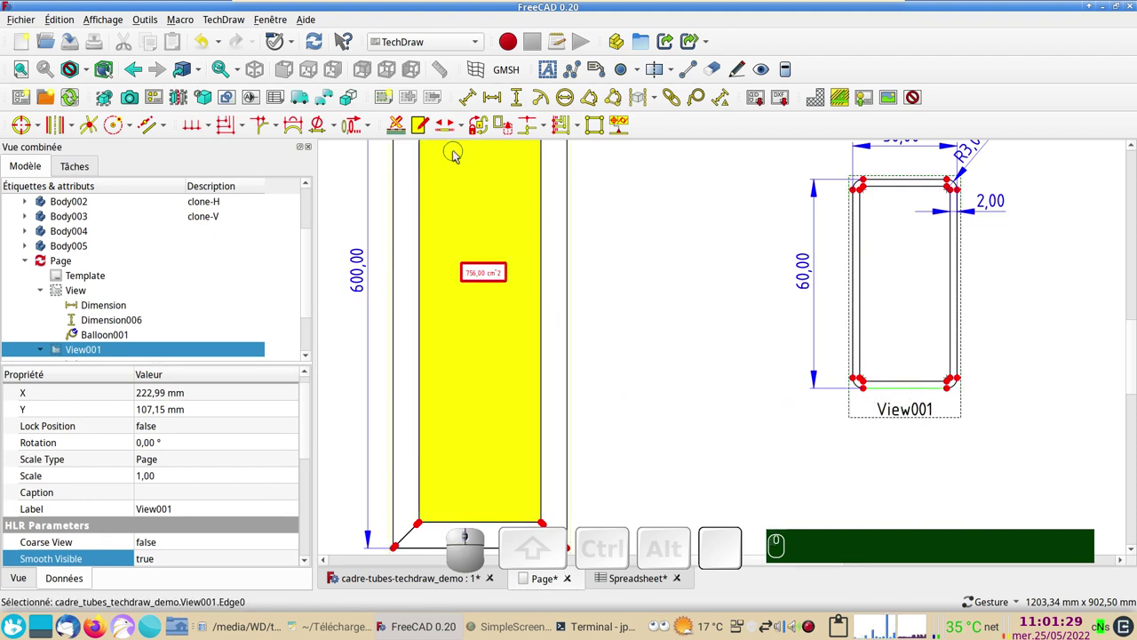
left_click(498, 100)
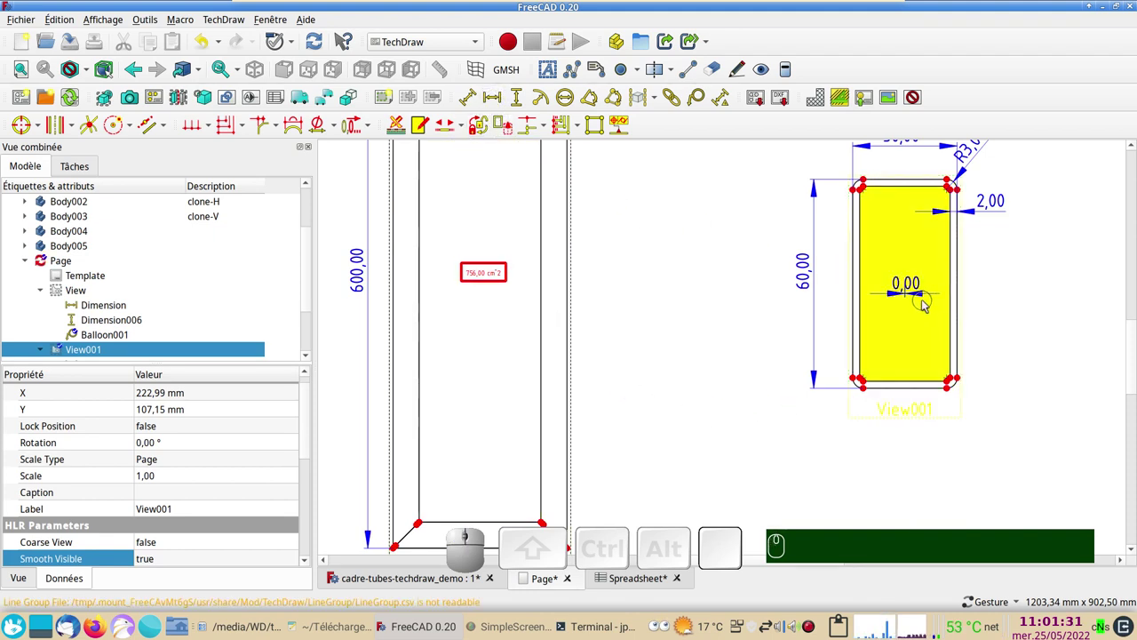
left_click(212, 45)
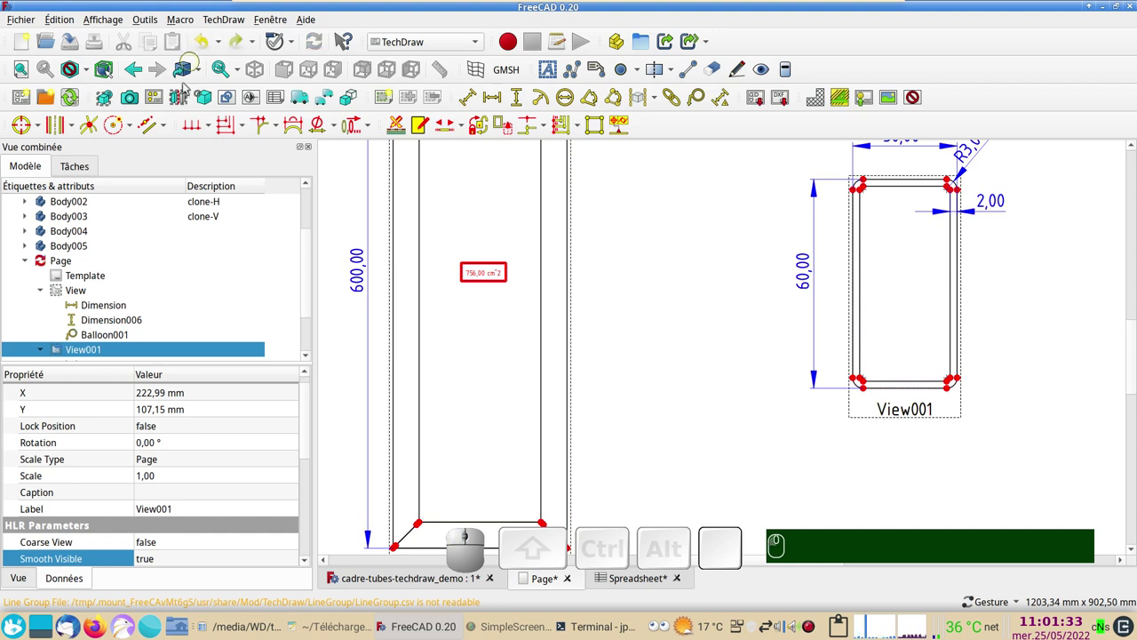
left_click(83, 267)
right_click(82, 263)
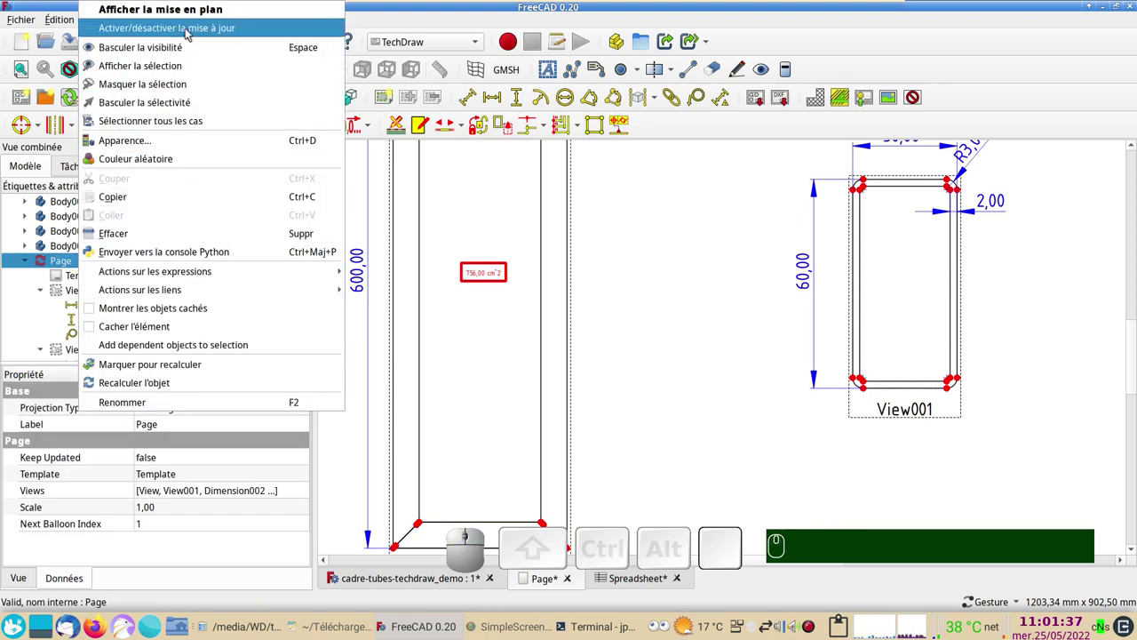
left_click(191, 30)
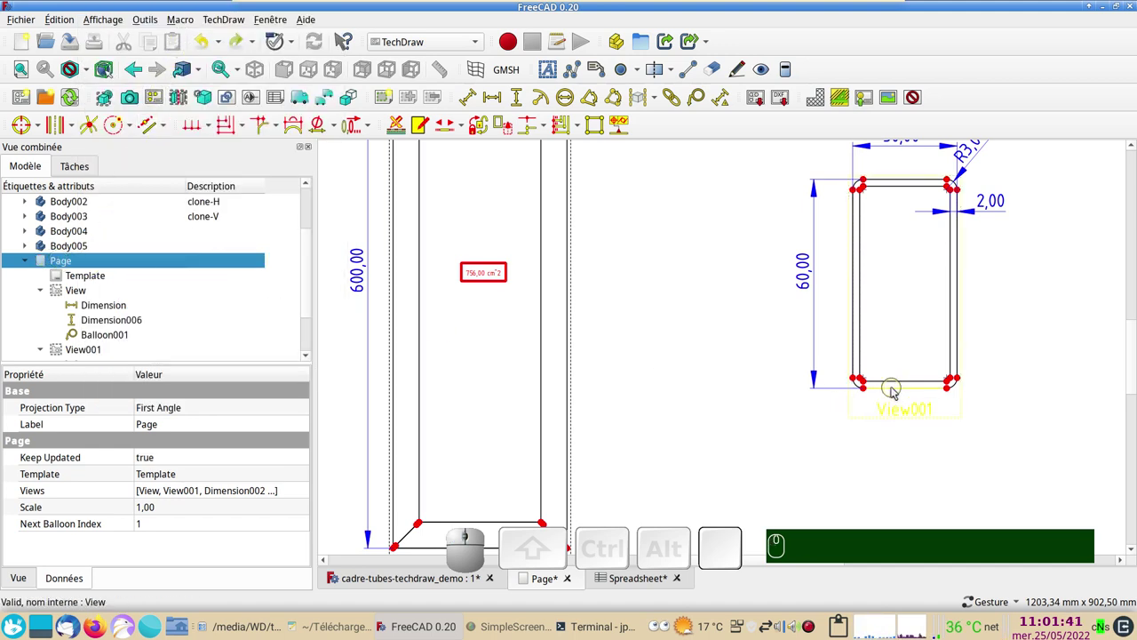
Add a 24,00 inner width dimension on the tube's bottom edge and show the whole page.
left_click(897, 389)
left_click(491, 94)
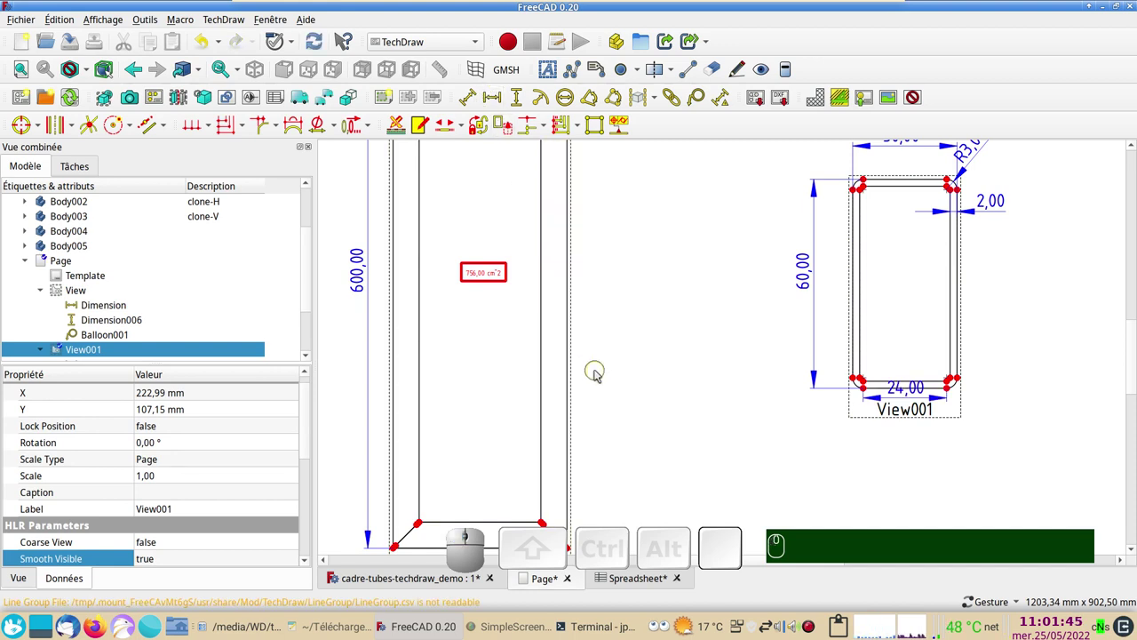
left_click_drag(910, 386, 656, 366)
left_click(647, 369)
scroll("down", 3)
left_click_drag(679, 351, 653, 358)
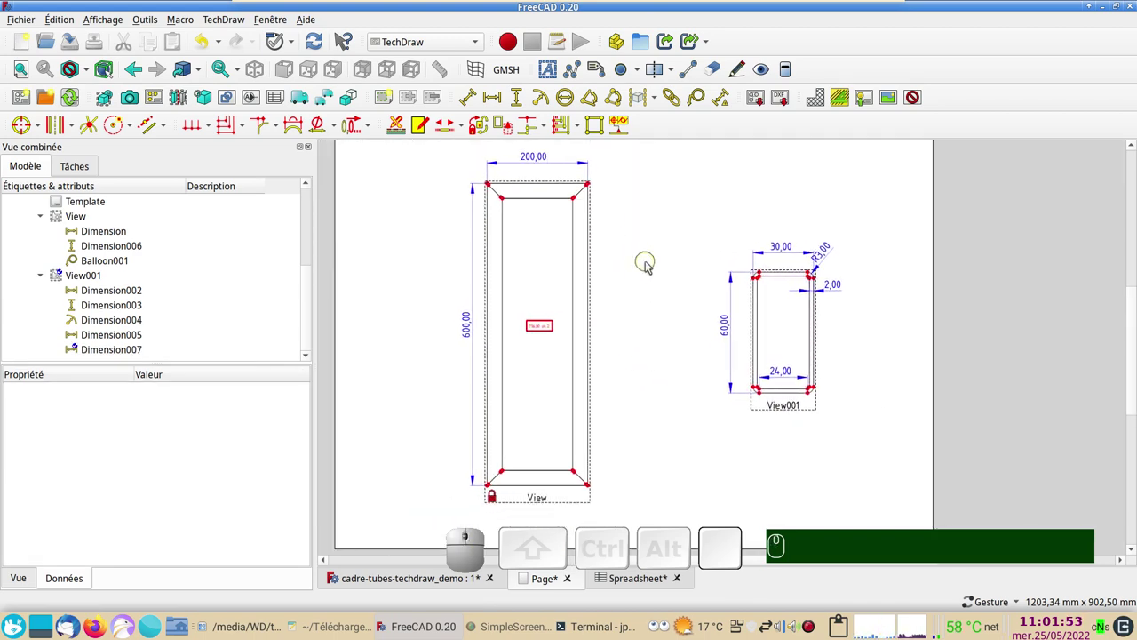
scroll("down", 3)
scroll("down", 3)
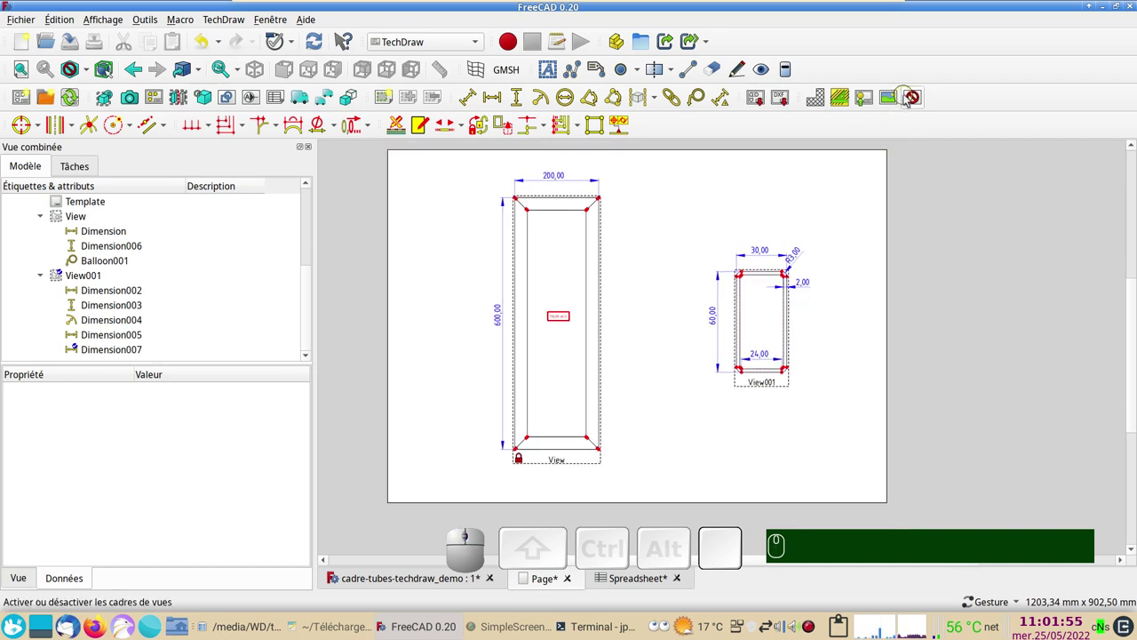
left_click(920, 98)
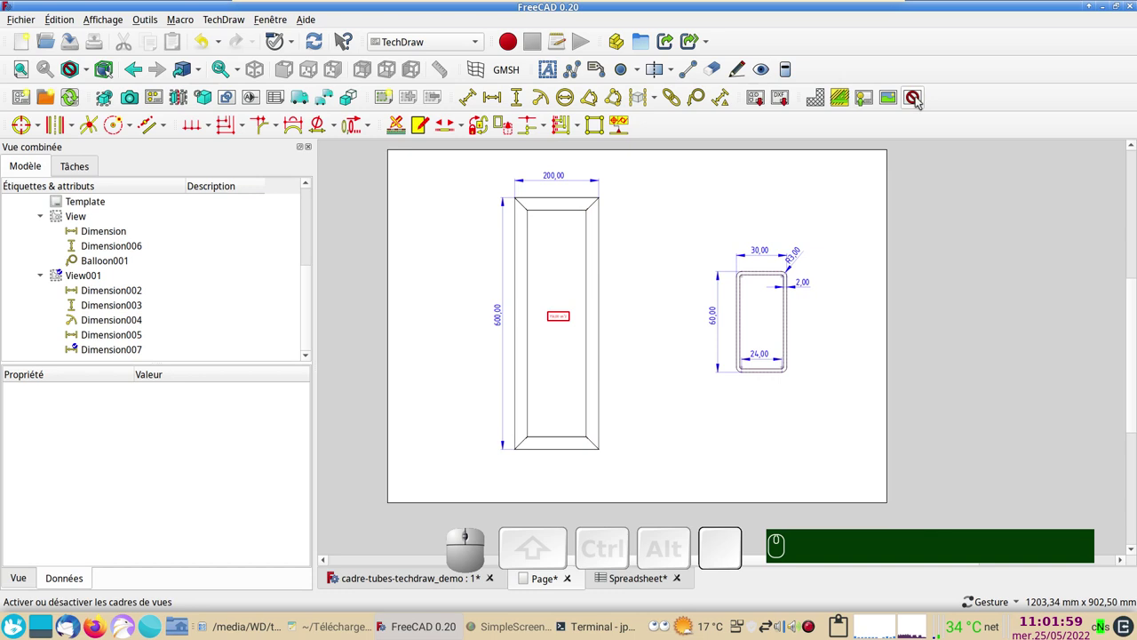
left_click(919, 98)
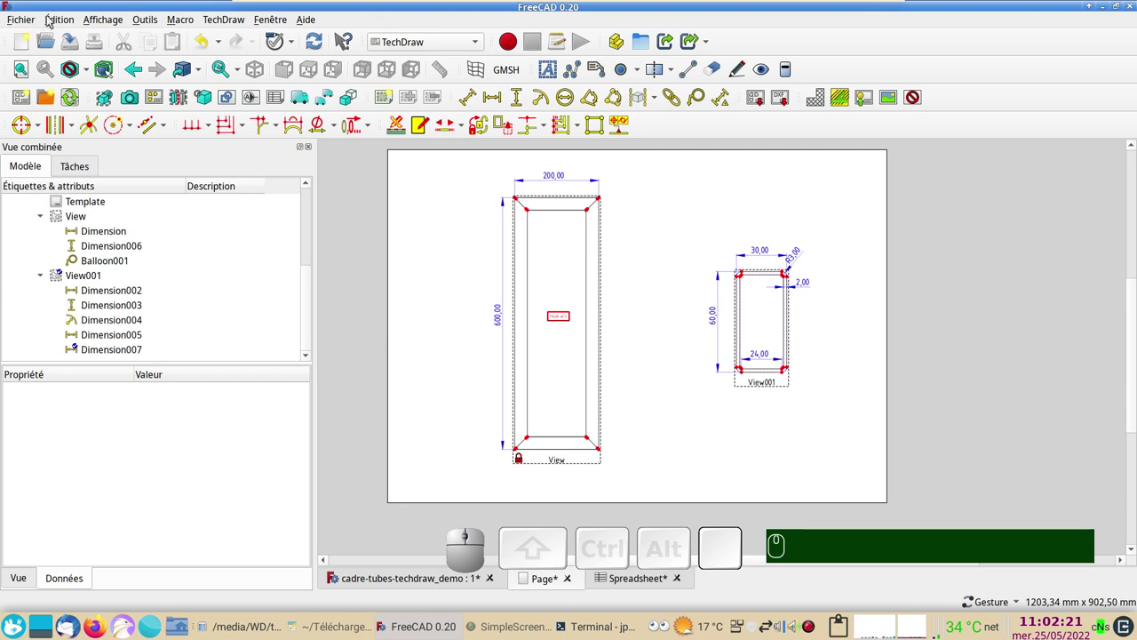
left_click(31, 21)
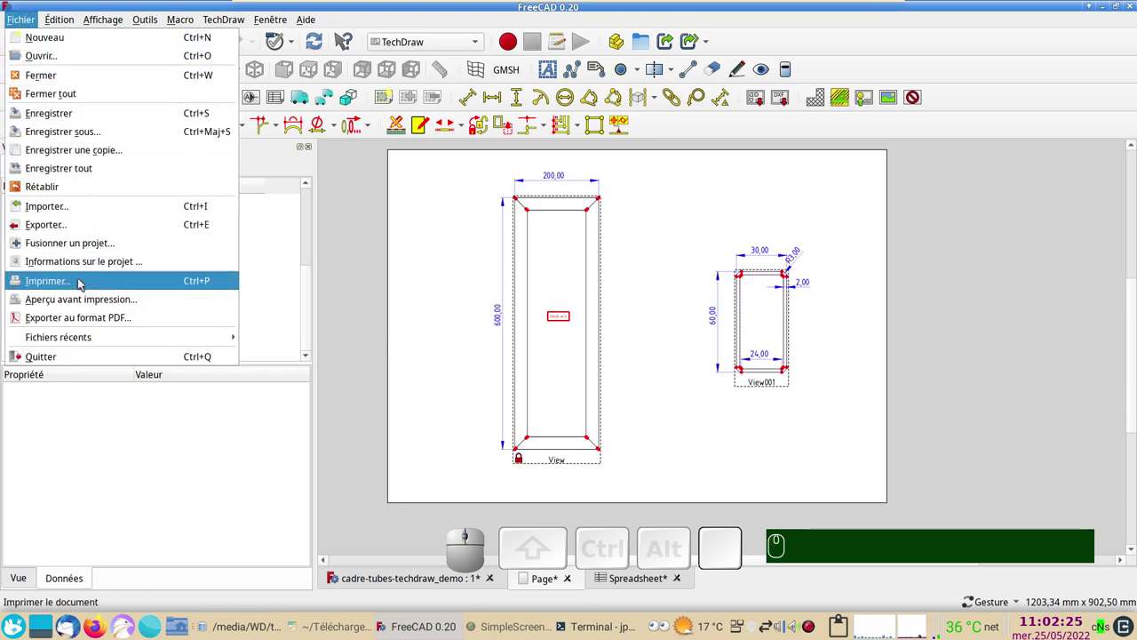
left_click(86, 298)
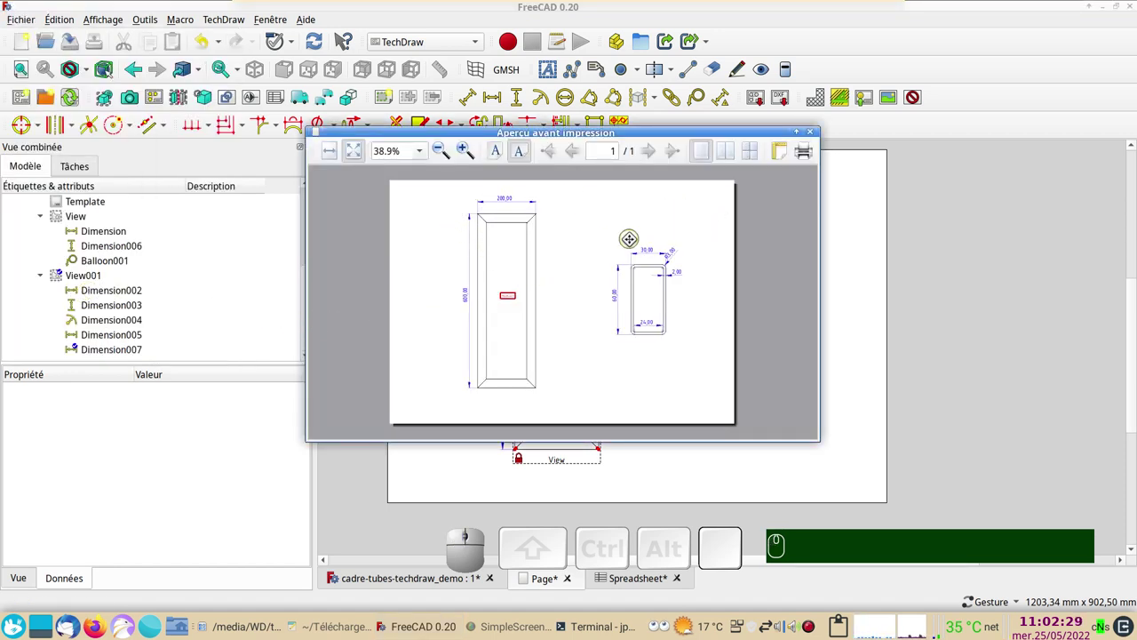
key("ctrl+p")
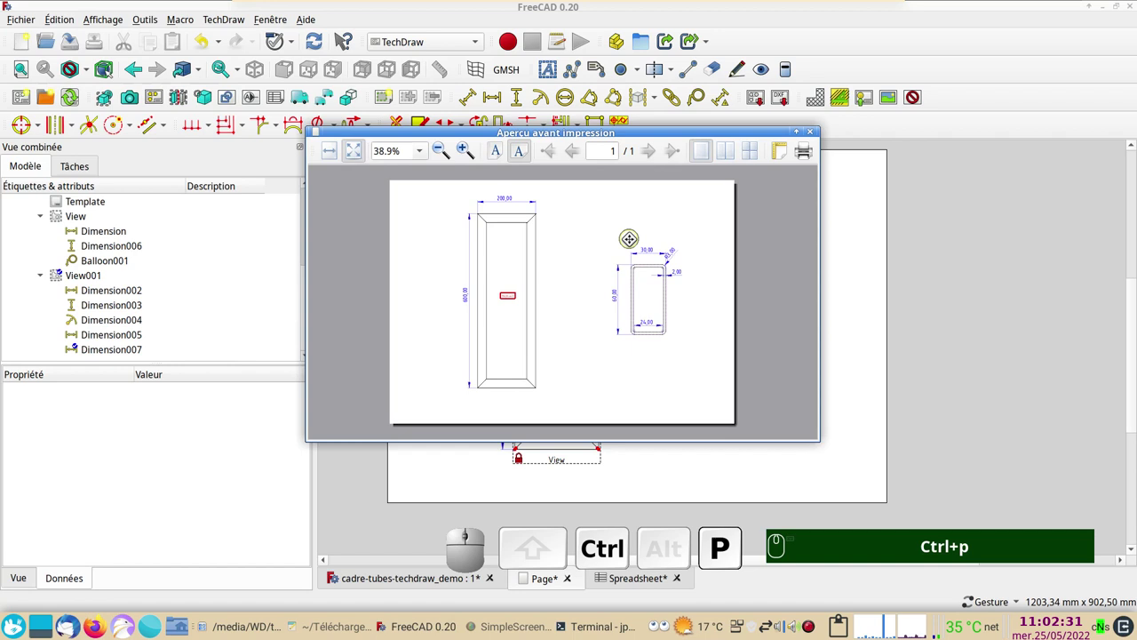
left_click(810, 158)
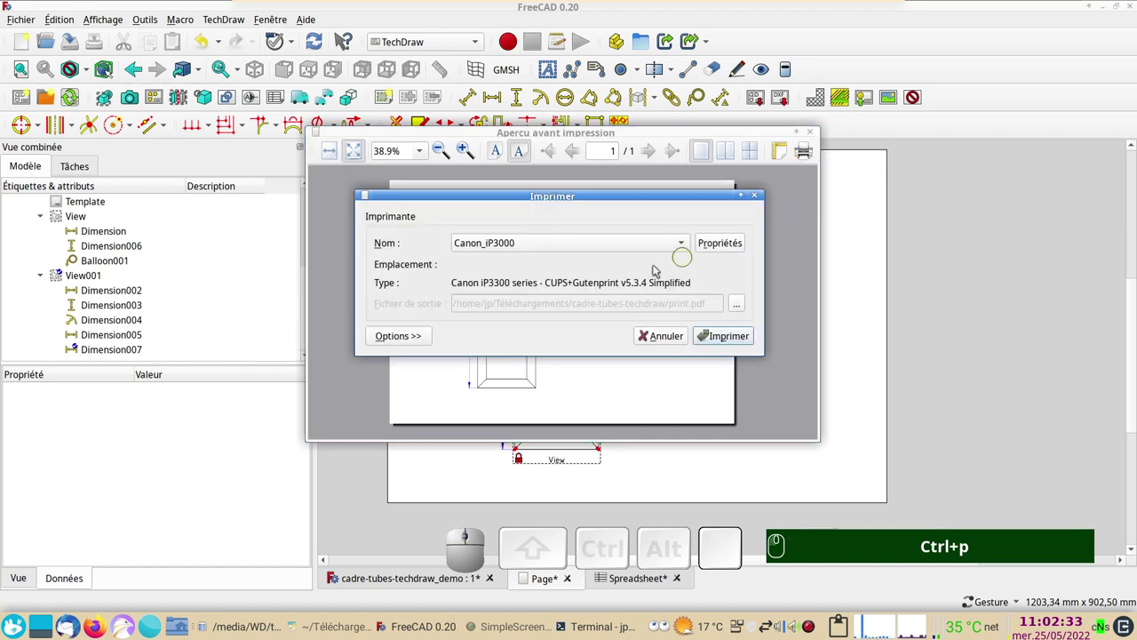
left_click(630, 246)
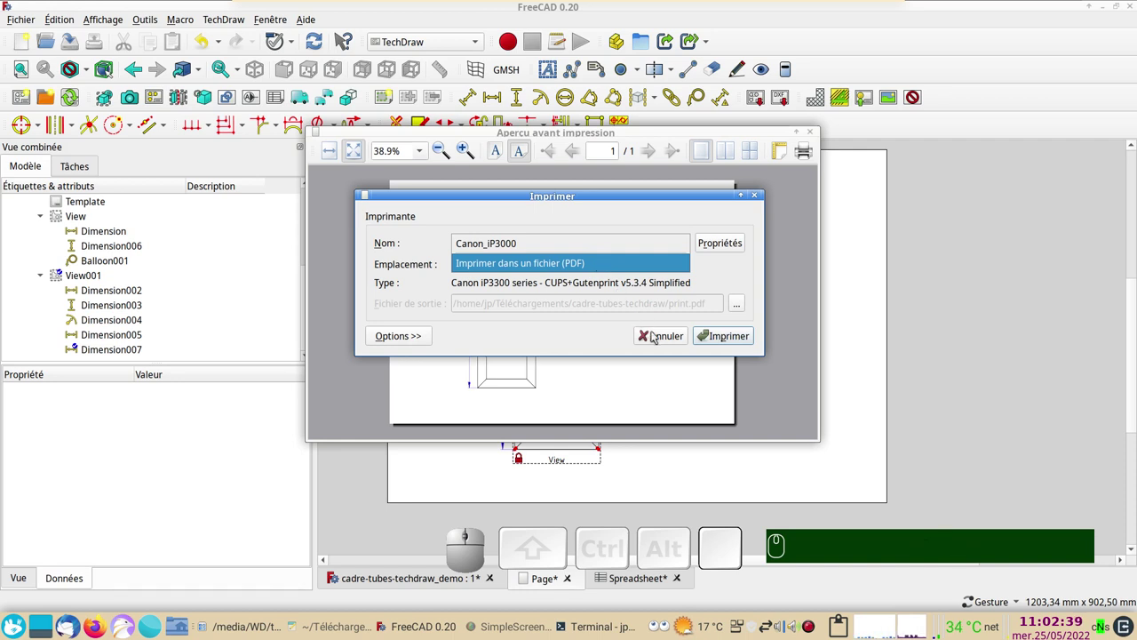
left_click(656, 333)
left_click(668, 333)
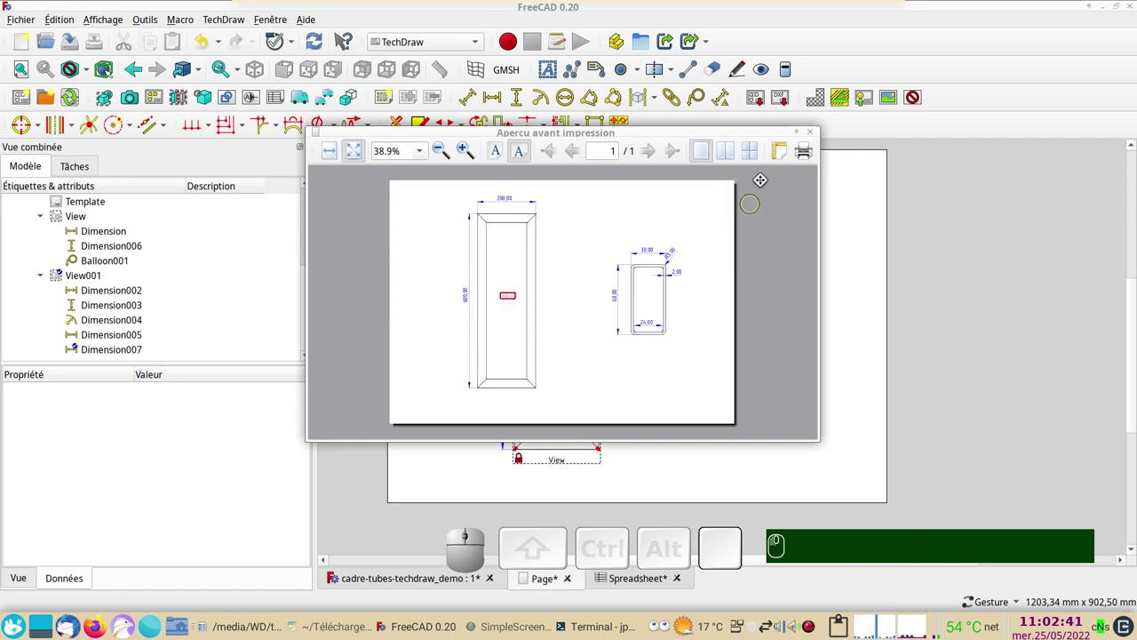
left_click(813, 128)
left_click(33, 21)
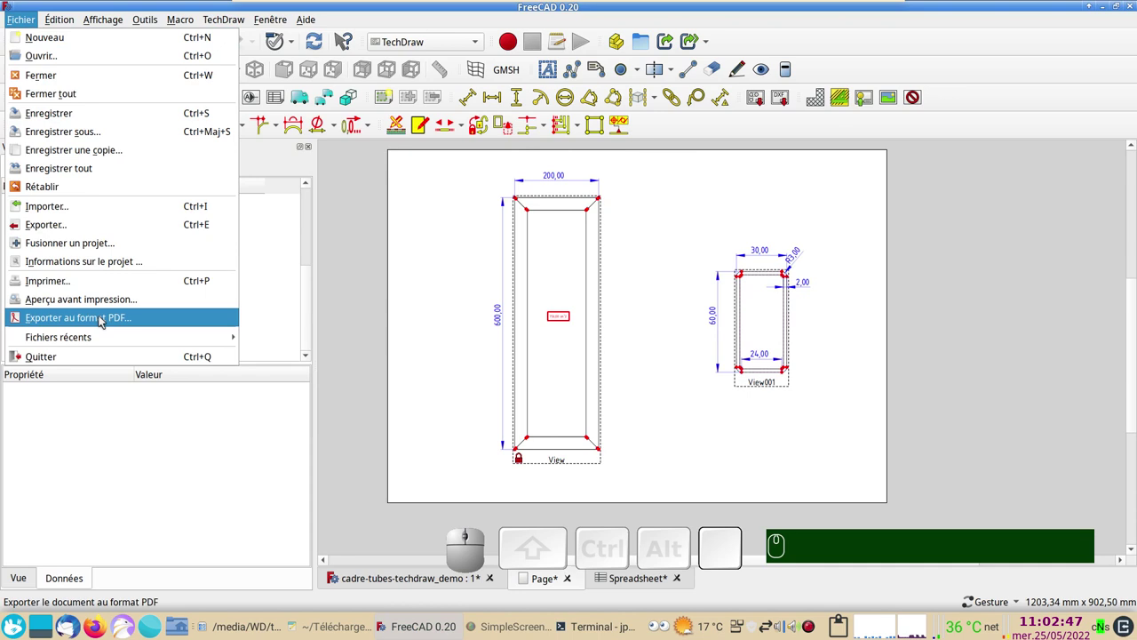
Start the PDF export and go to the file name field in the cadre-tubes-techdraw folder.
left_click(103, 320)
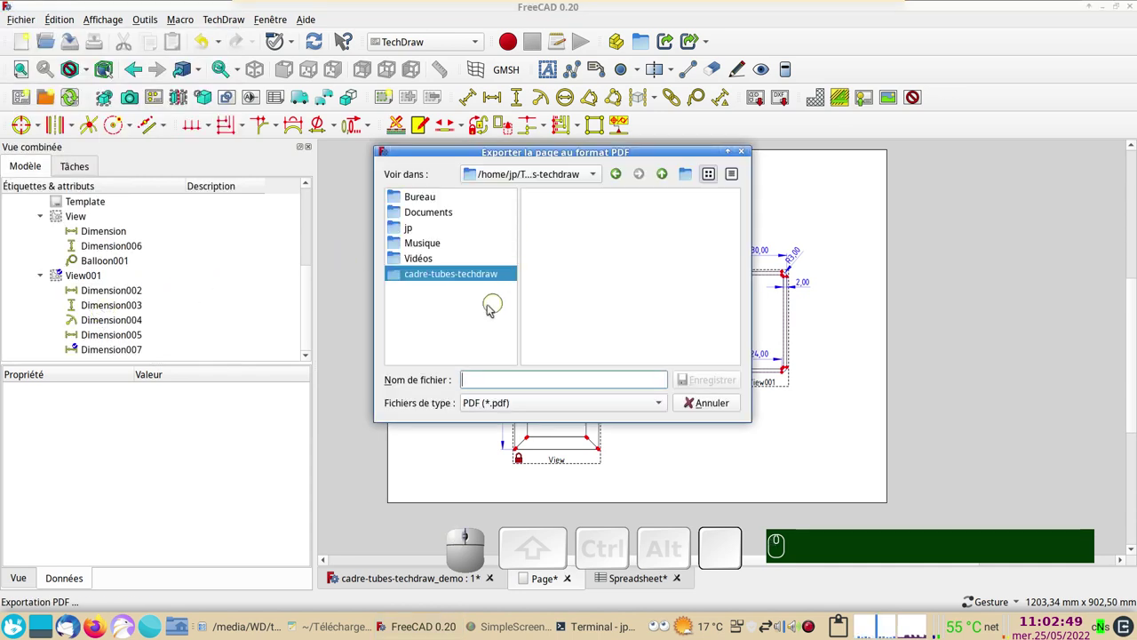
left_click(395, 273)
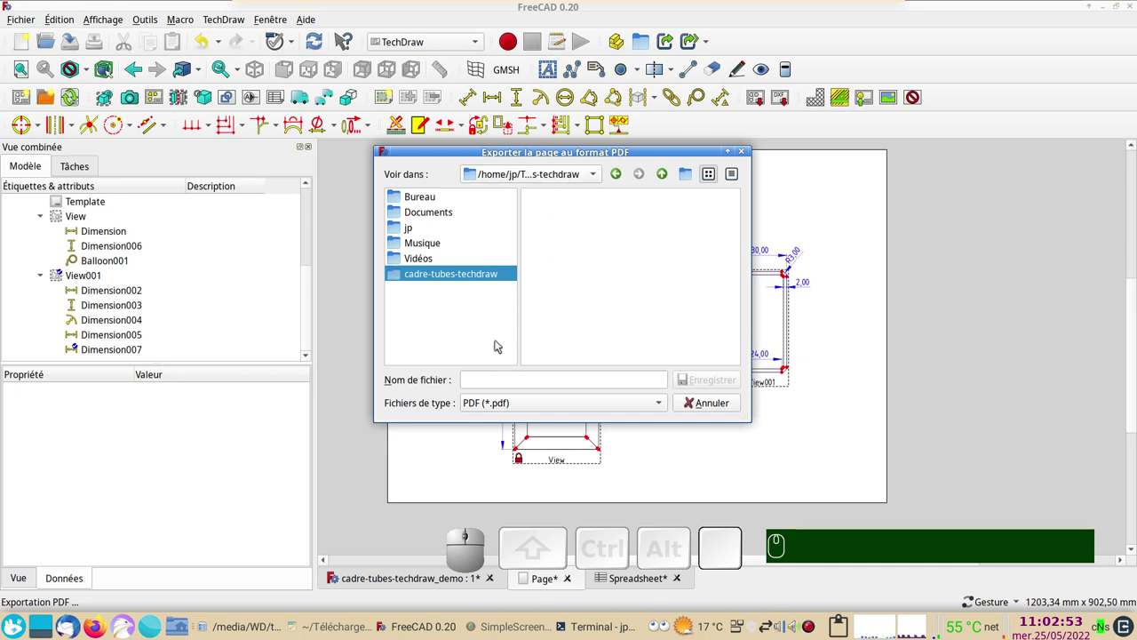
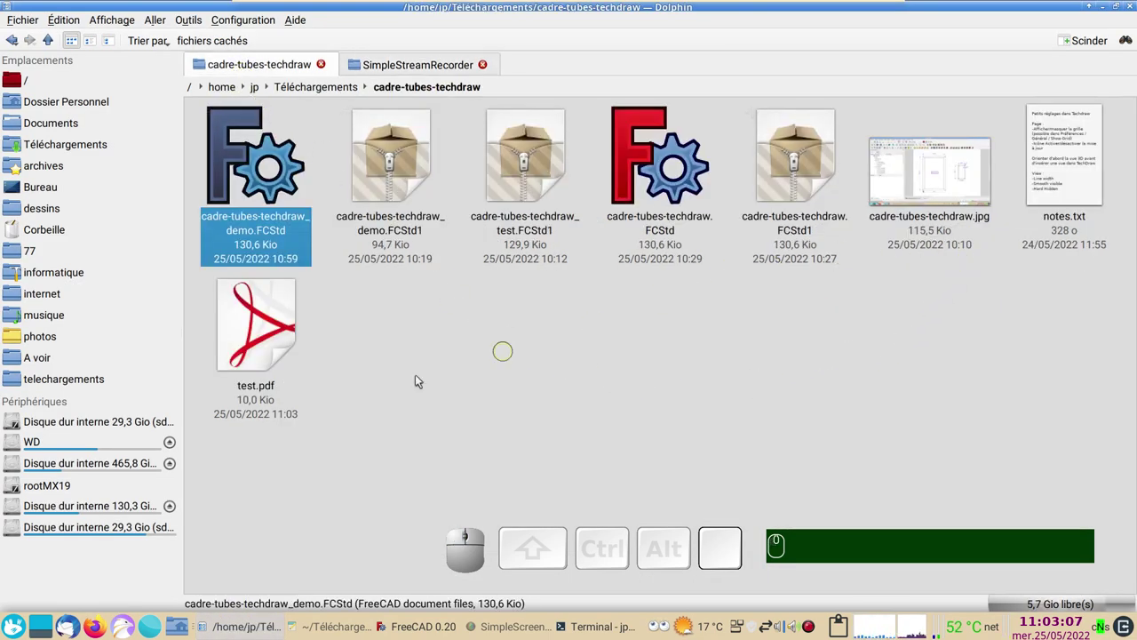
Open the exported test.pdf in the viewer and scroll over the dimensioned page.
left_click(276, 352)
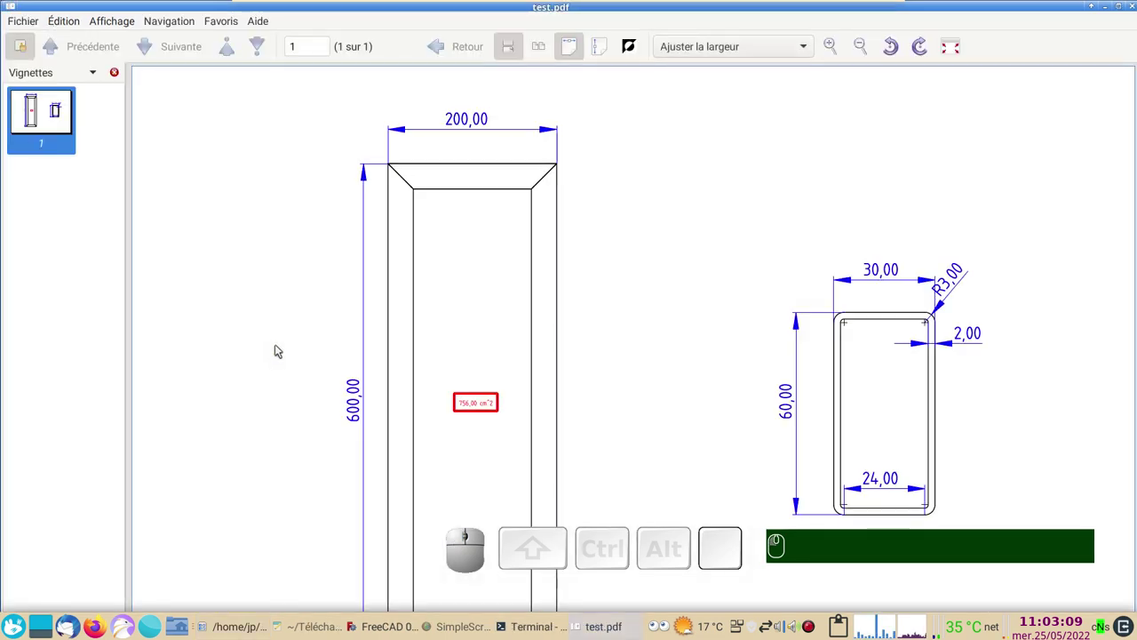
scroll("down", 3)
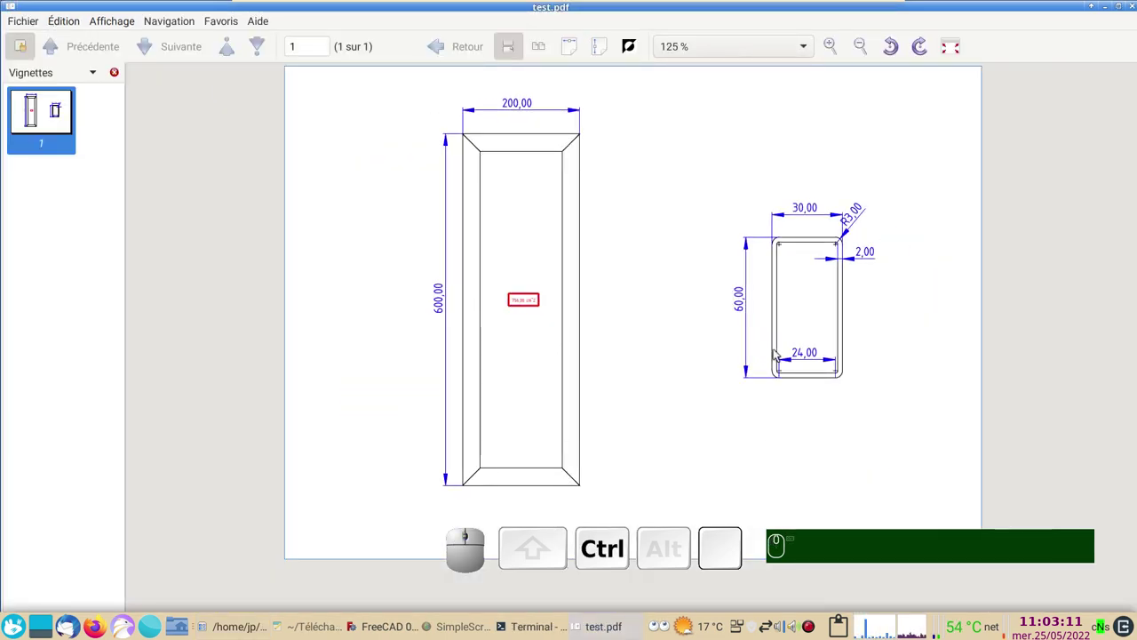
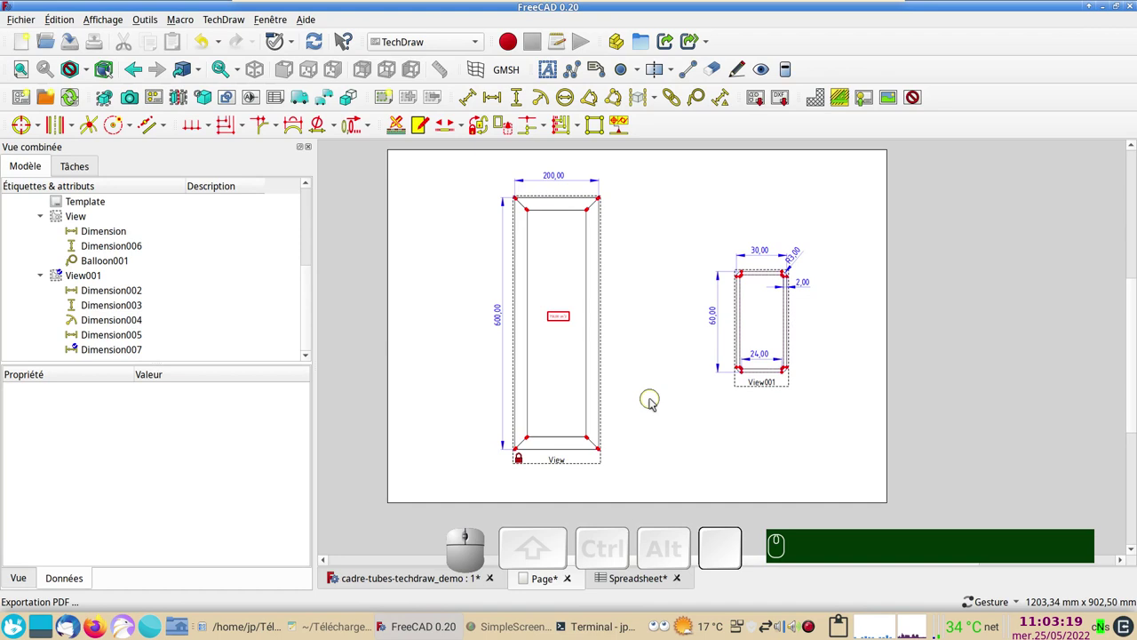
left_click_drag(464, 373, 479, 389)
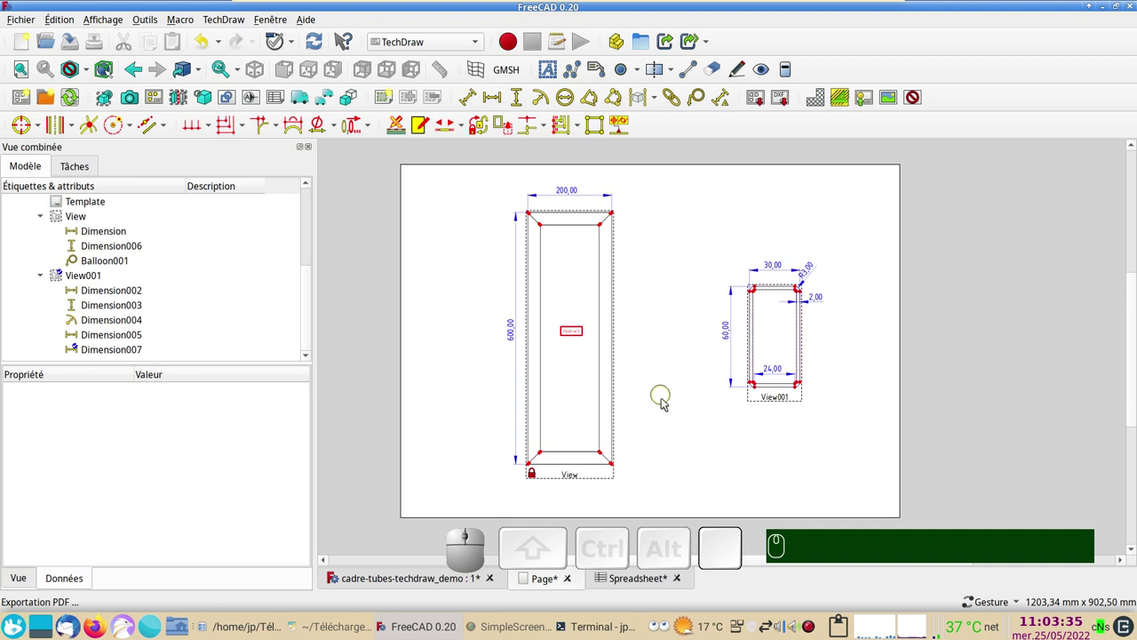
scroll("up", 3)
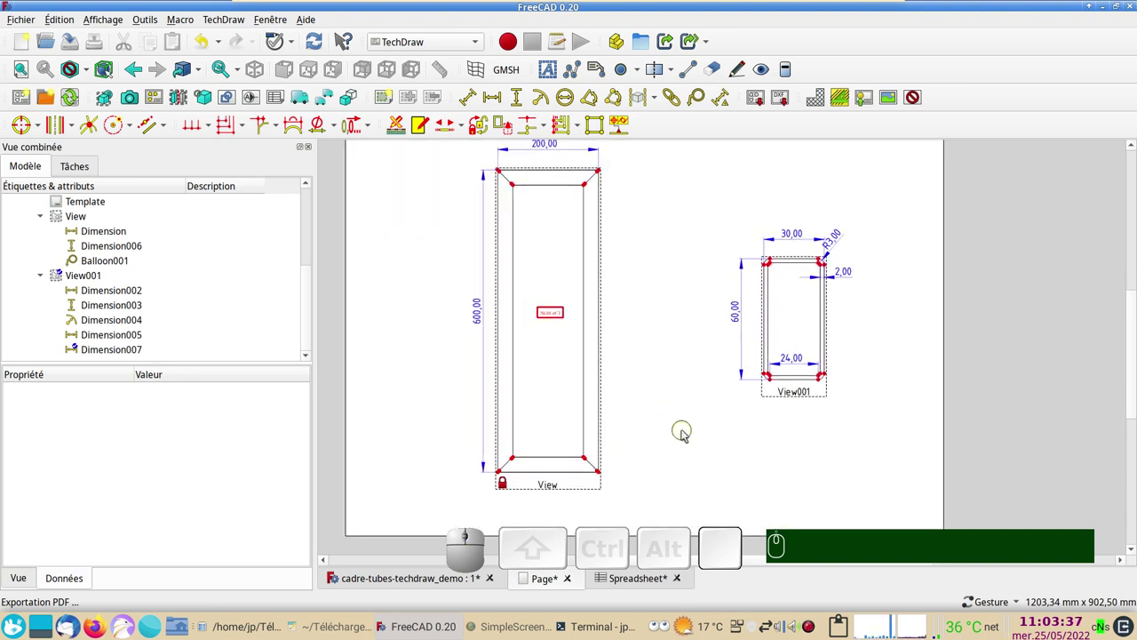
scroll("down", 3)
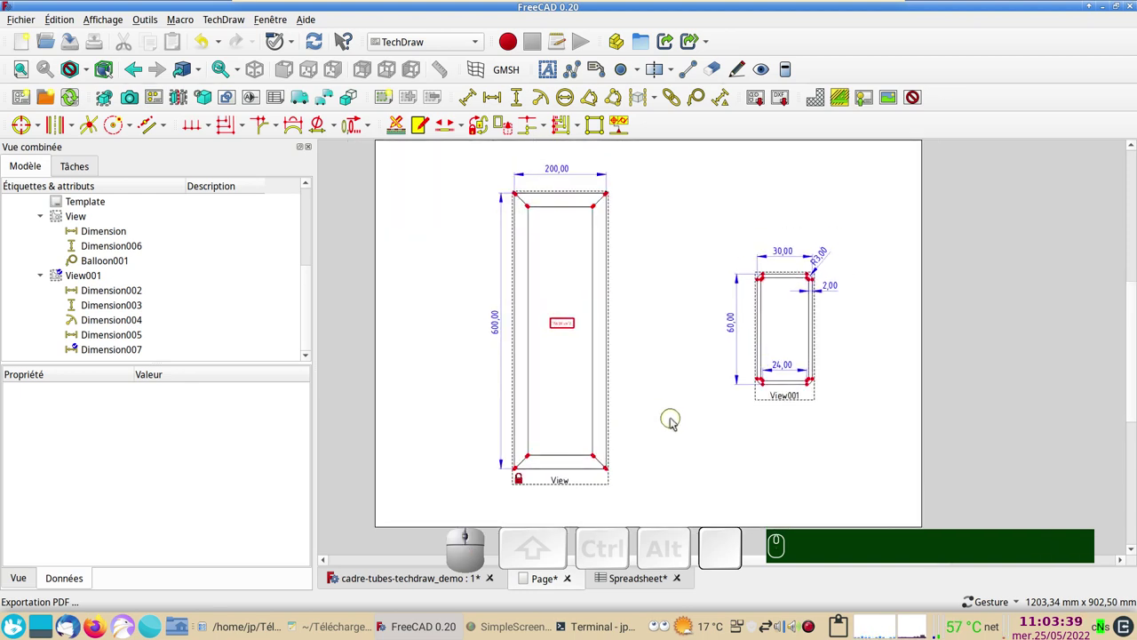